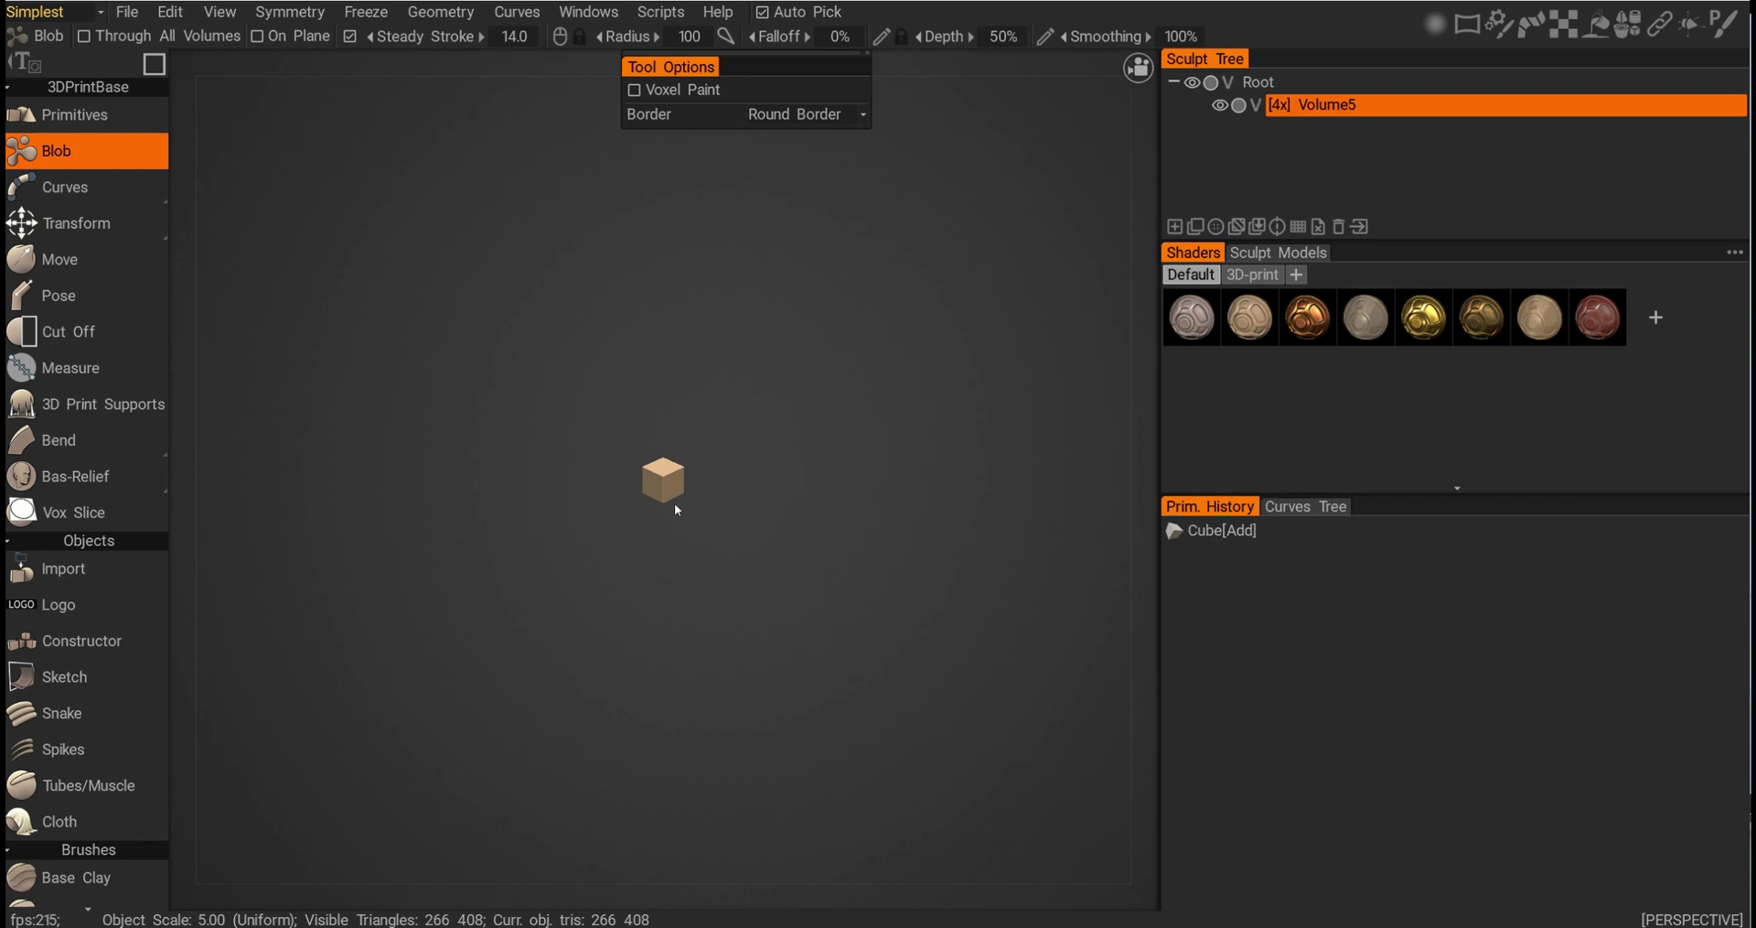
# - Zoom onto the cube and shrink the Blob tool Radius from 100 down to 6.20, undoing a stray stroke
pyautogui.press('alt+F12')
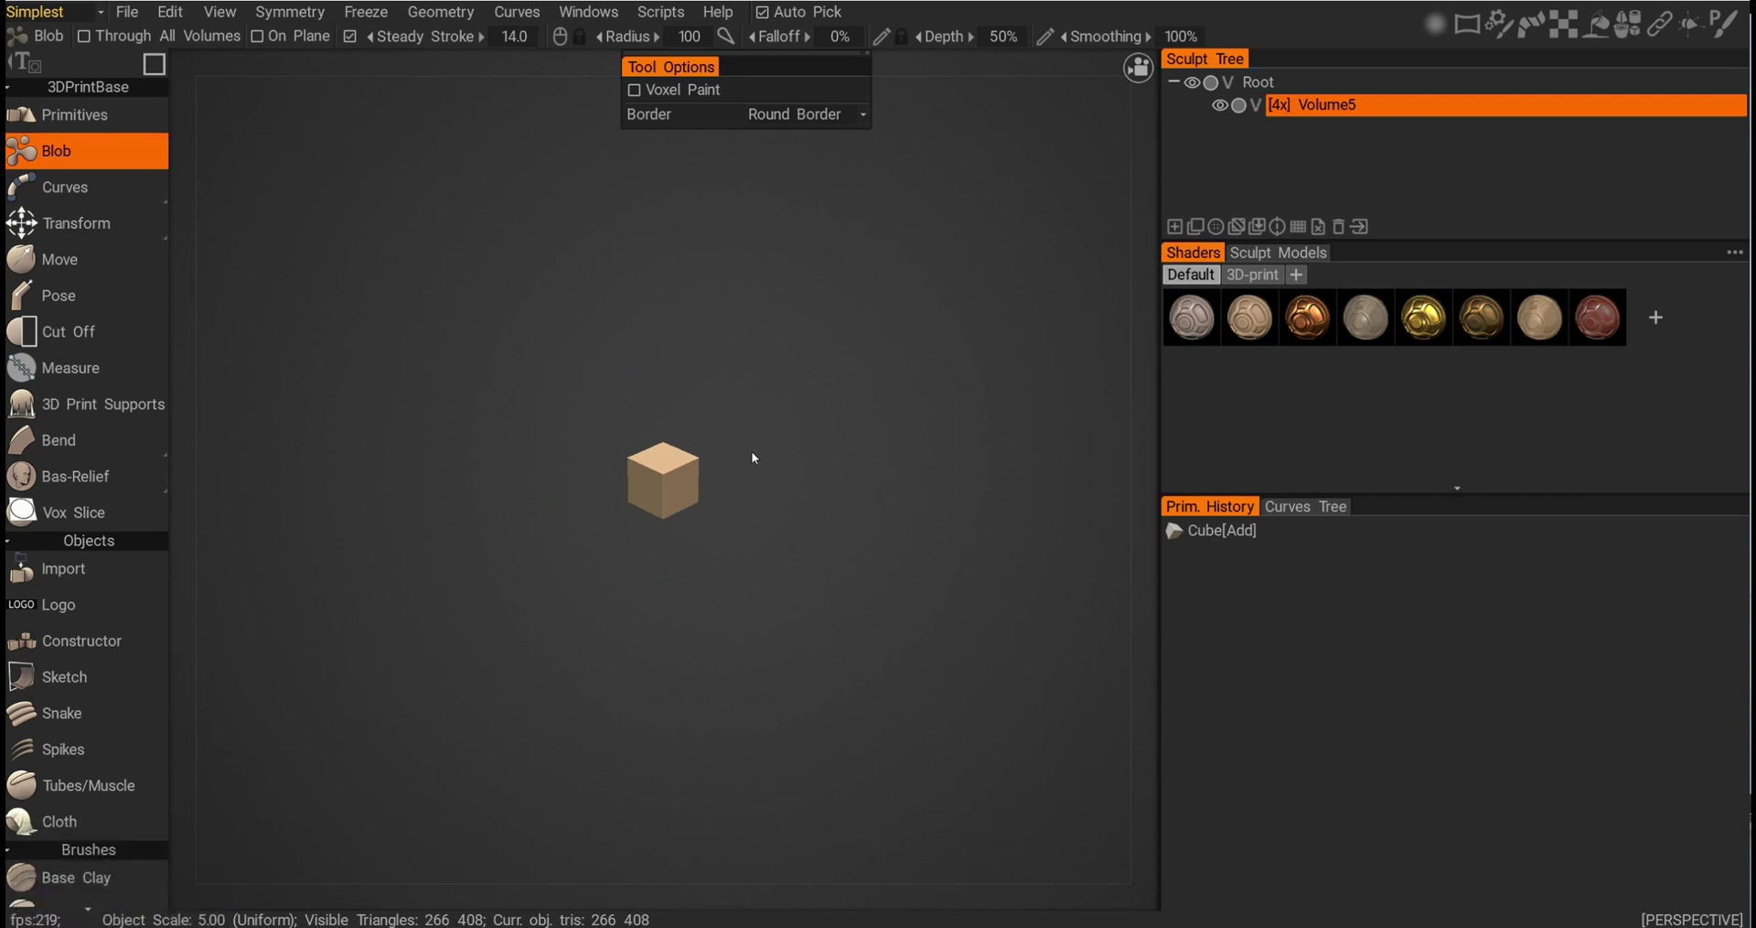
pyautogui.moveTo(758, 454); pyautogui.dragTo(868, 408)
pyautogui.moveTo(868, 407); pyautogui.dragTo(879, 434)
pyautogui.click(878, 433)
pyautogui.press('ctrl+z')
pyautogui.moveTo(871, 530); pyautogui.dragTo(877, 557)
pyautogui.middleClick(876, 557)
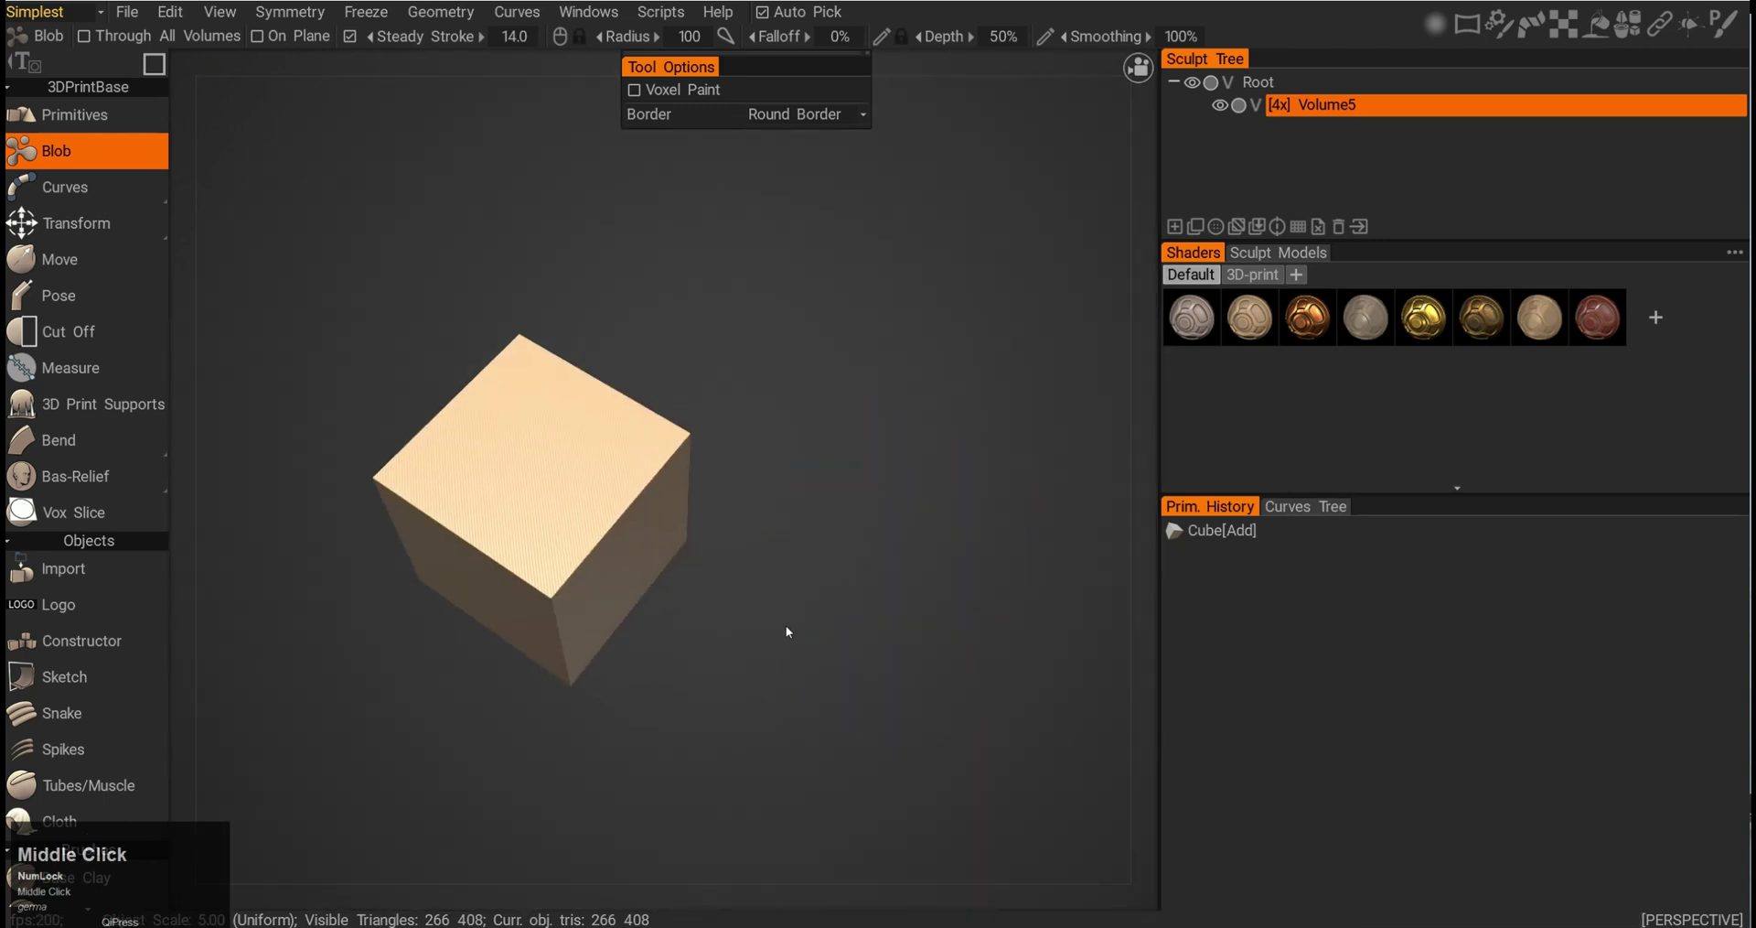
pyautogui.rightClick(760, 629)
pyautogui.press('alt+F12')
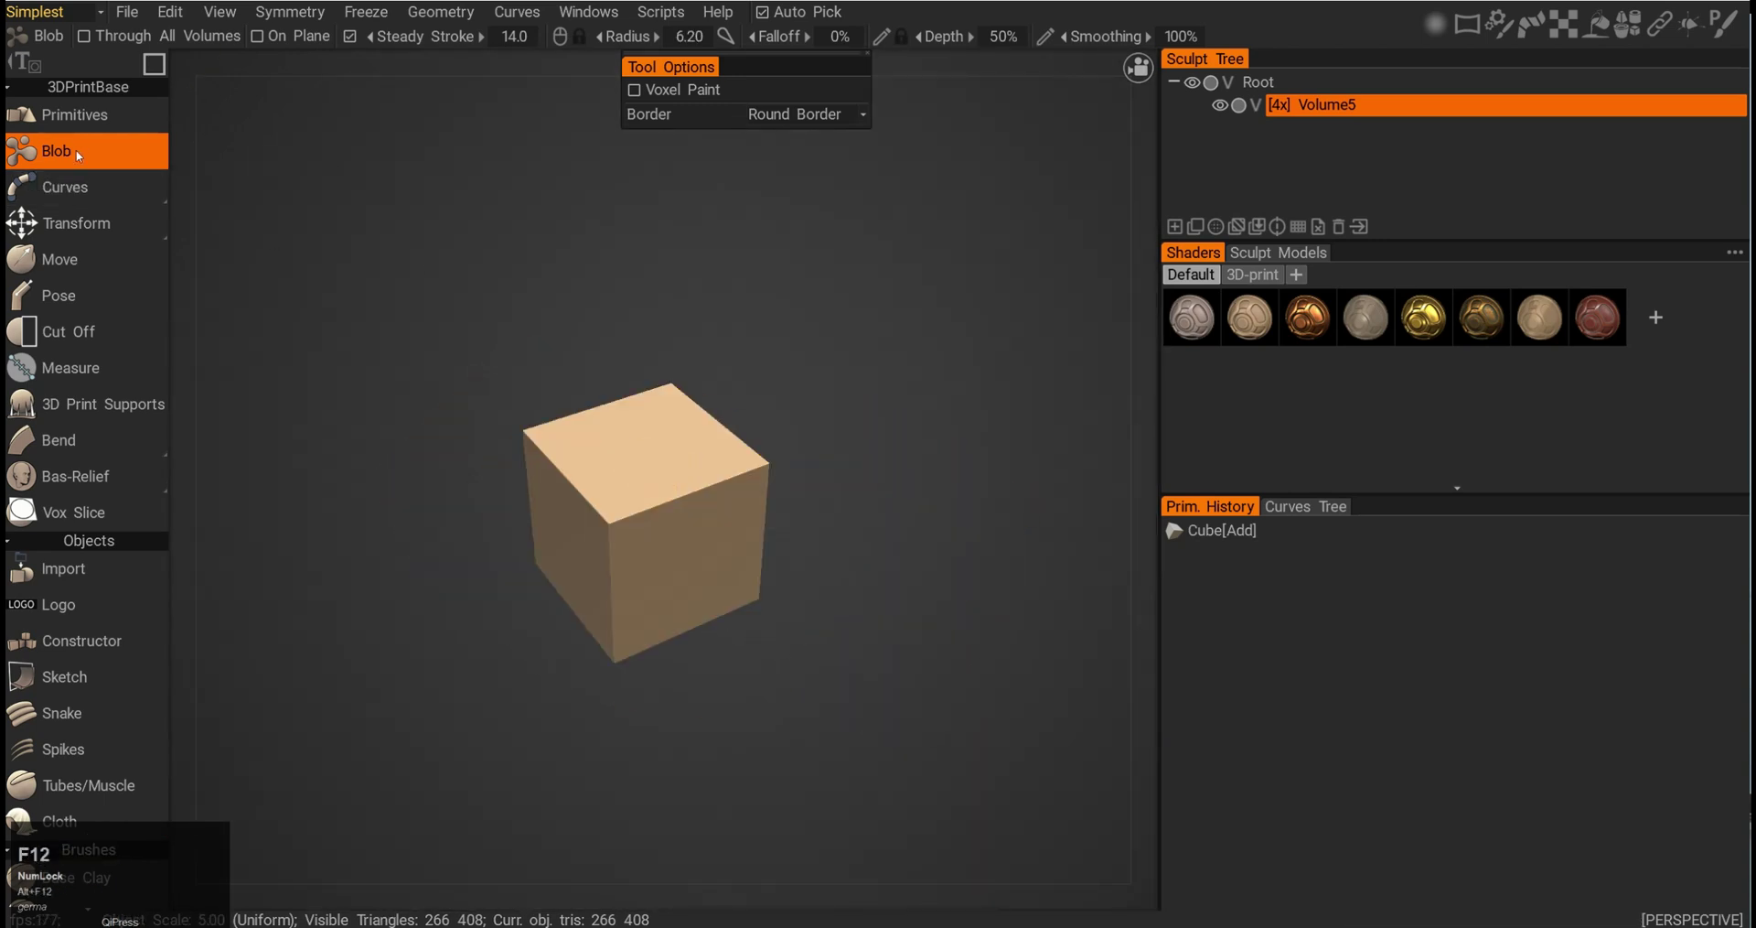
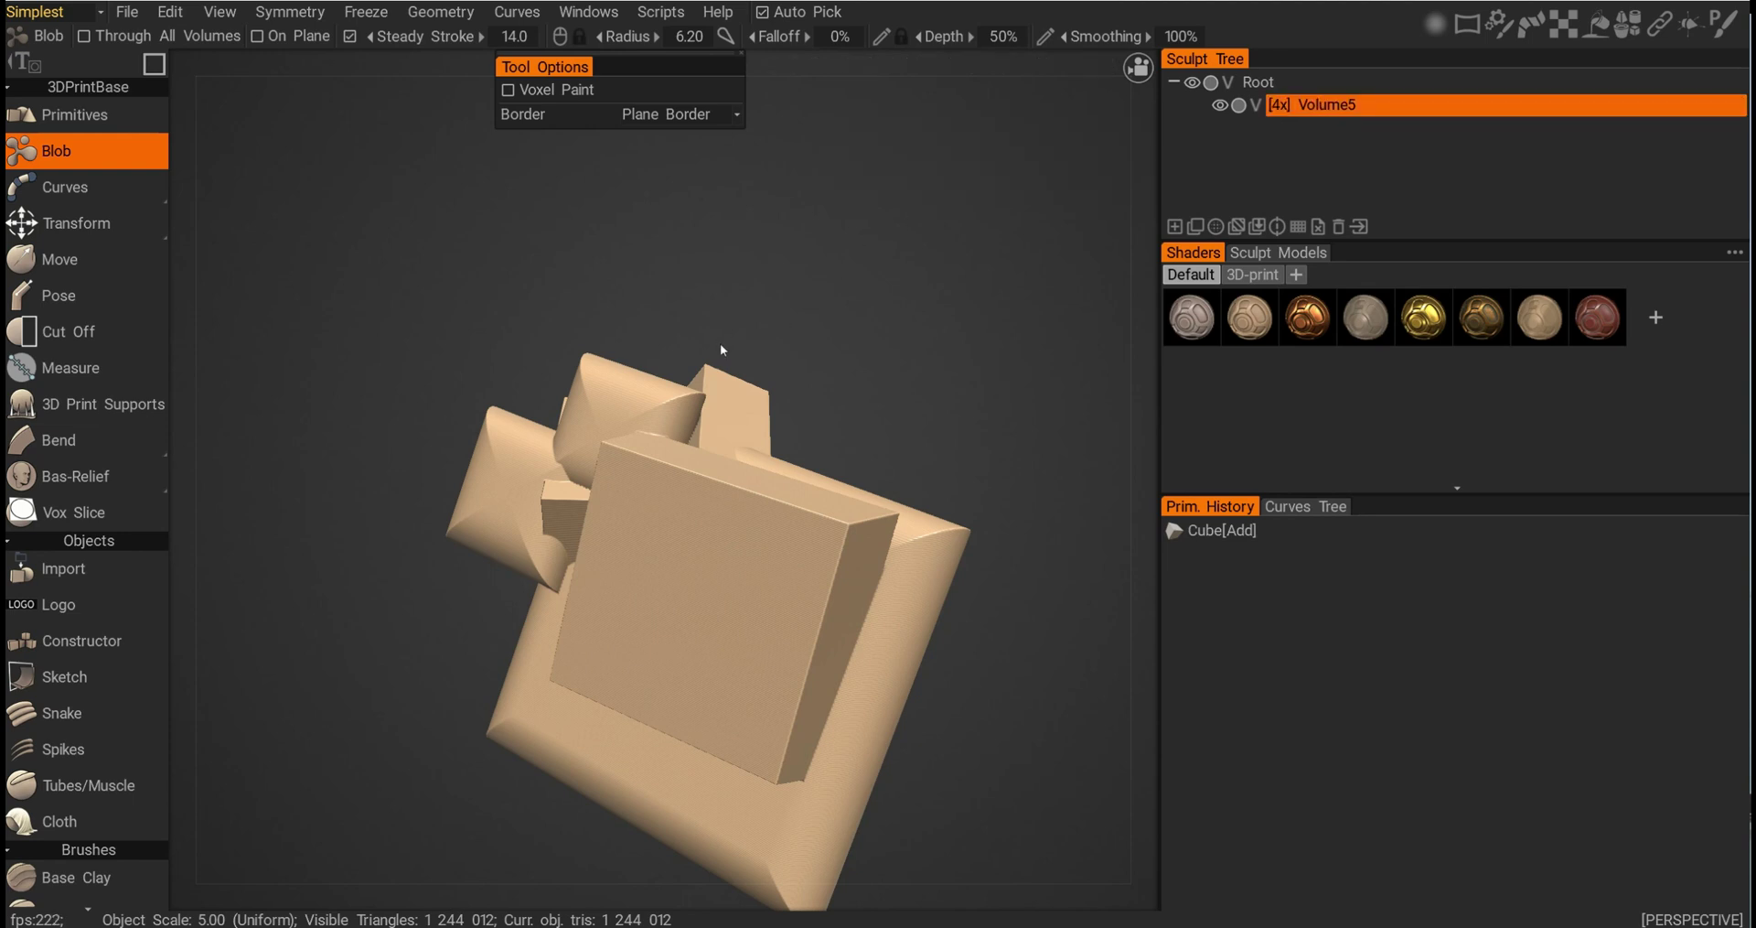
# - Via QuickAccess, Resample Volume5 down to 2x (~217K tris) then Res+ back to 4x (~893K tris)
pyautogui.press('space')
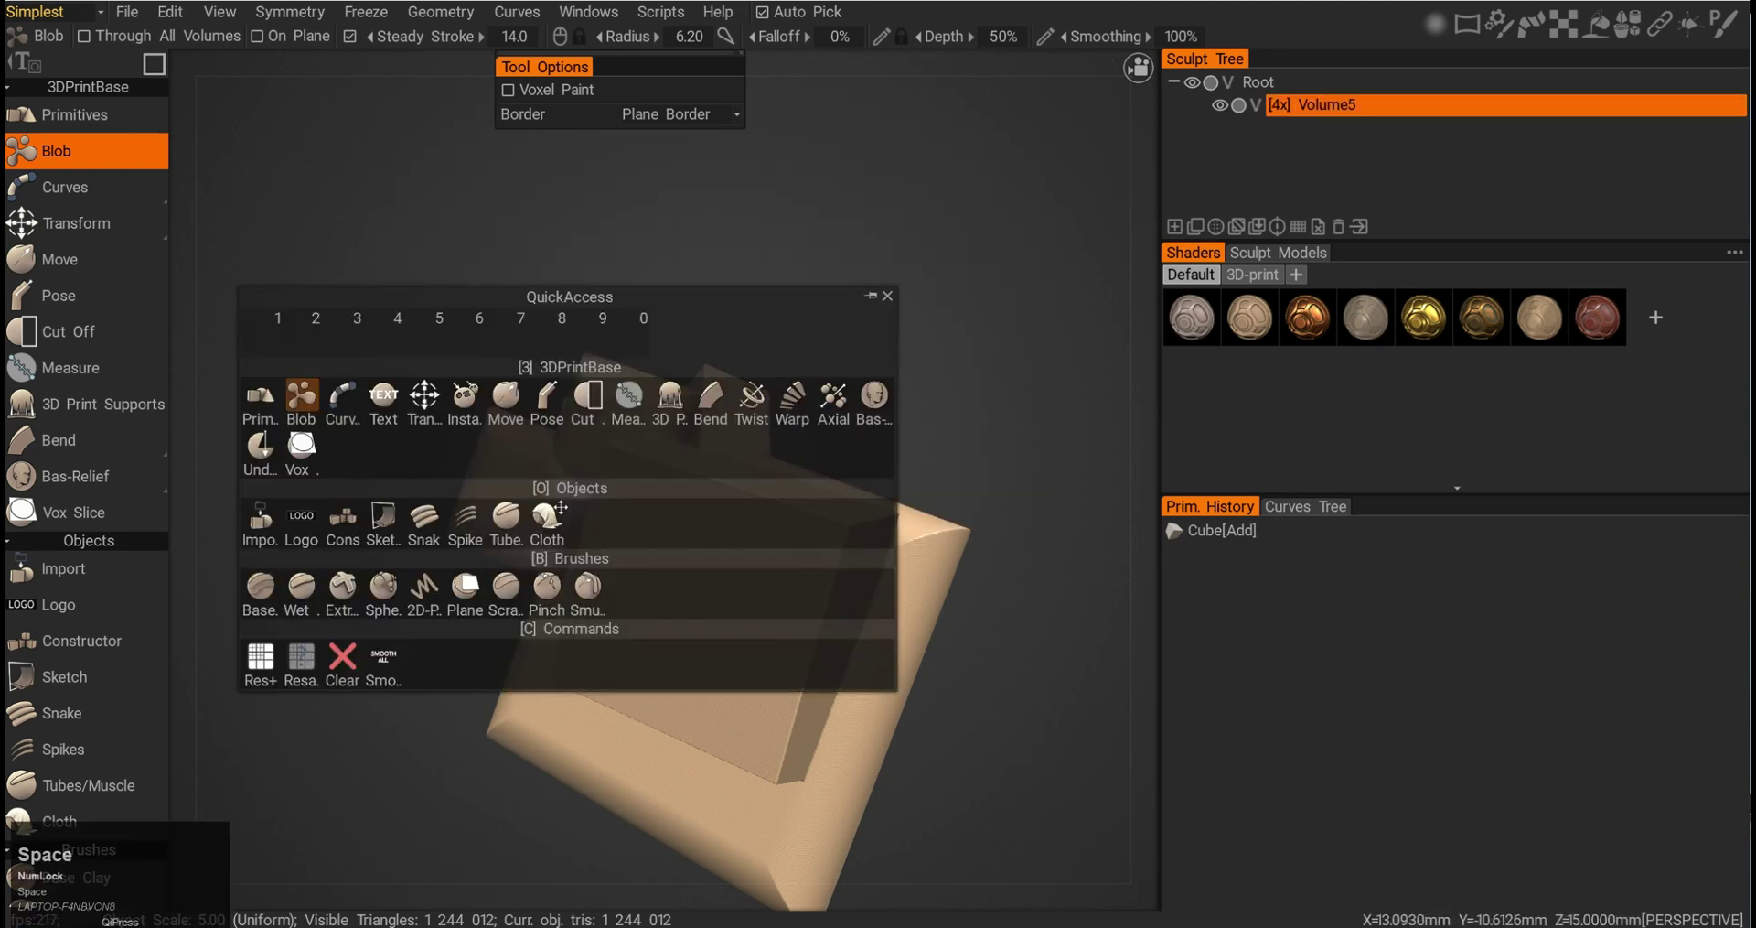
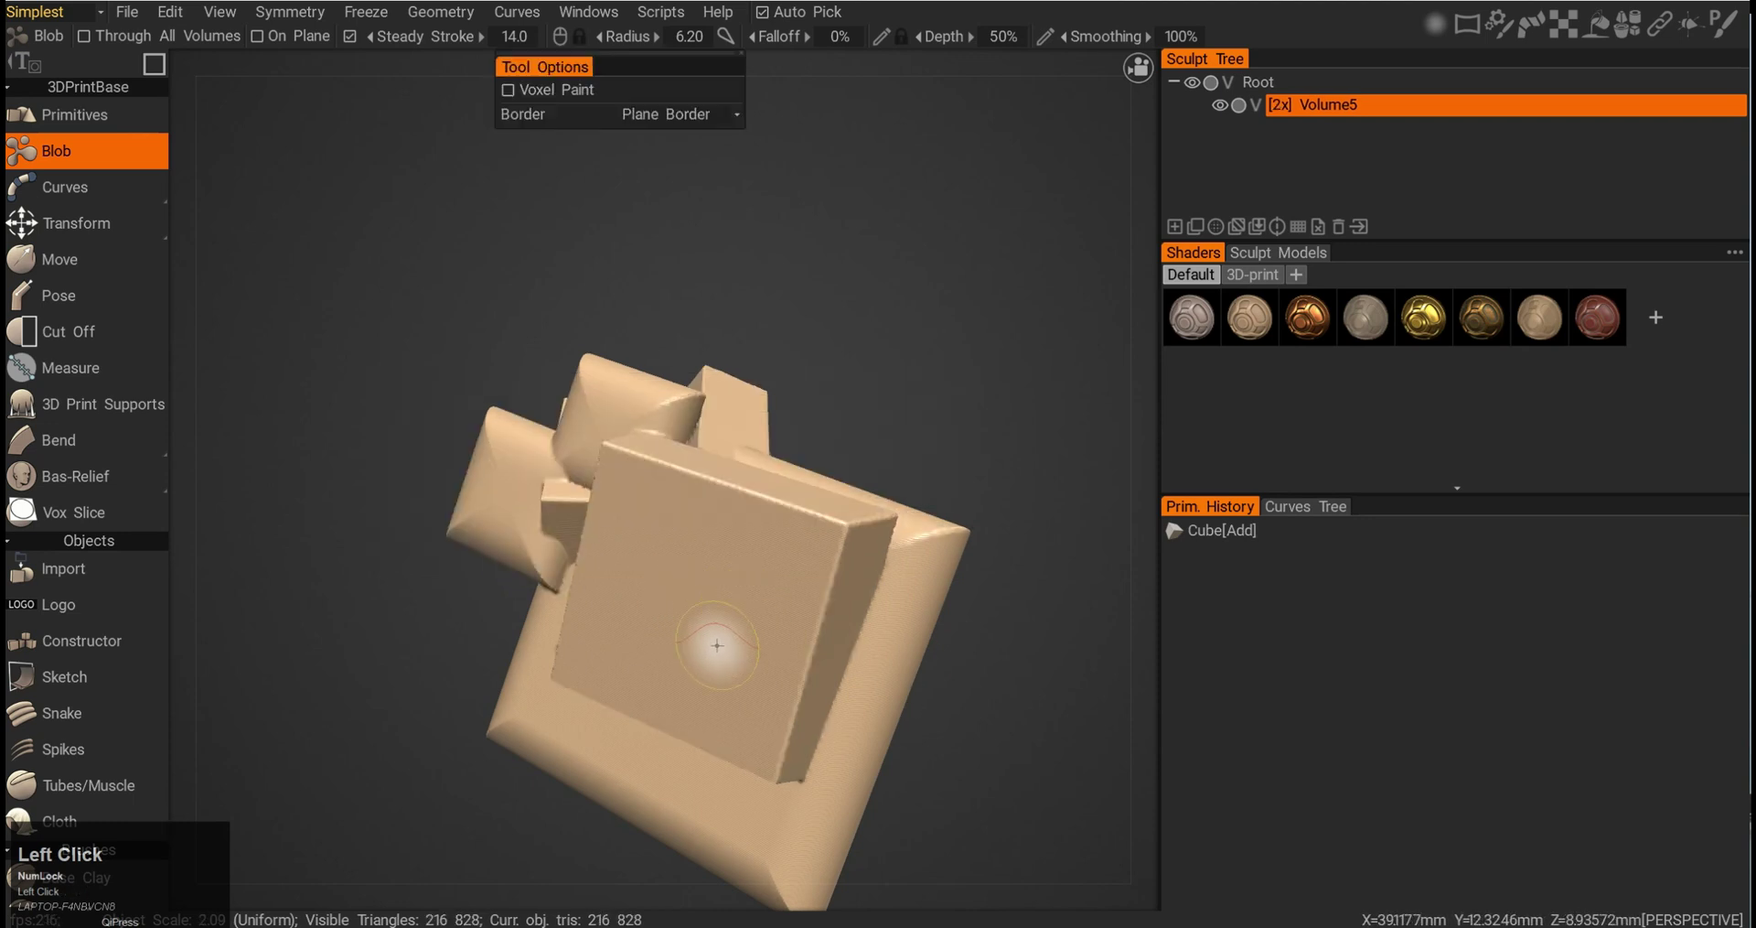
pyautogui.moveTo(622, 571); pyautogui.dragTo(759, 516)
pyautogui.middleClick(759, 515)
pyautogui.rightClick(738, 533)
pyautogui.click(816, 585)
pyautogui.rightClick(796, 582)
pyautogui.middleClick(771, 627)
pyautogui.click(815, 631)
pyautogui.middleClick(664, 633)
# - Stamp more Blob slabs and switch the sculpt from the blue 3D-print shader to the matte grey default shader
pyautogui.press('alt+F12')
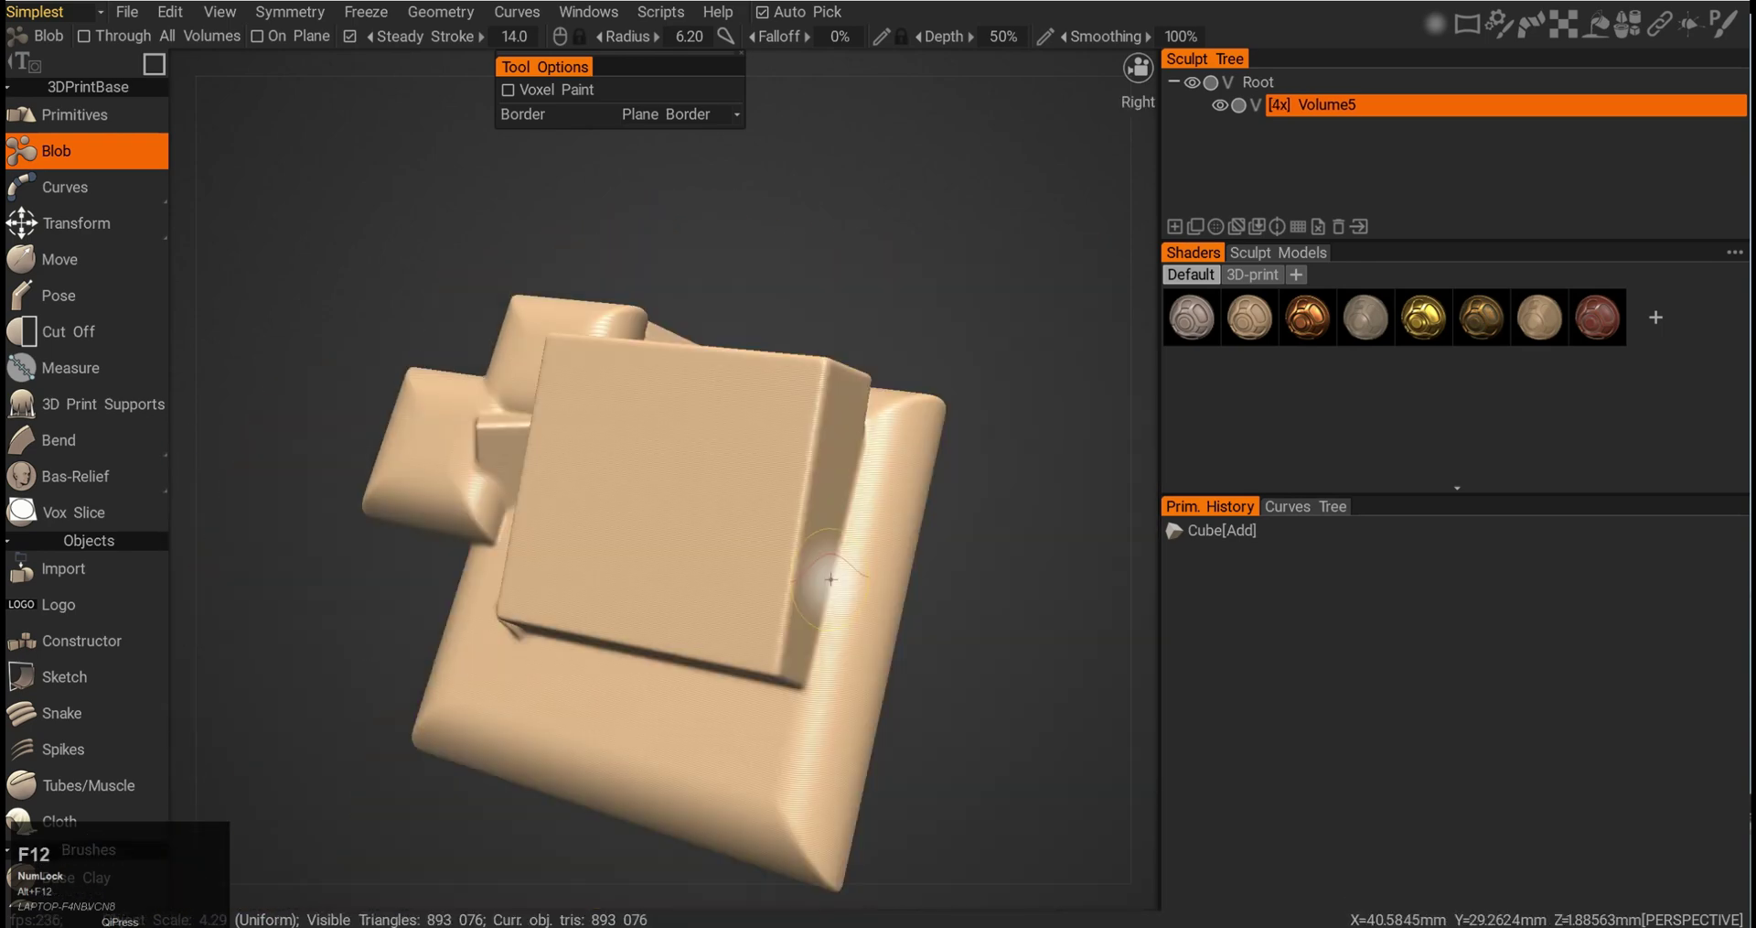
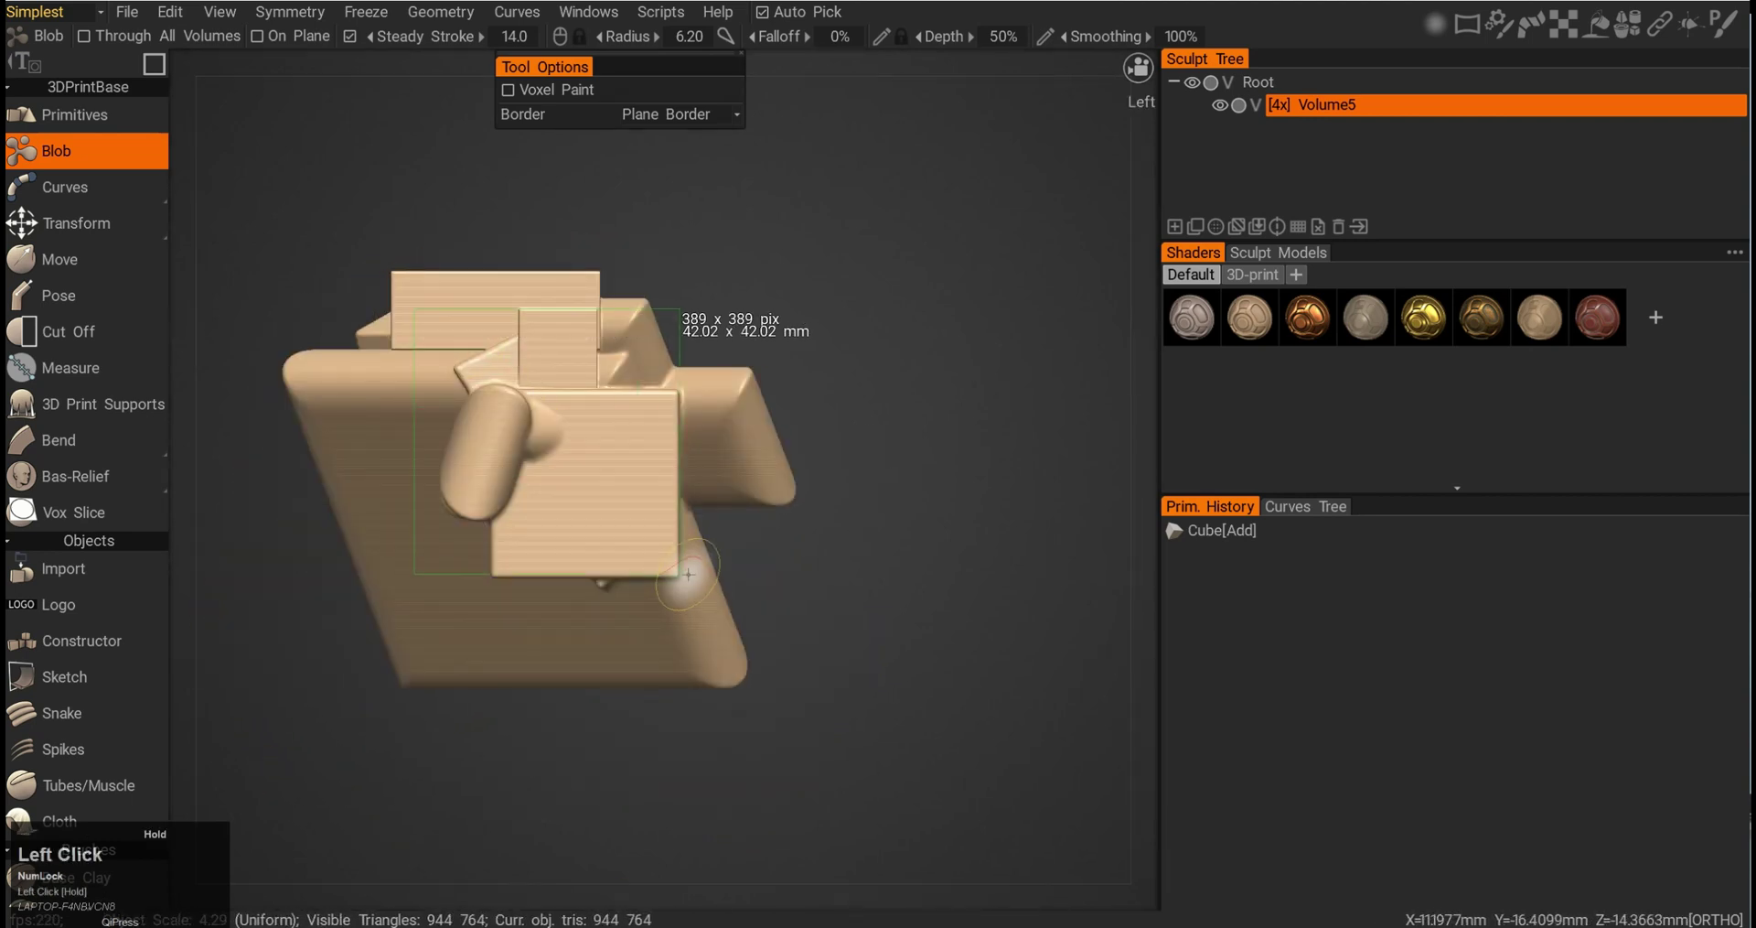
pyautogui.click(823, 453)
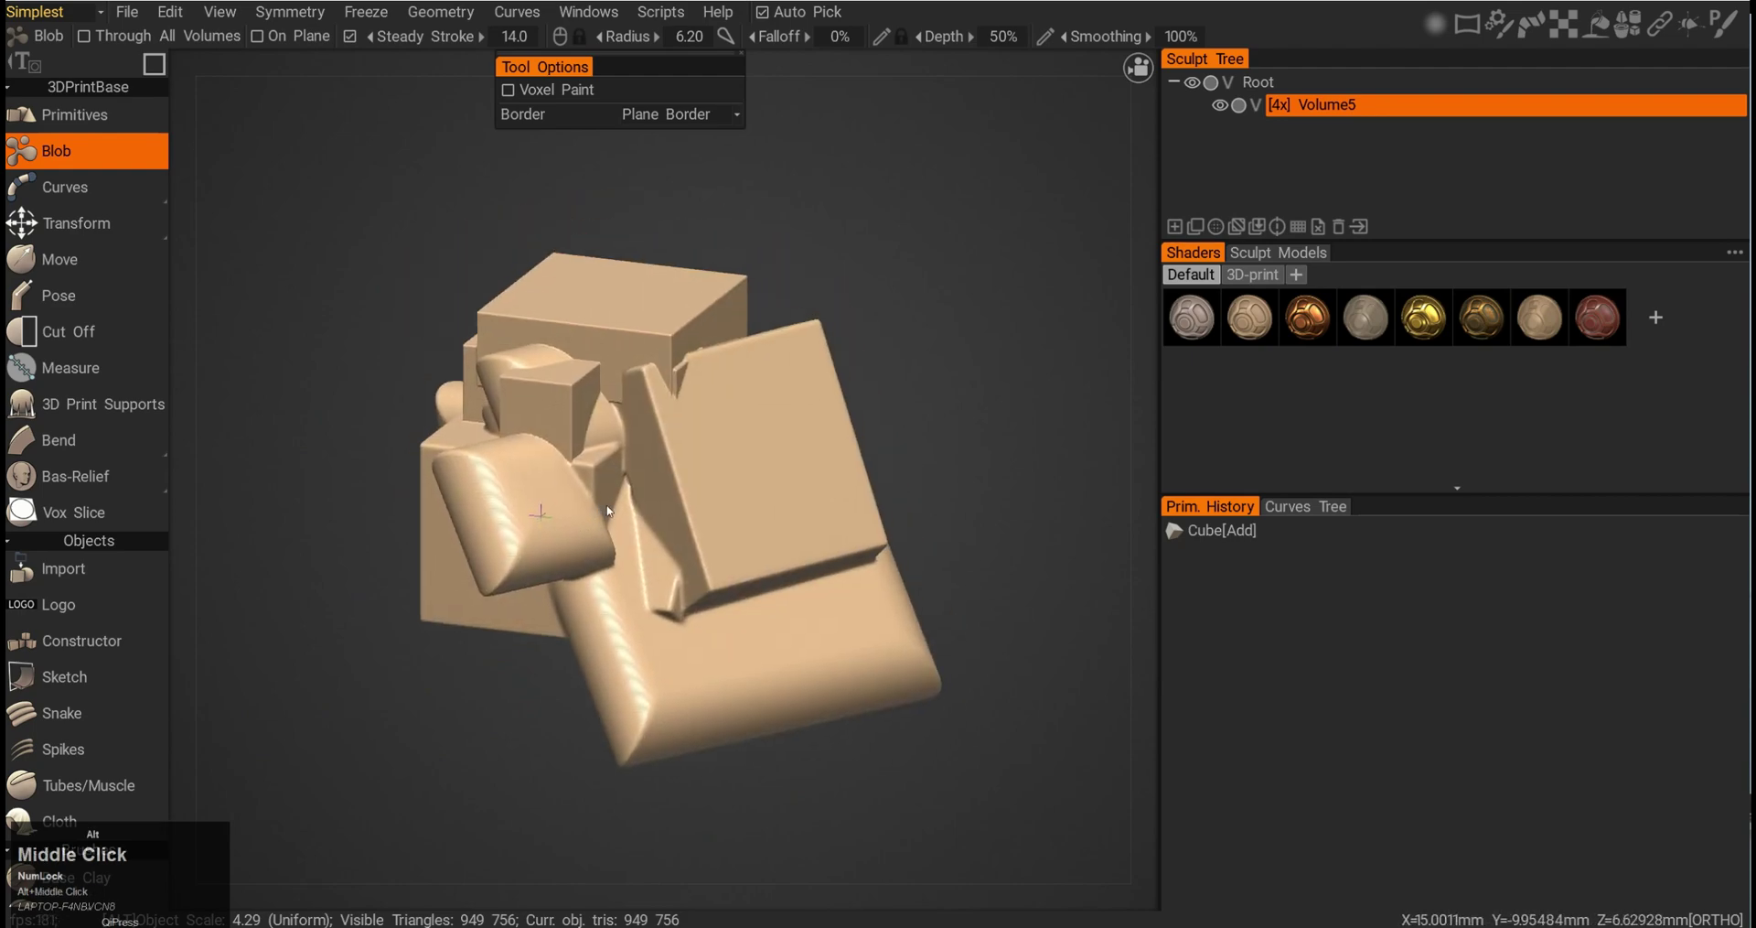
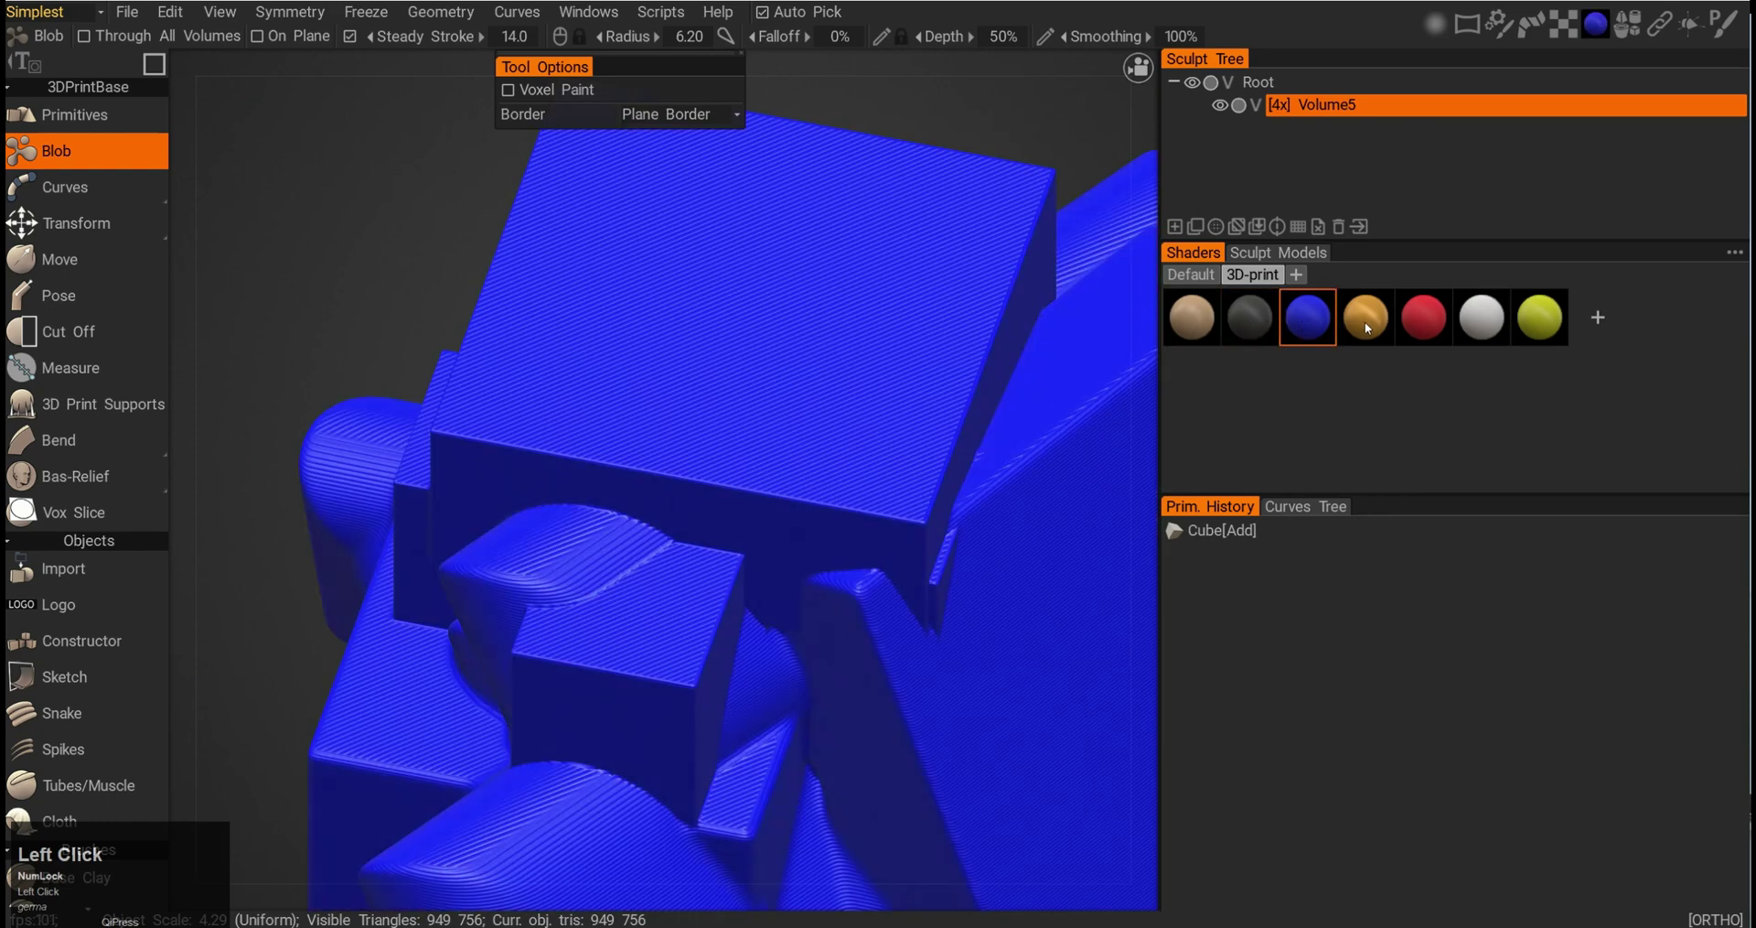
# - Enable symmetry on X, Y and Z, reset its centre to the sculpt, and stamp a mirrored square Blob
pyautogui.press('alt+F12')
pyautogui.click(307, 16)
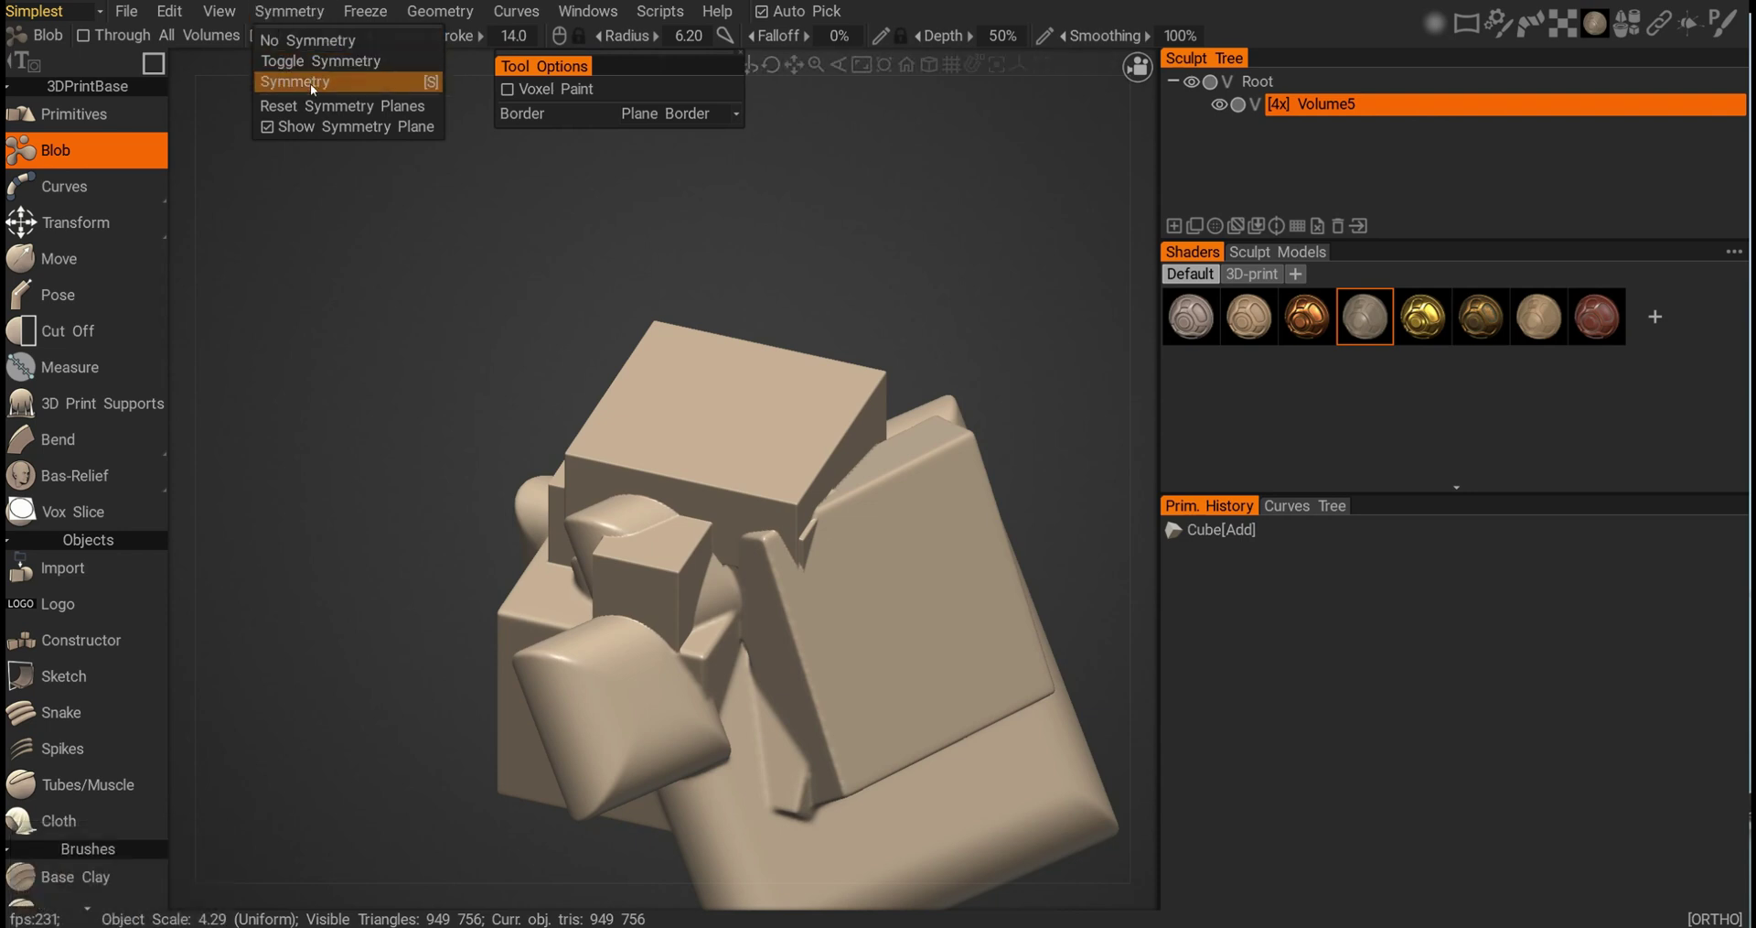
pyautogui.click(316, 88)
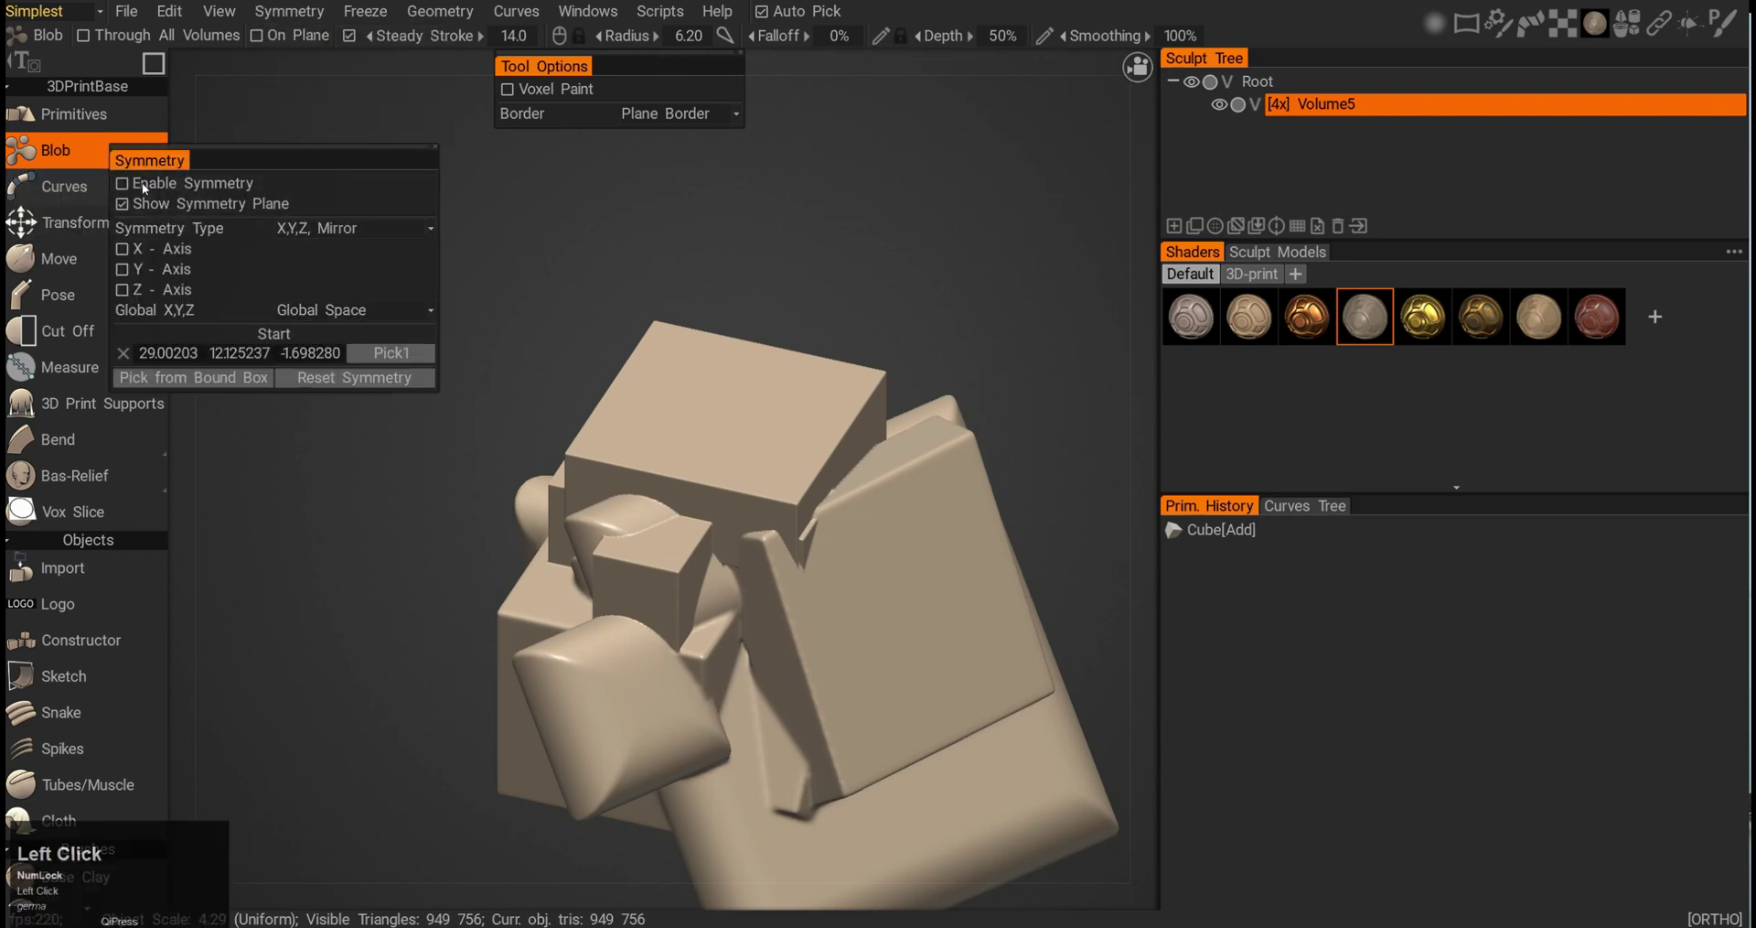
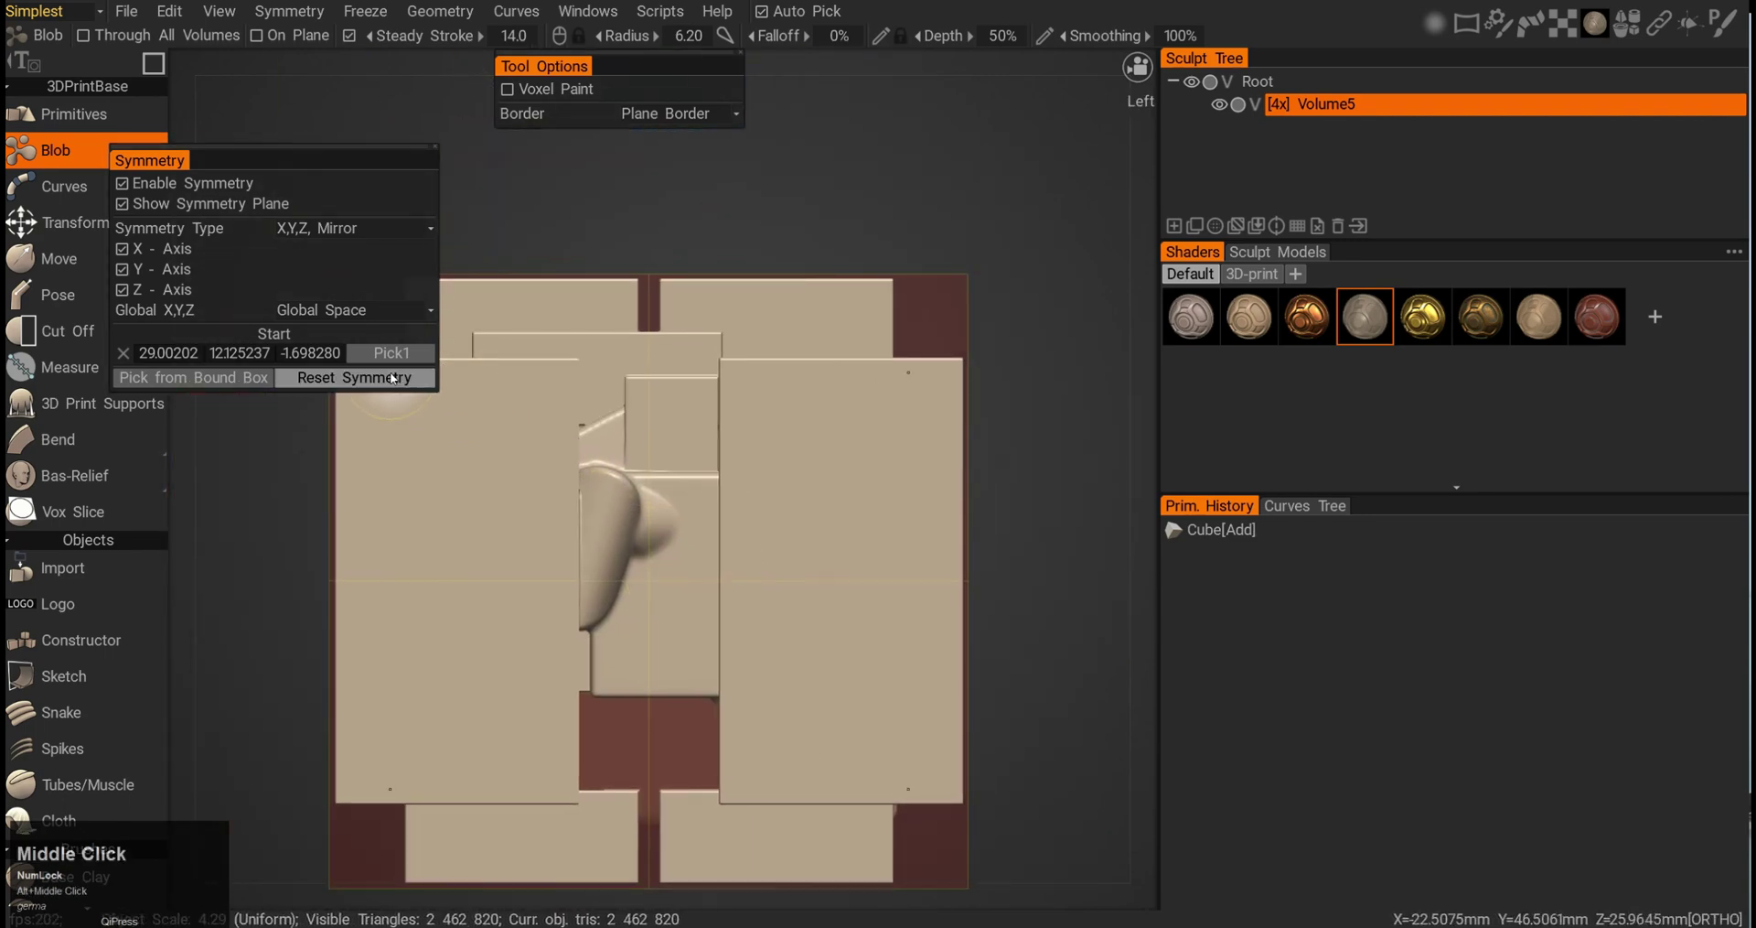
pyautogui.click(407, 357)
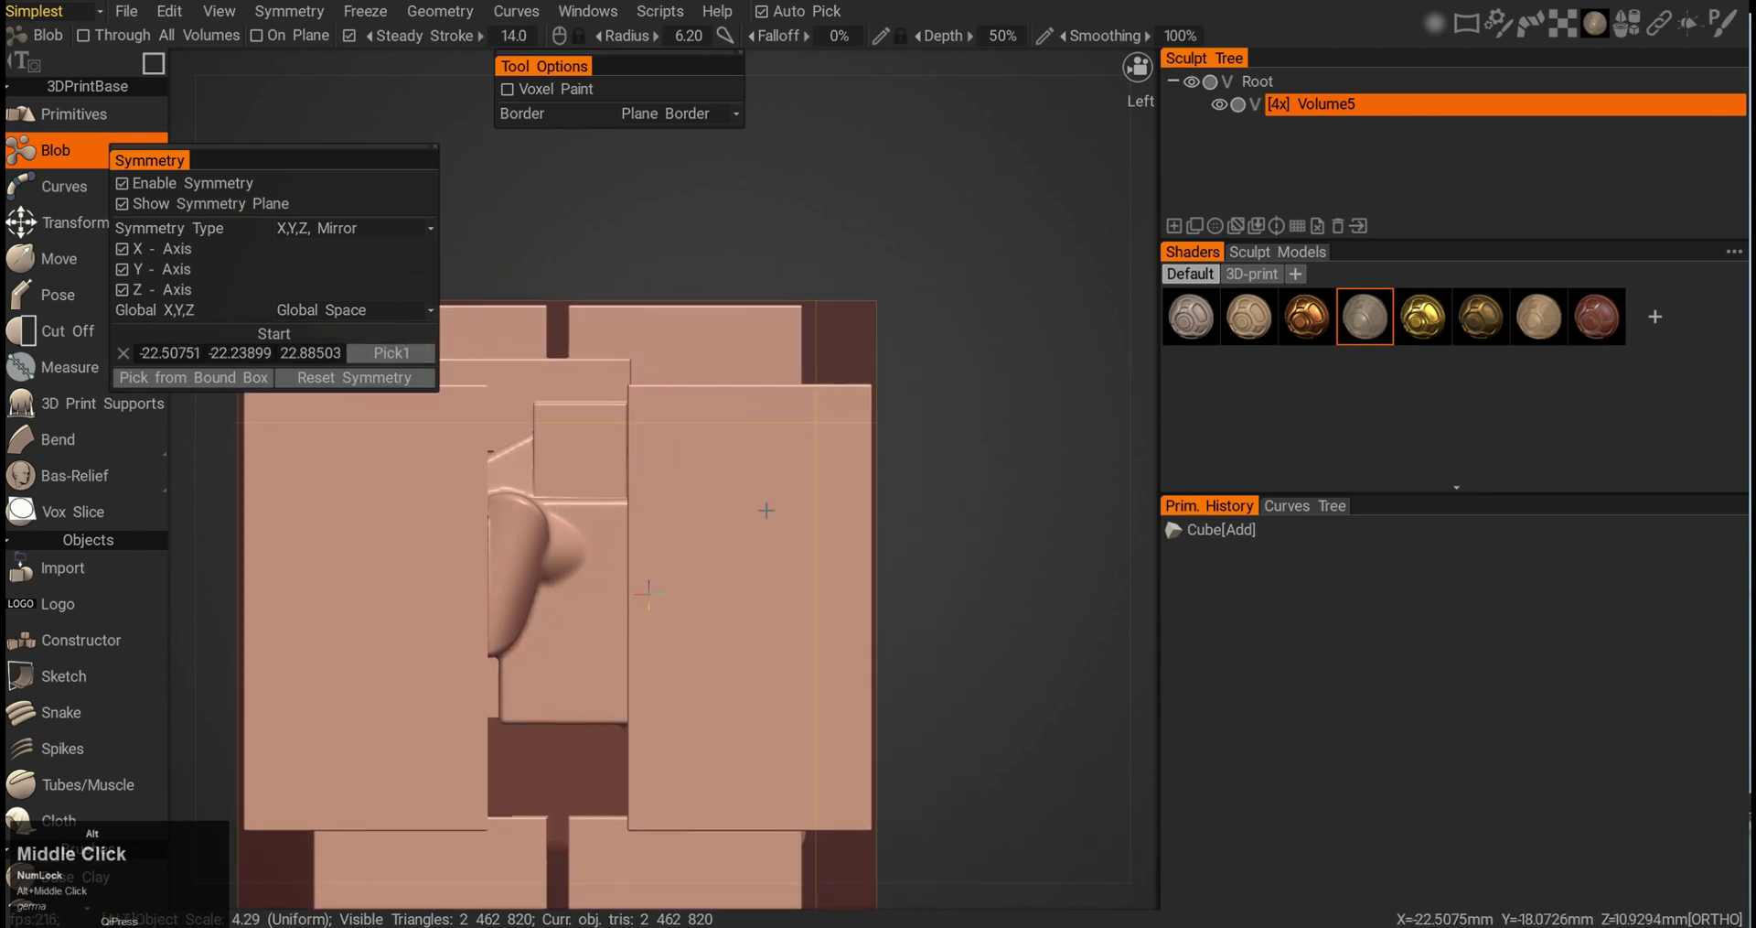
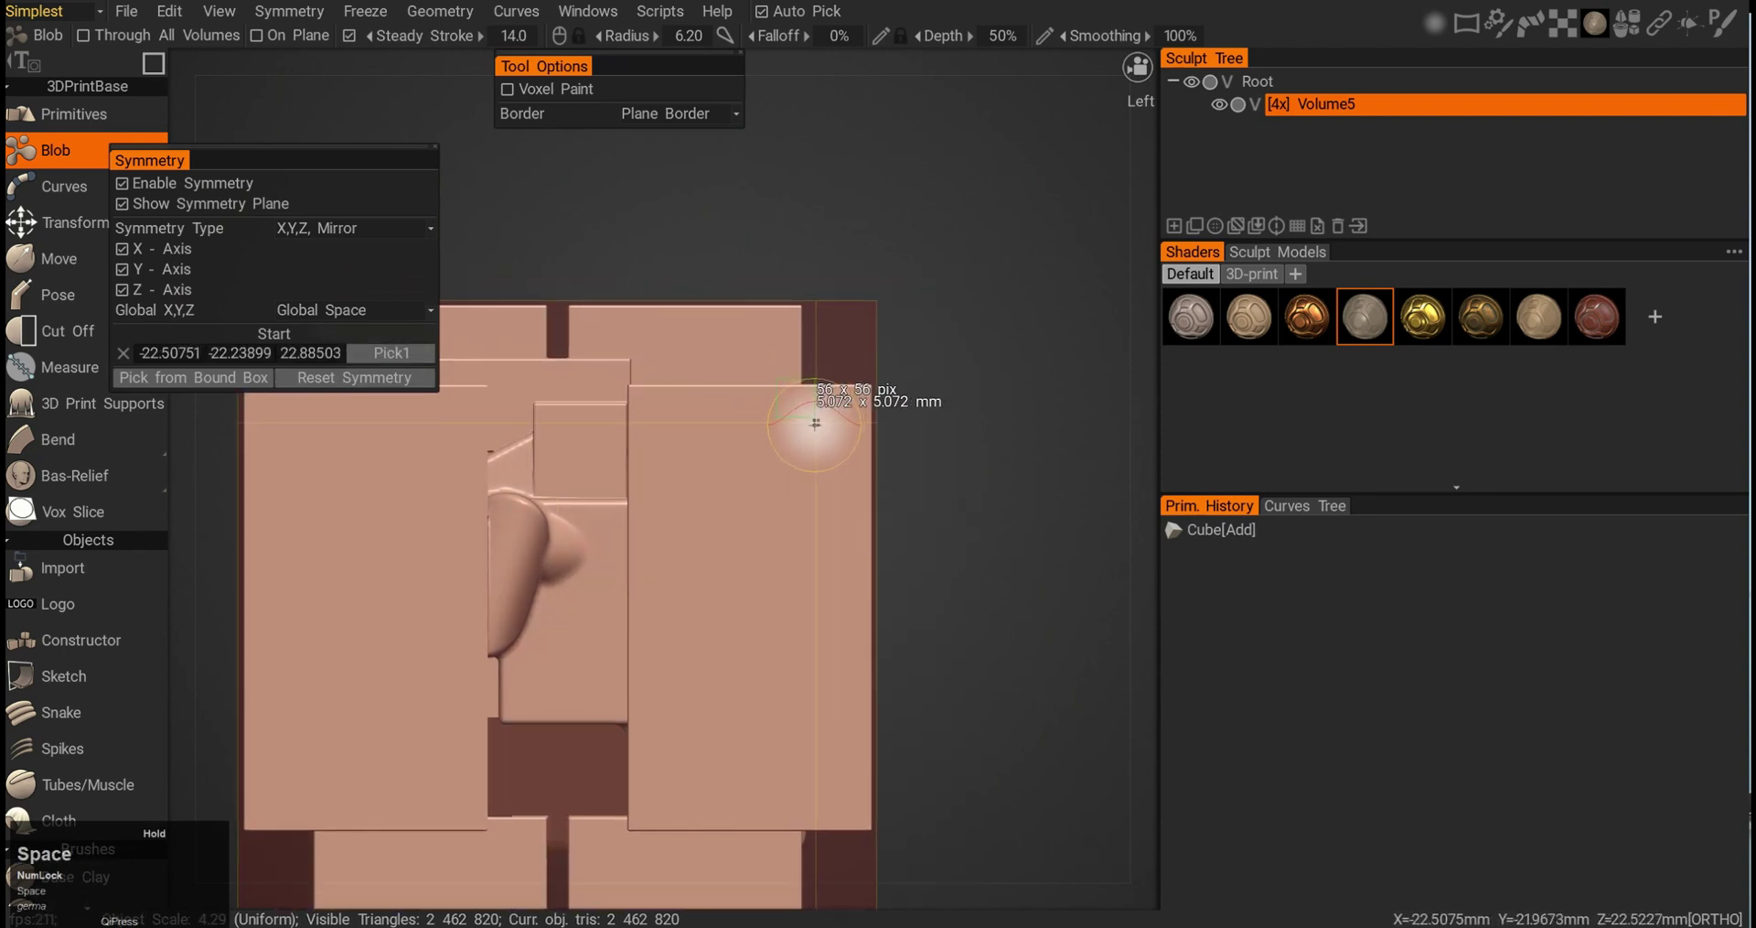
# - Stamp mirrored rectangle, circle and lasso Blob strokes around the sculpt from top and angled views
pyautogui.press('alt+F12')
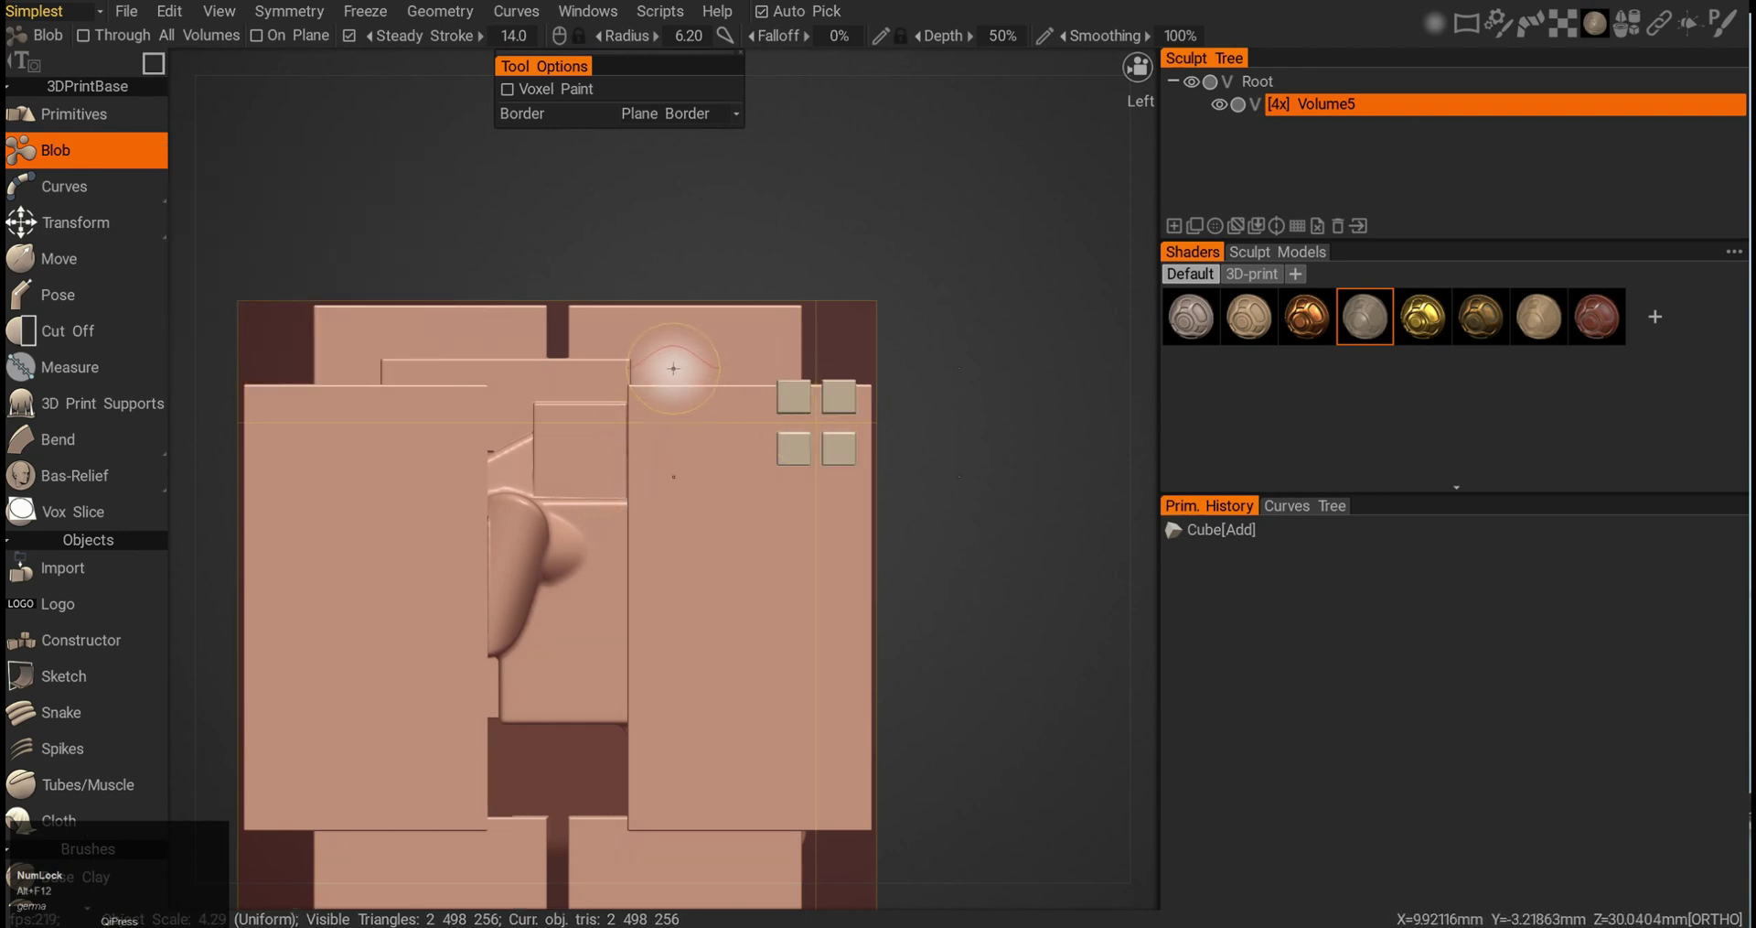
pyautogui.press('e')
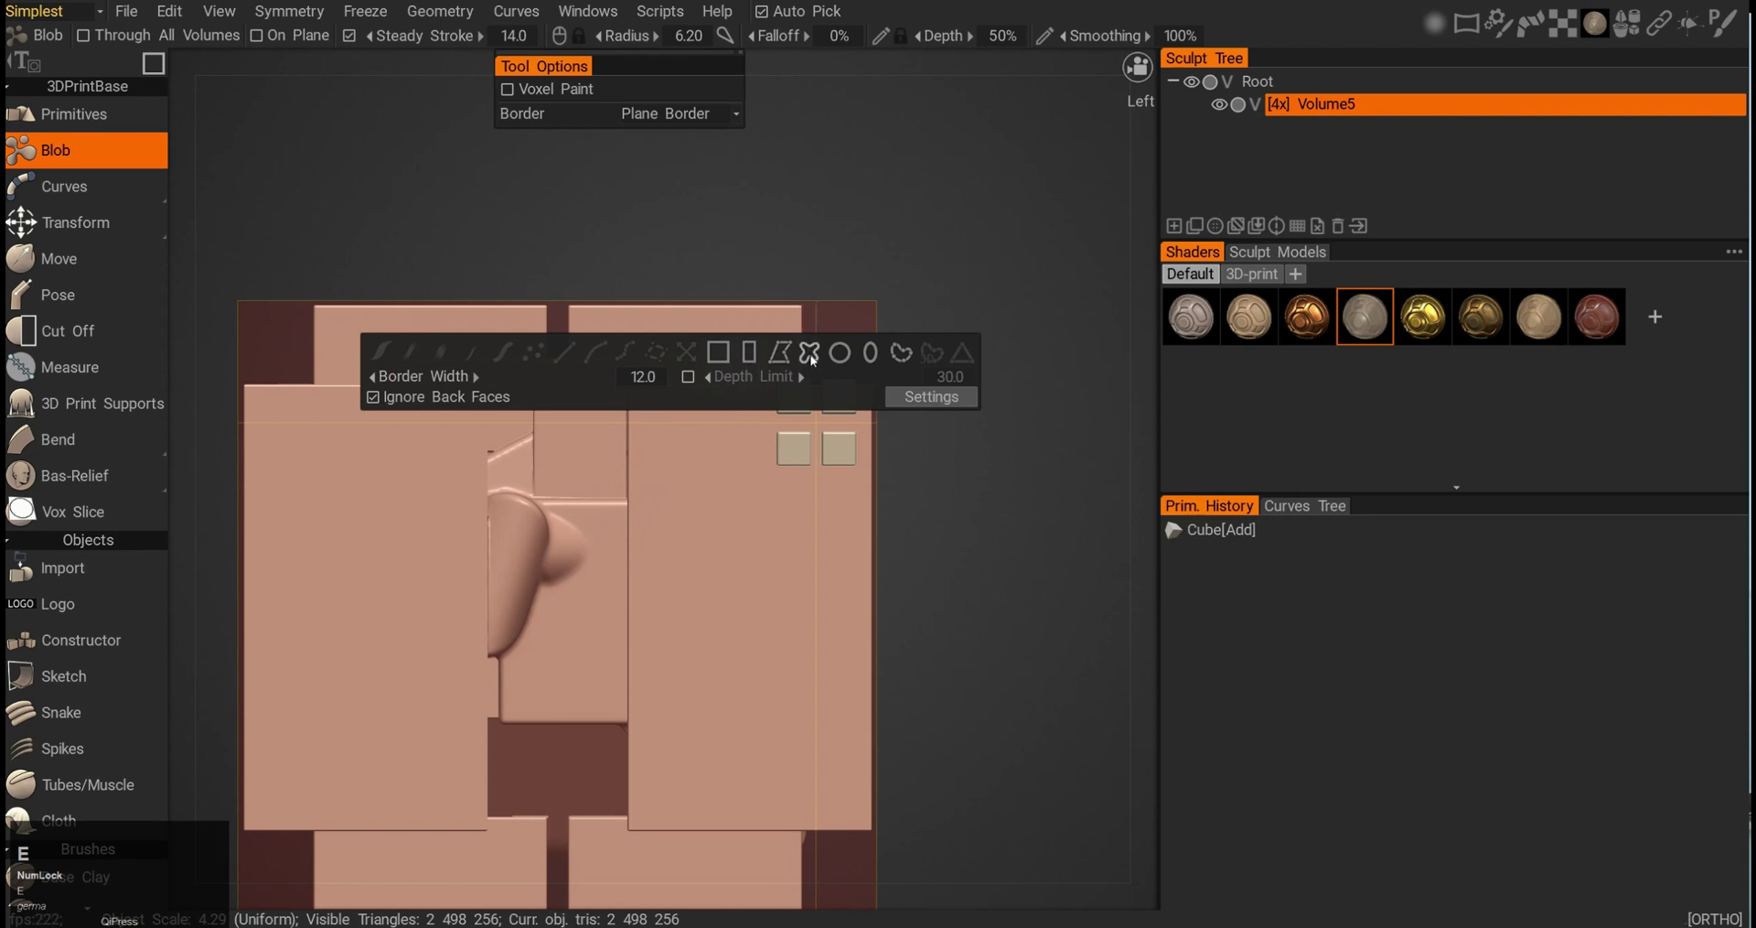
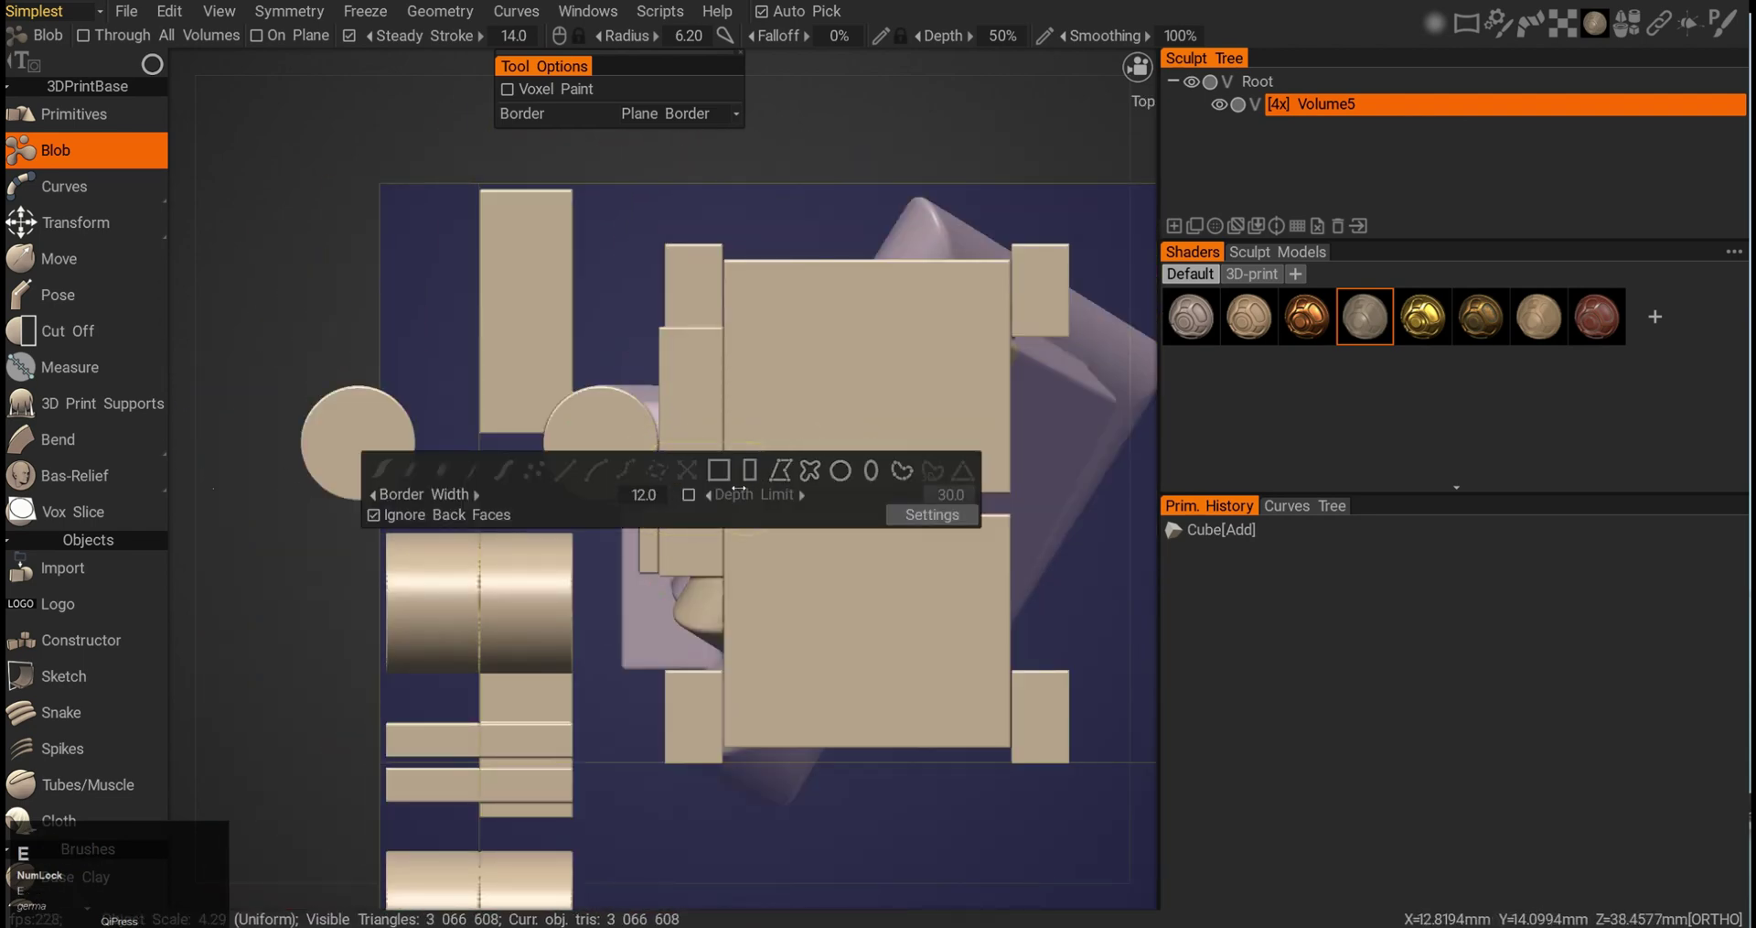
pyautogui.moveTo(760, 479); pyautogui.dragTo(608, 490)
pyautogui.click(608, 491)
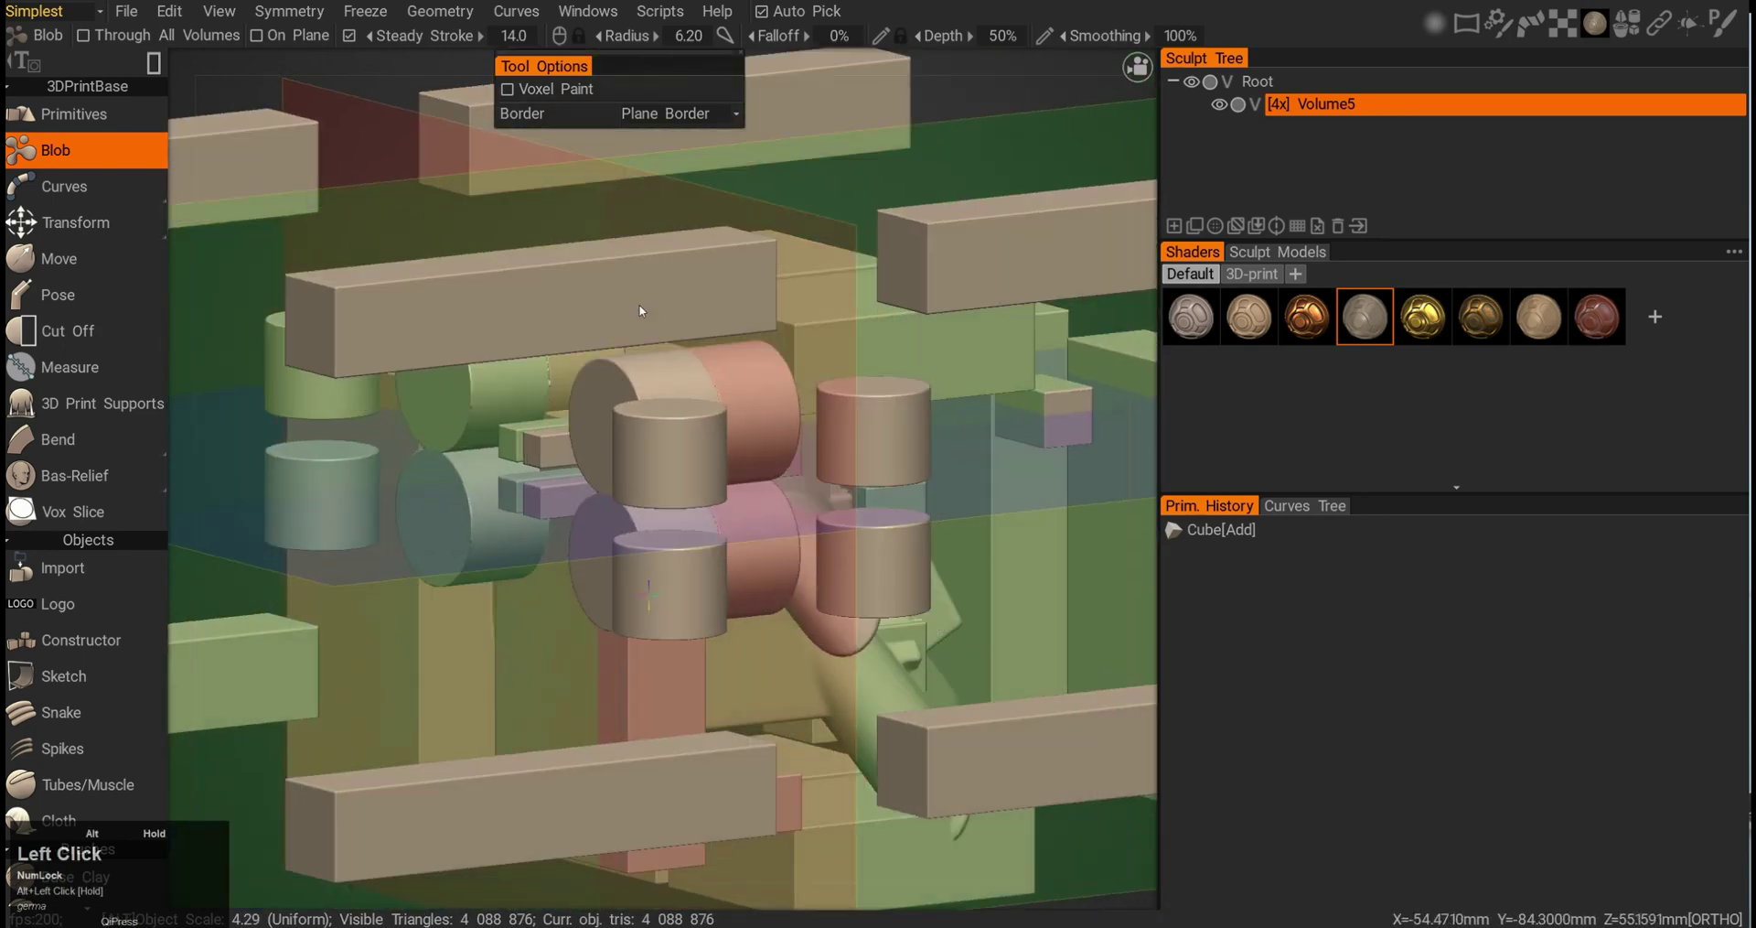
pyautogui.rightClick(610, 349)
pyautogui.click(580, 358)
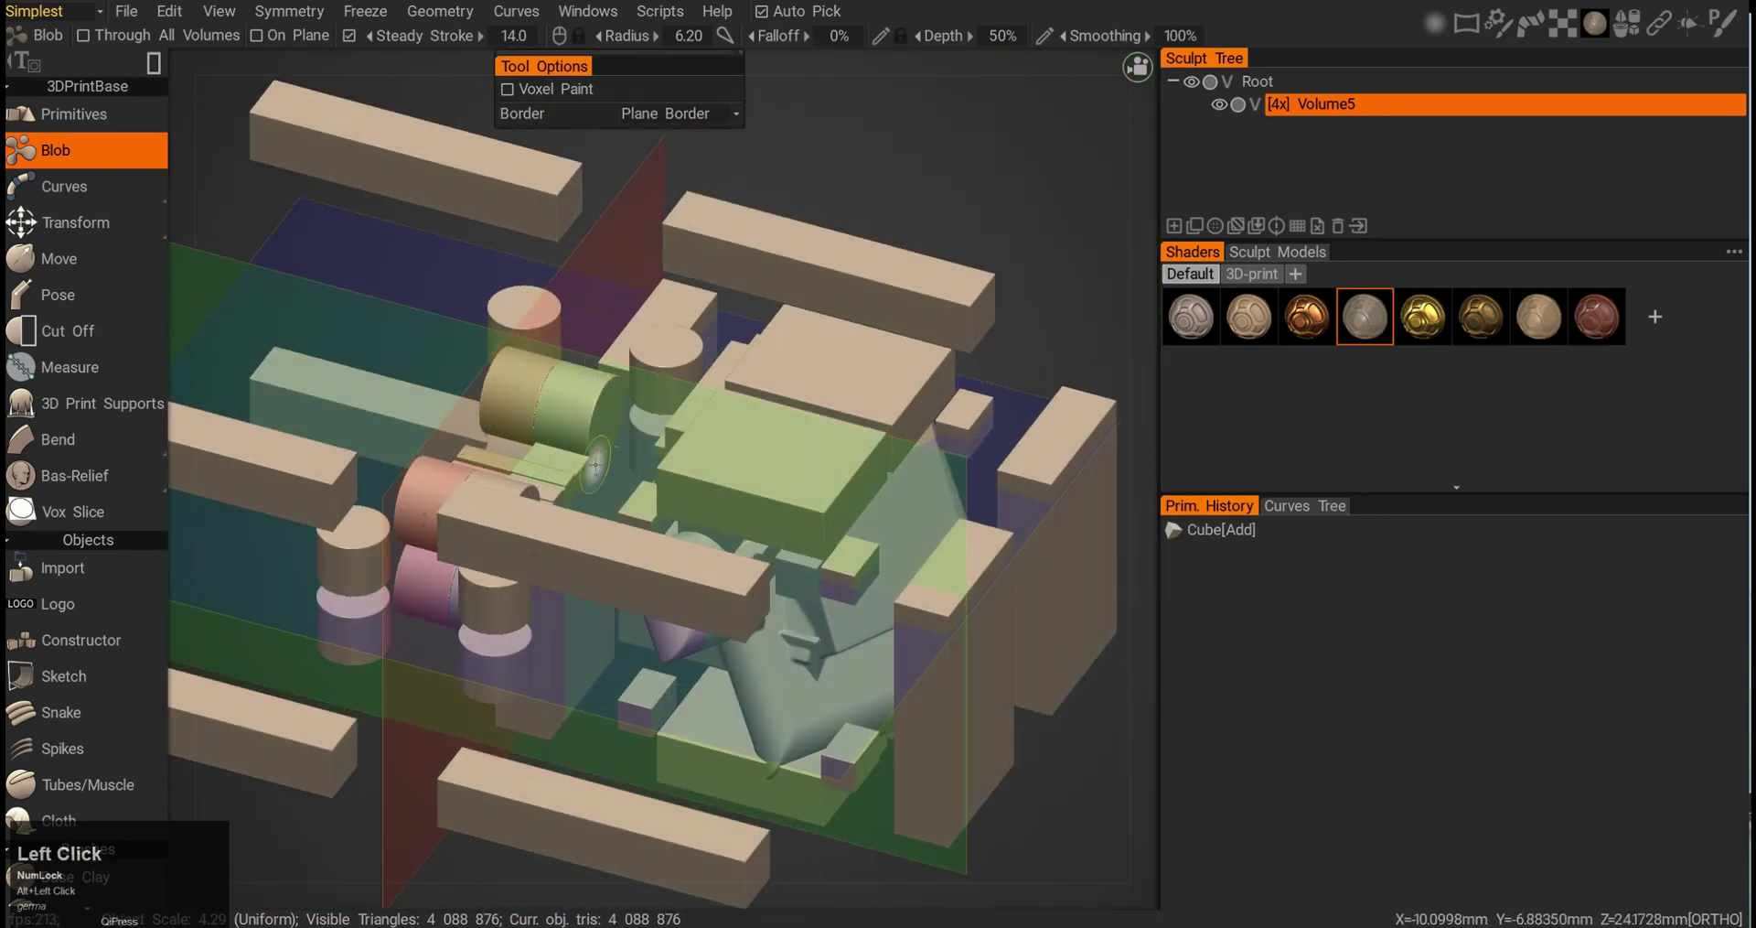
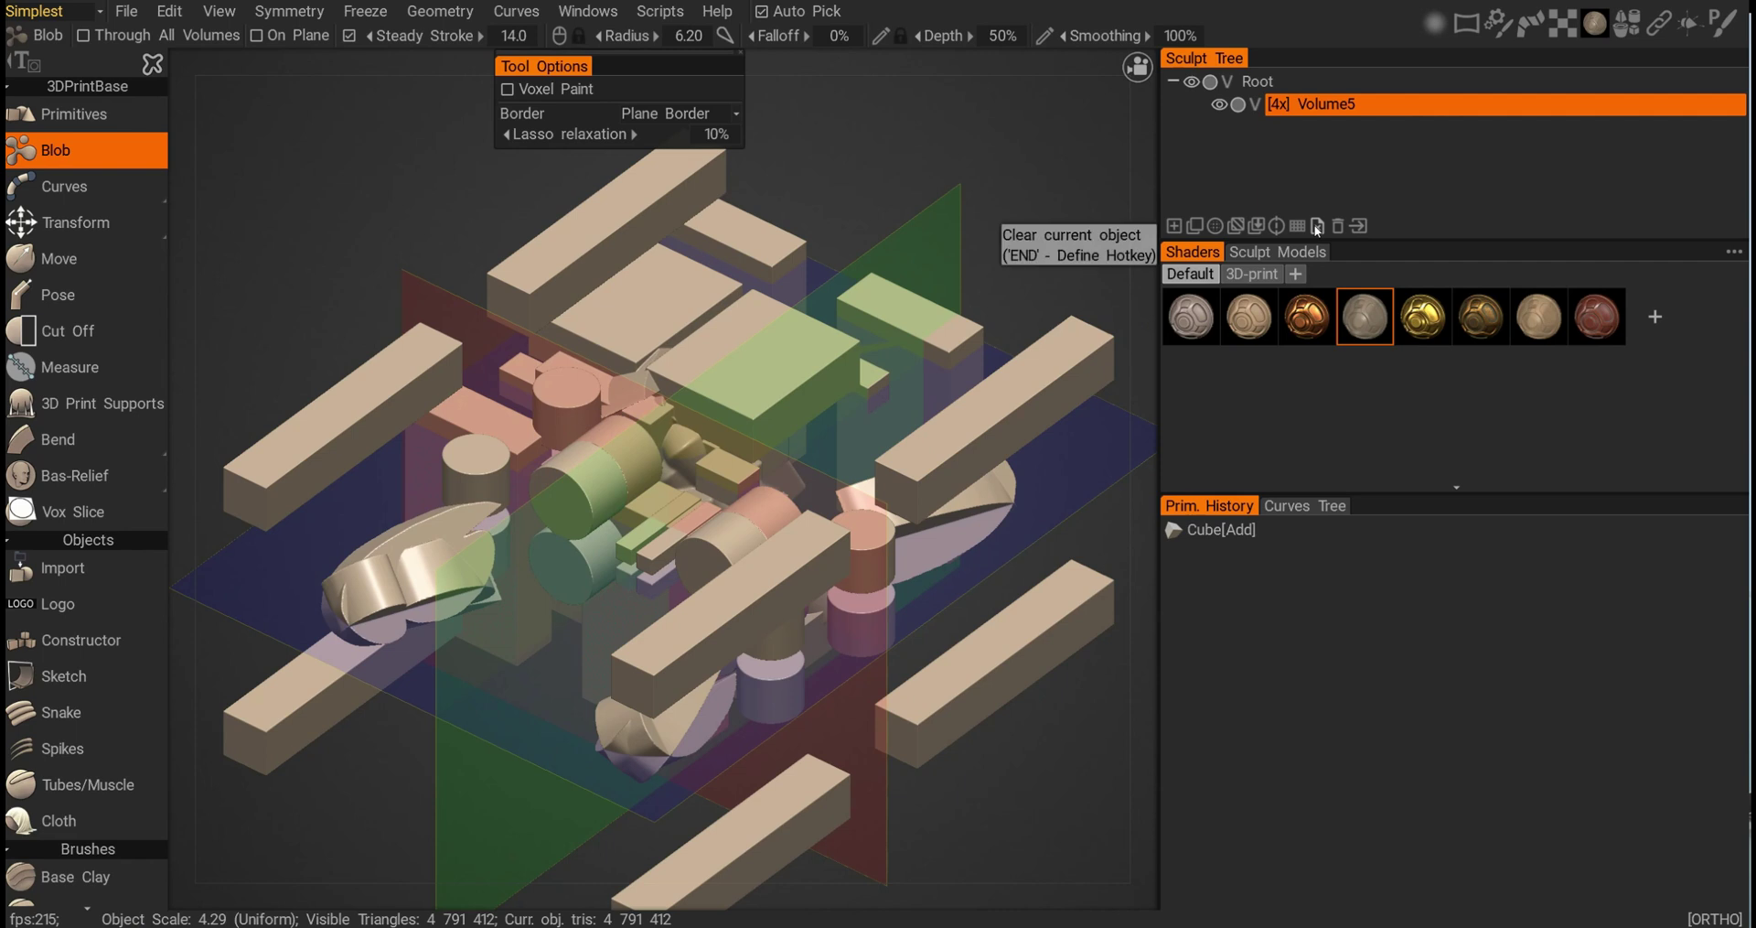
# - Clear the current sculpt volume to start a fresh blocky arch
pyautogui.click(1320, 230)
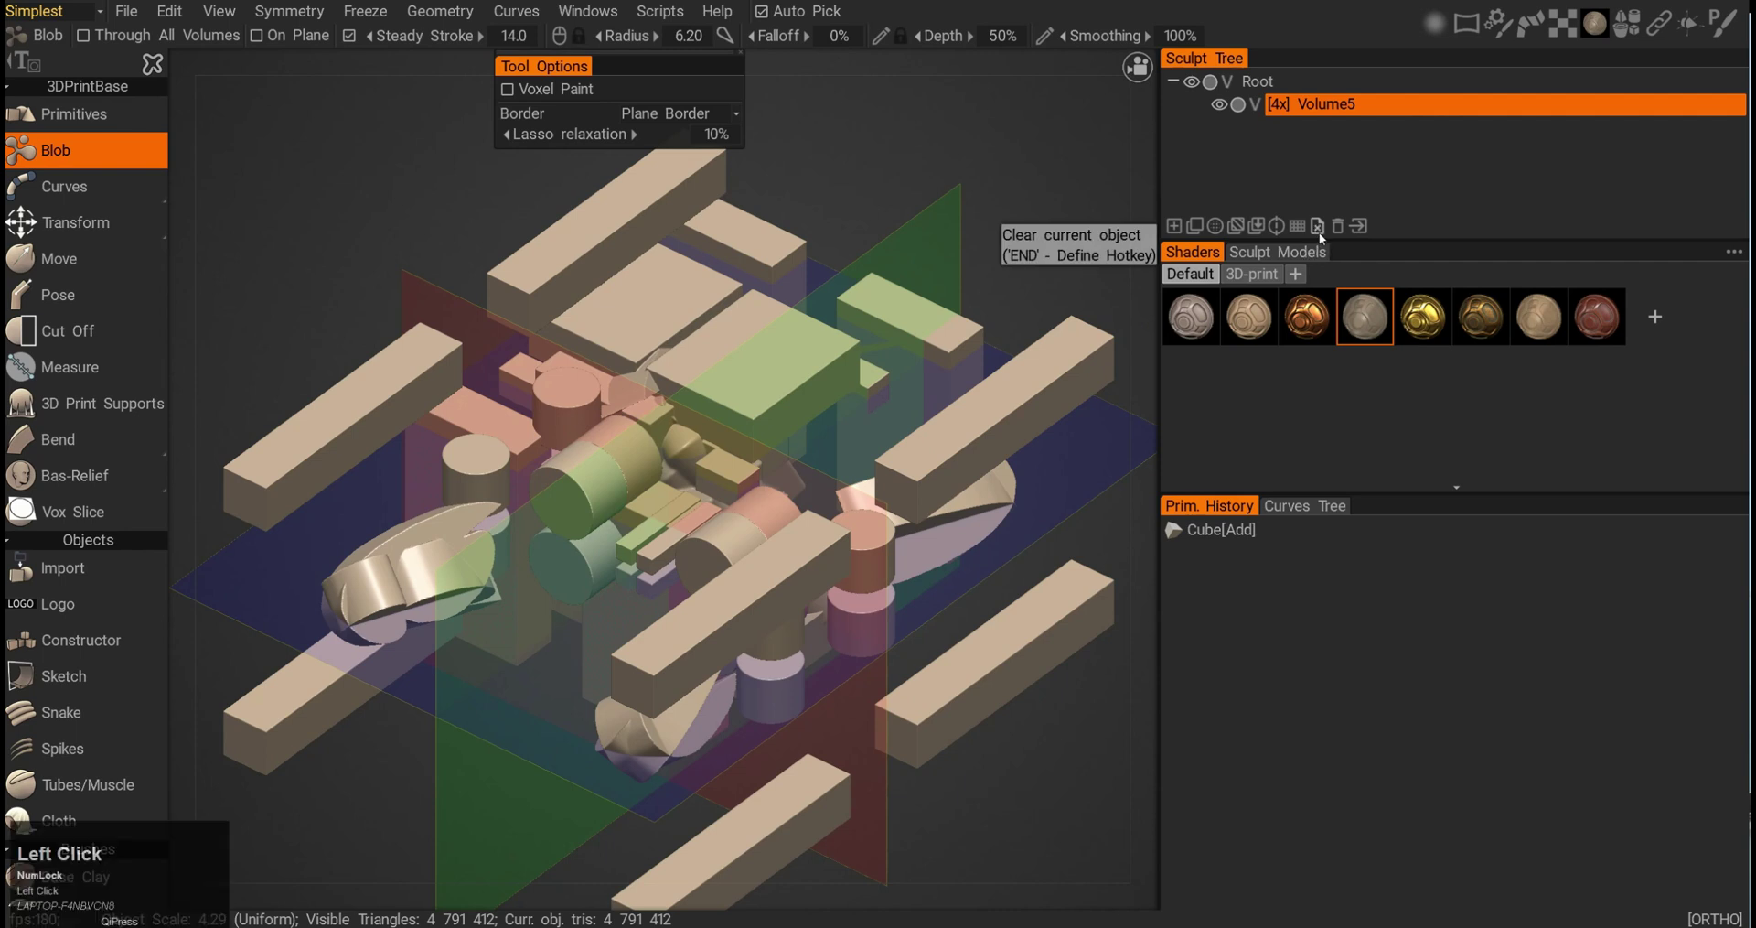
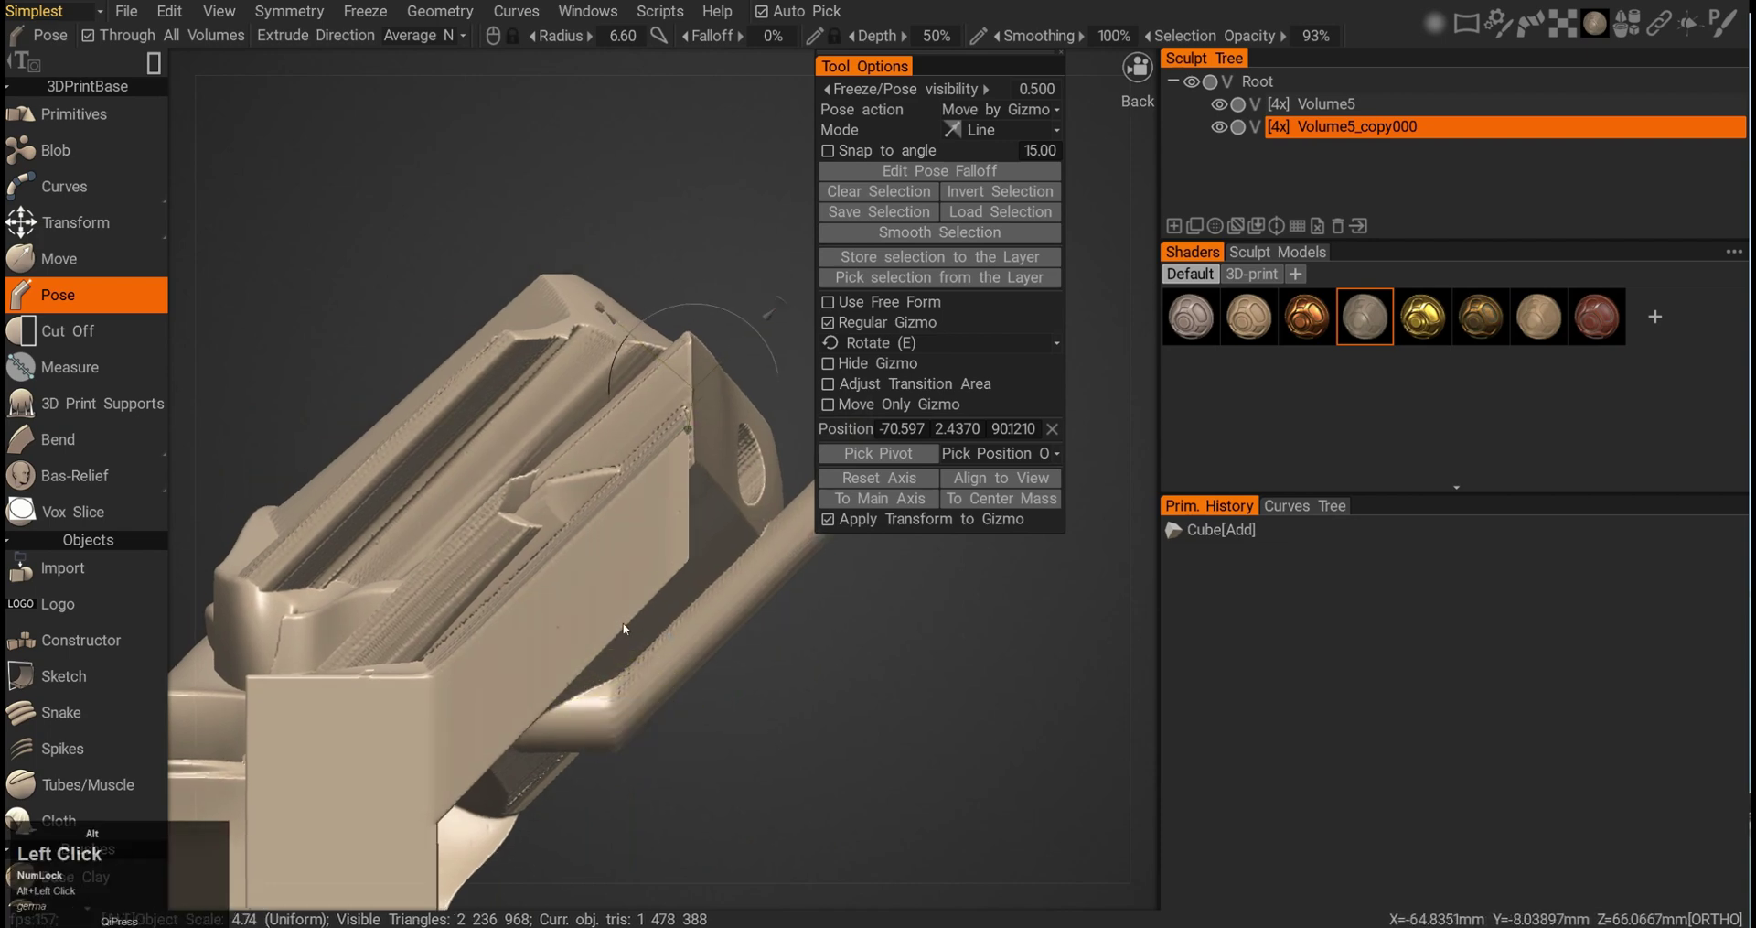
# - Drag a Line-mode Pose gradient selection across the lower part of Volume5_copy000
pyautogui.middleClick(351, 671)
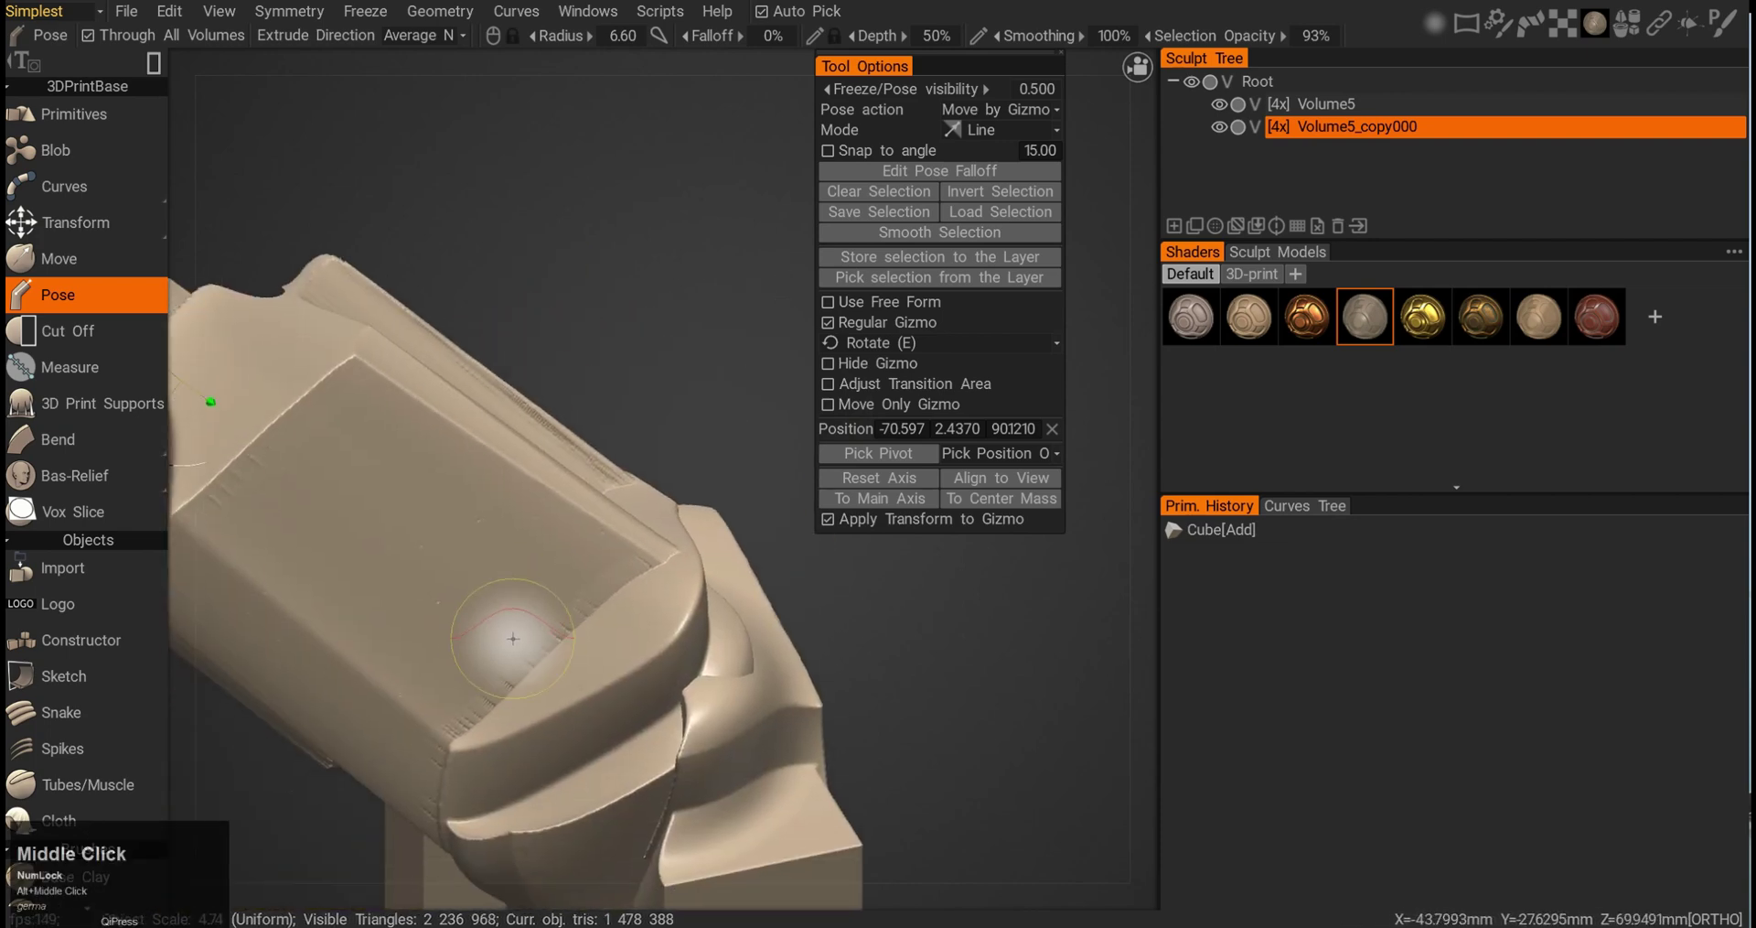
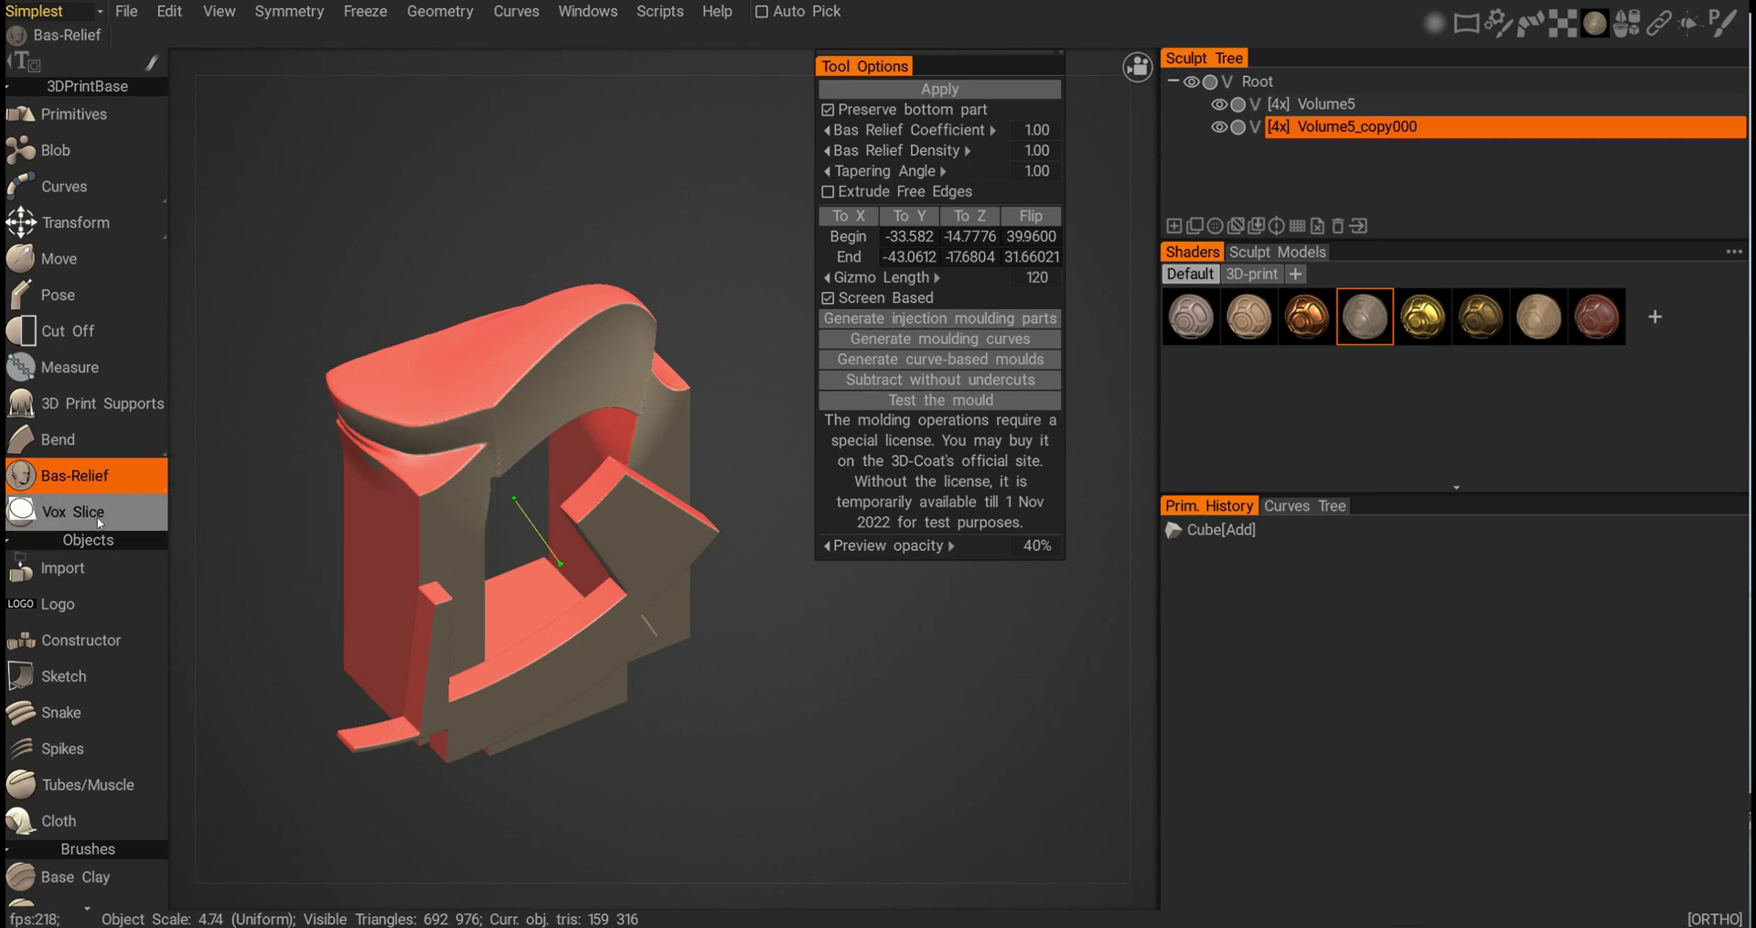
# - Switch to Vox Slice to cut a visible cross-section through the arch sculpt
pyautogui.click(102, 522)
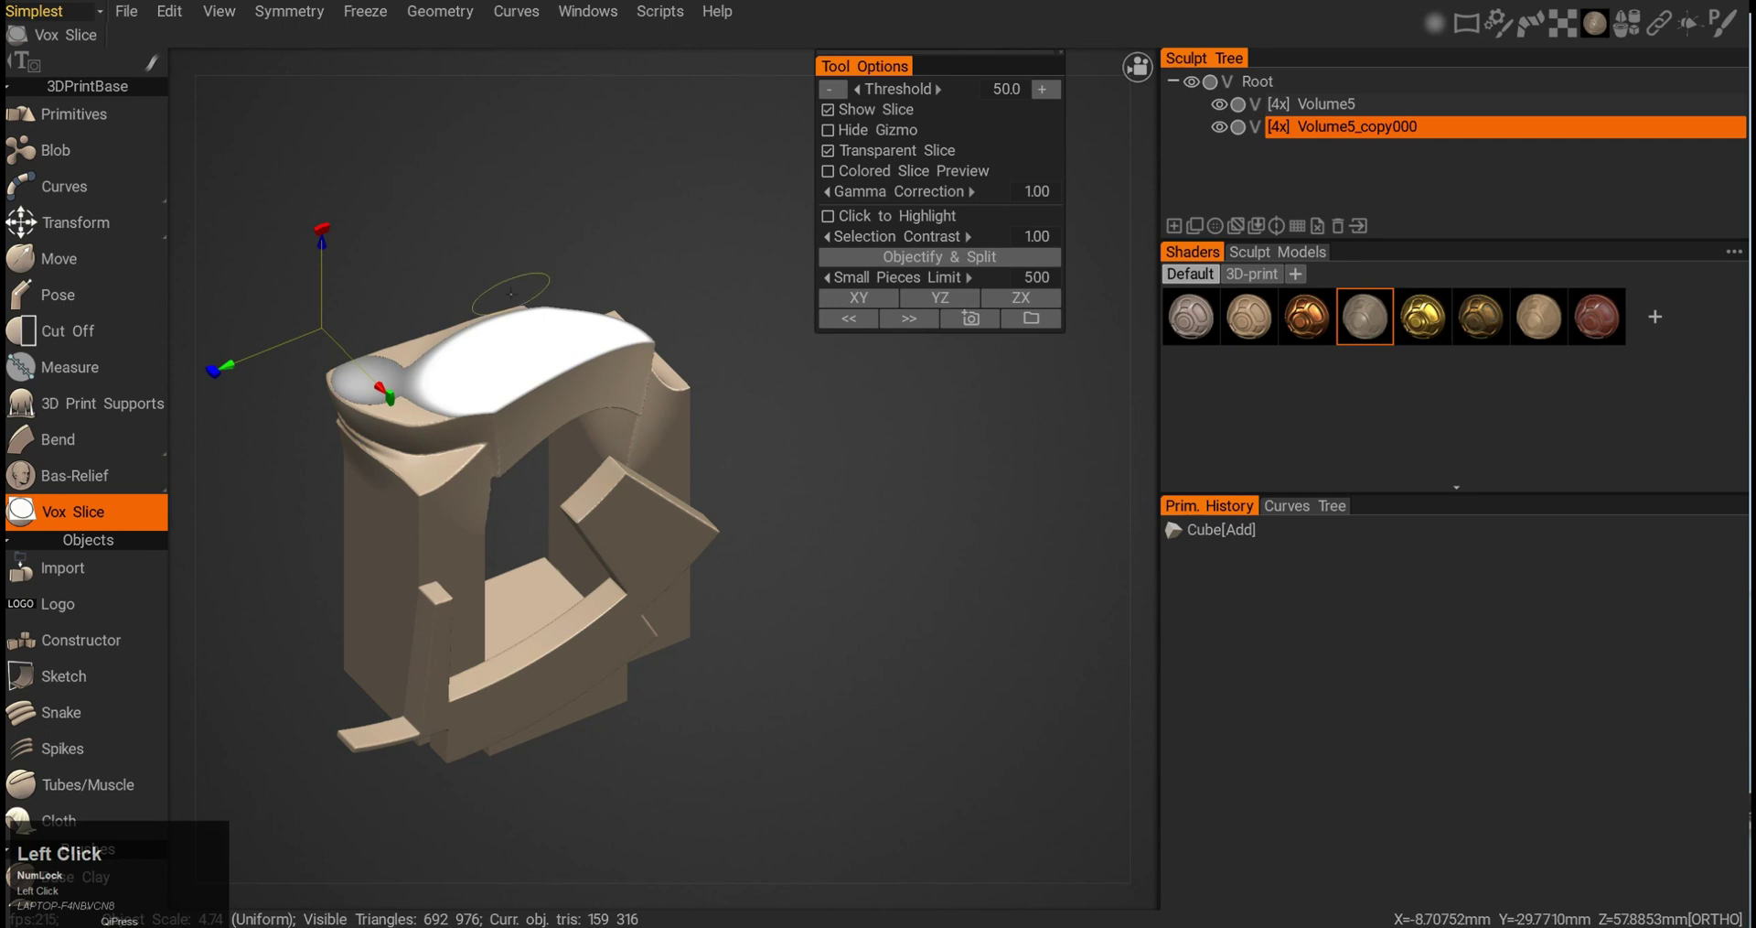
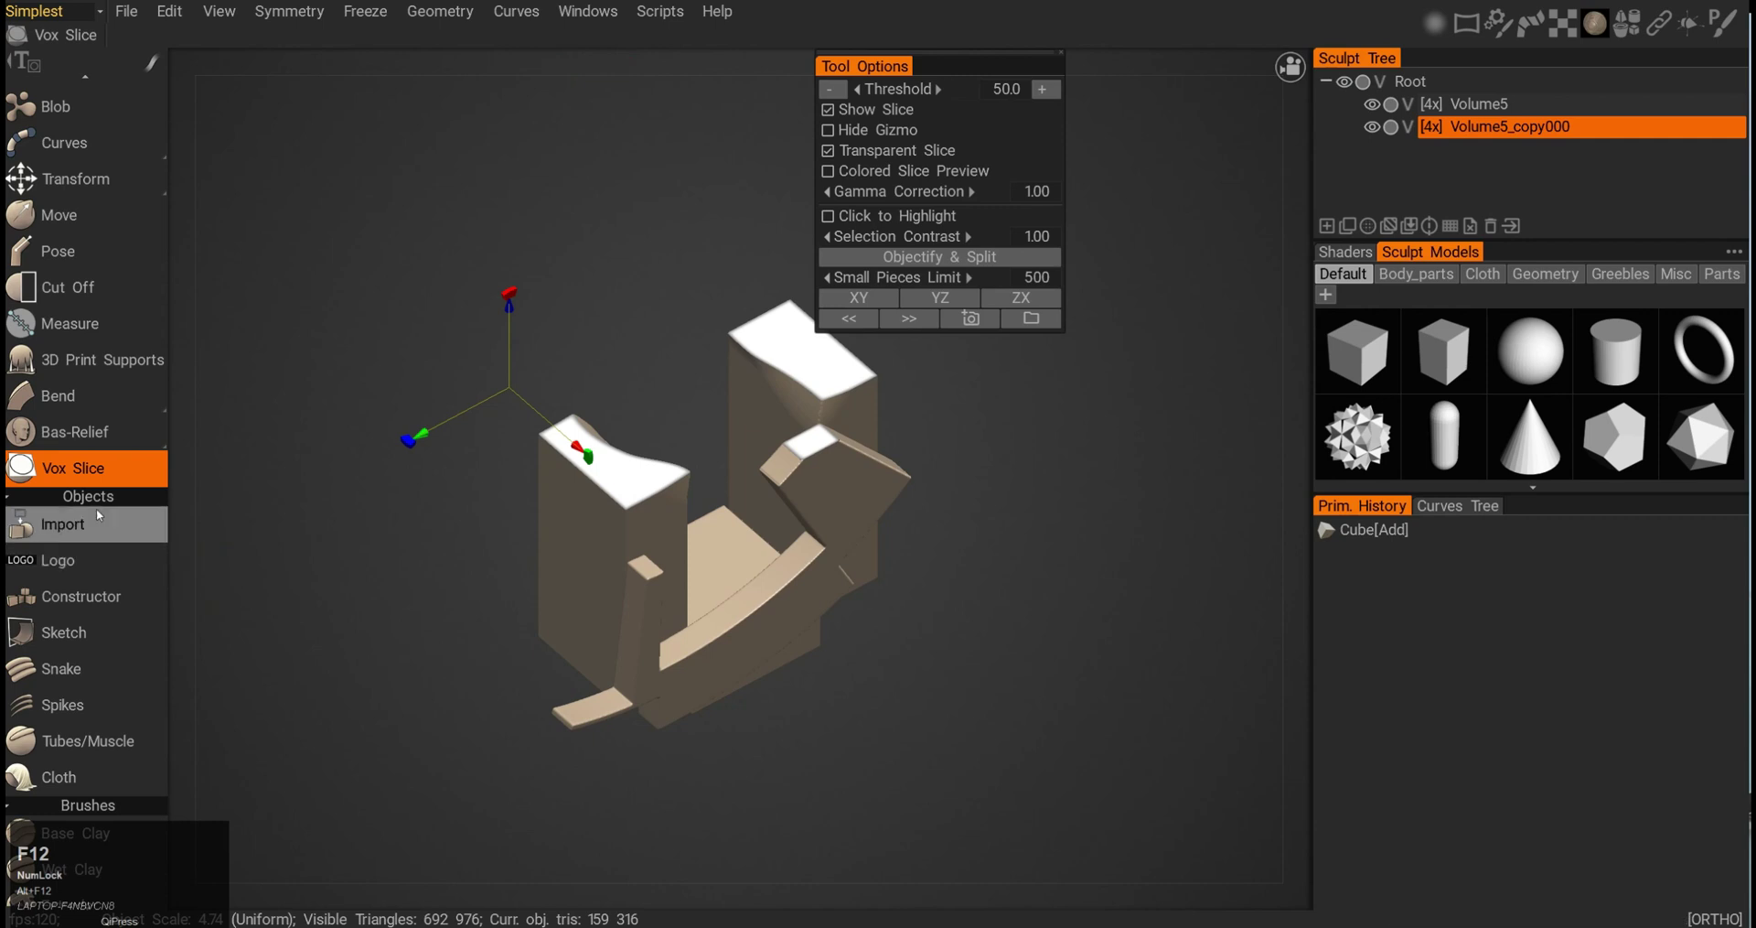
# - Preview a torus from the Sculpt Models library around the arch, then hide Volume5_copy000
pyautogui.click(105, 530)
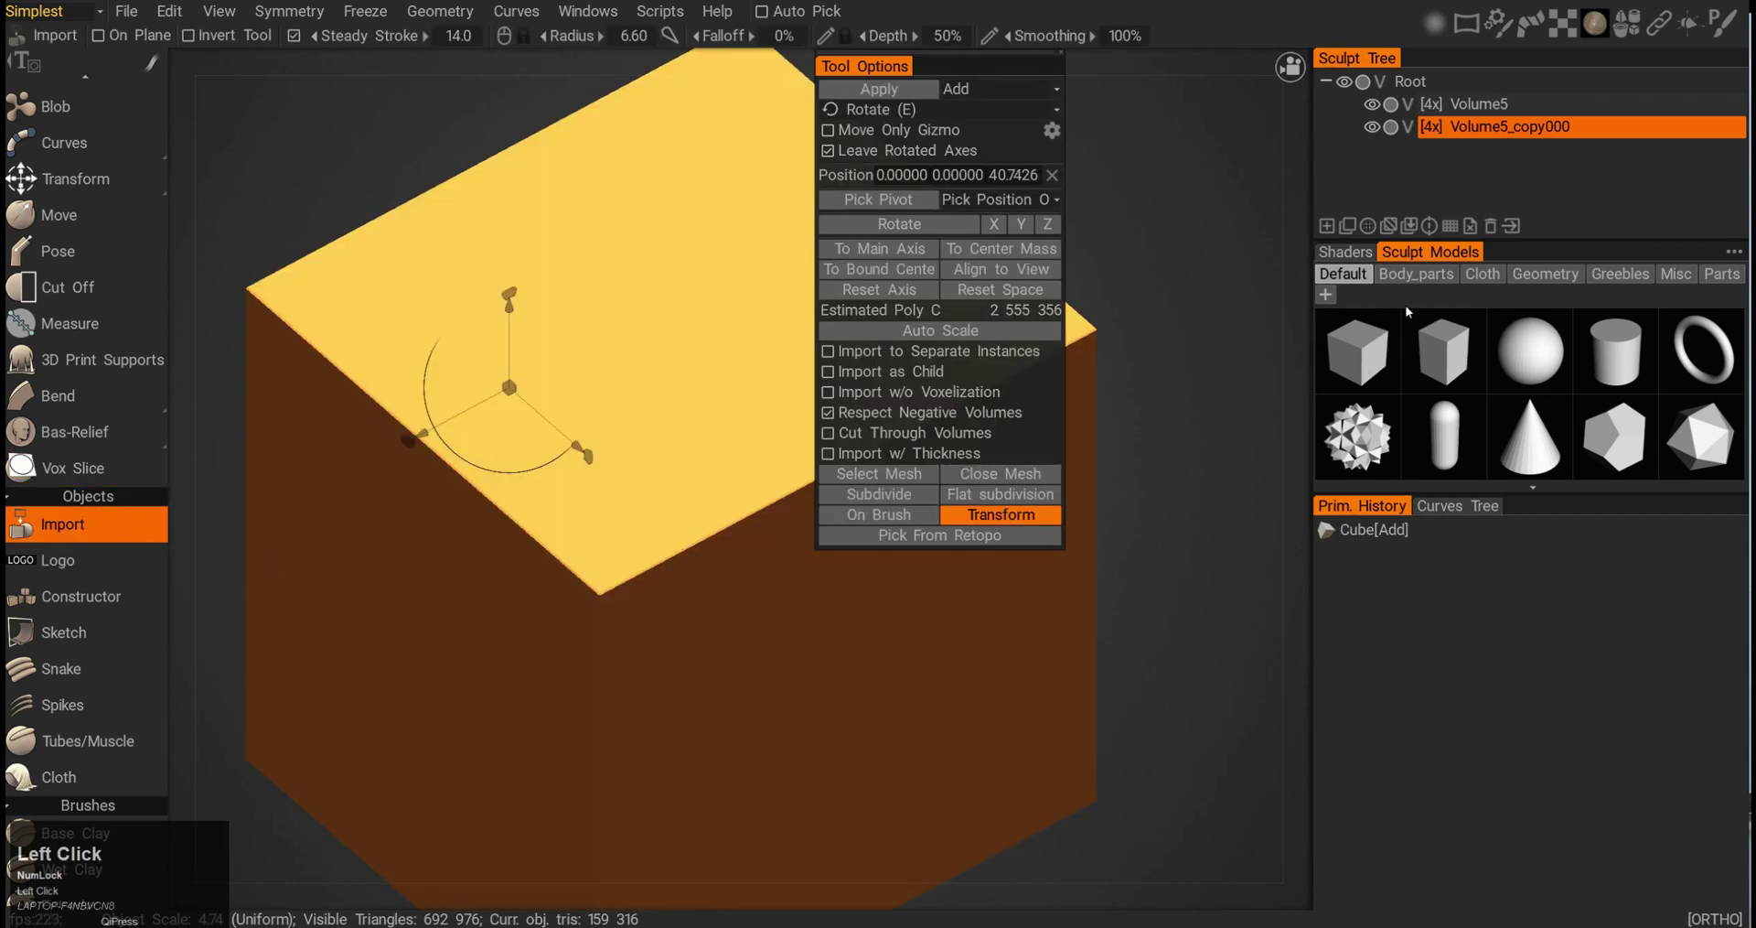
pyautogui.click(1453, 427)
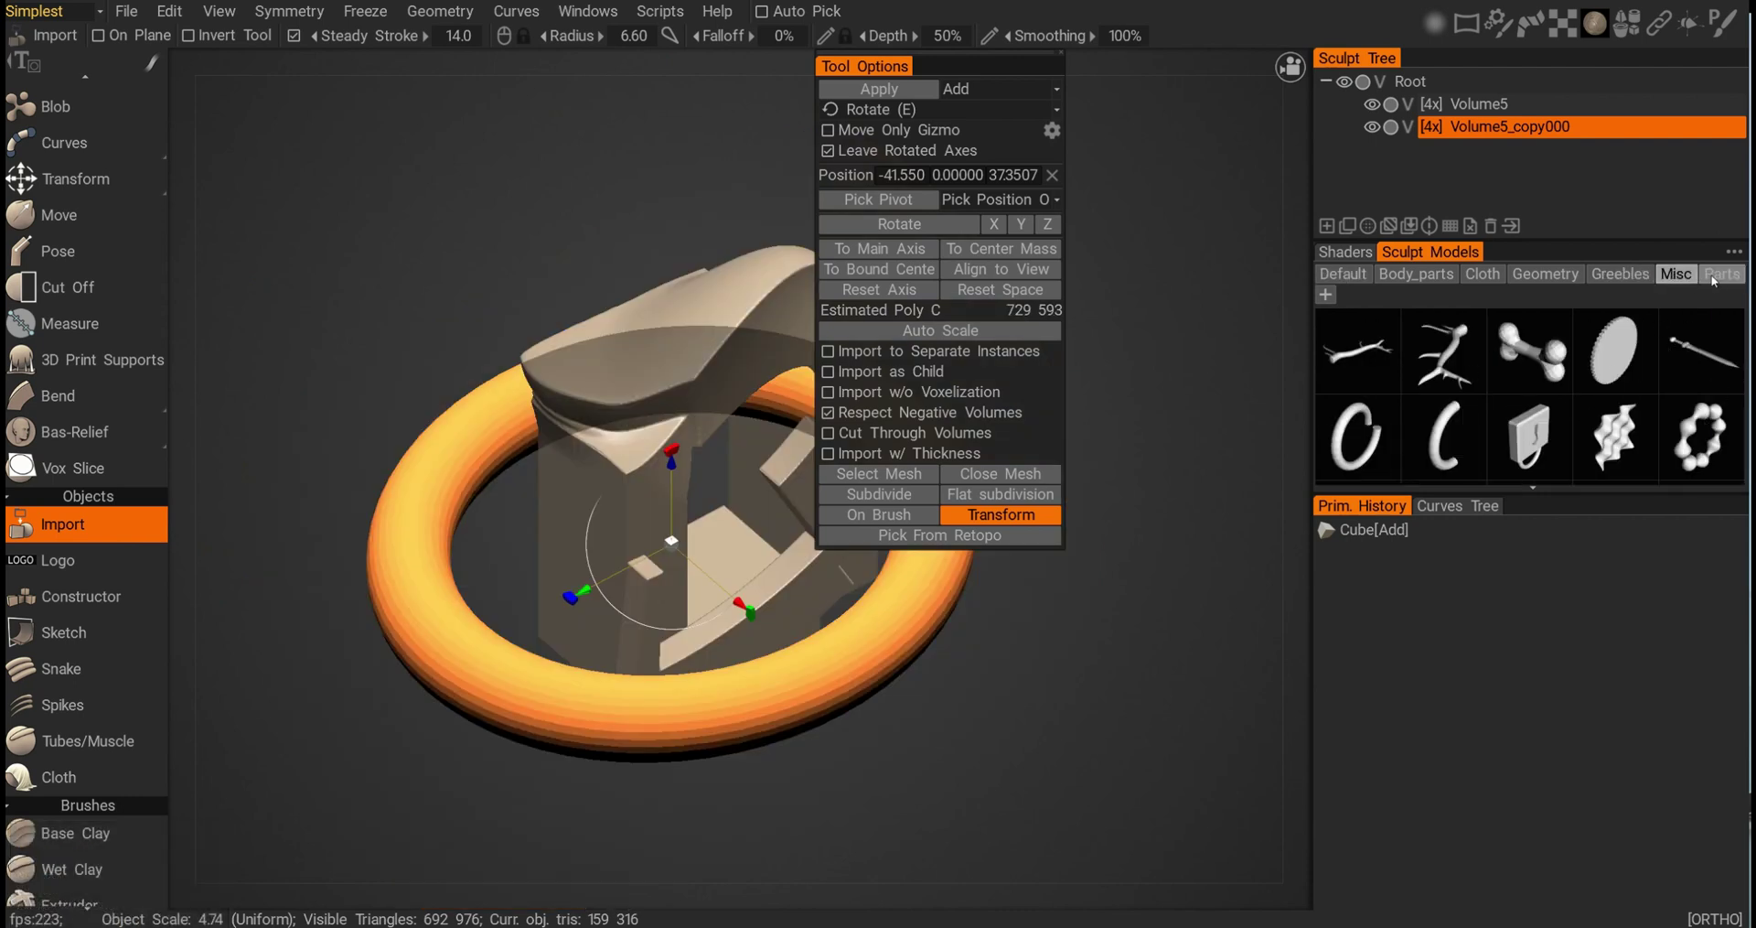
pyautogui.click(1724, 278)
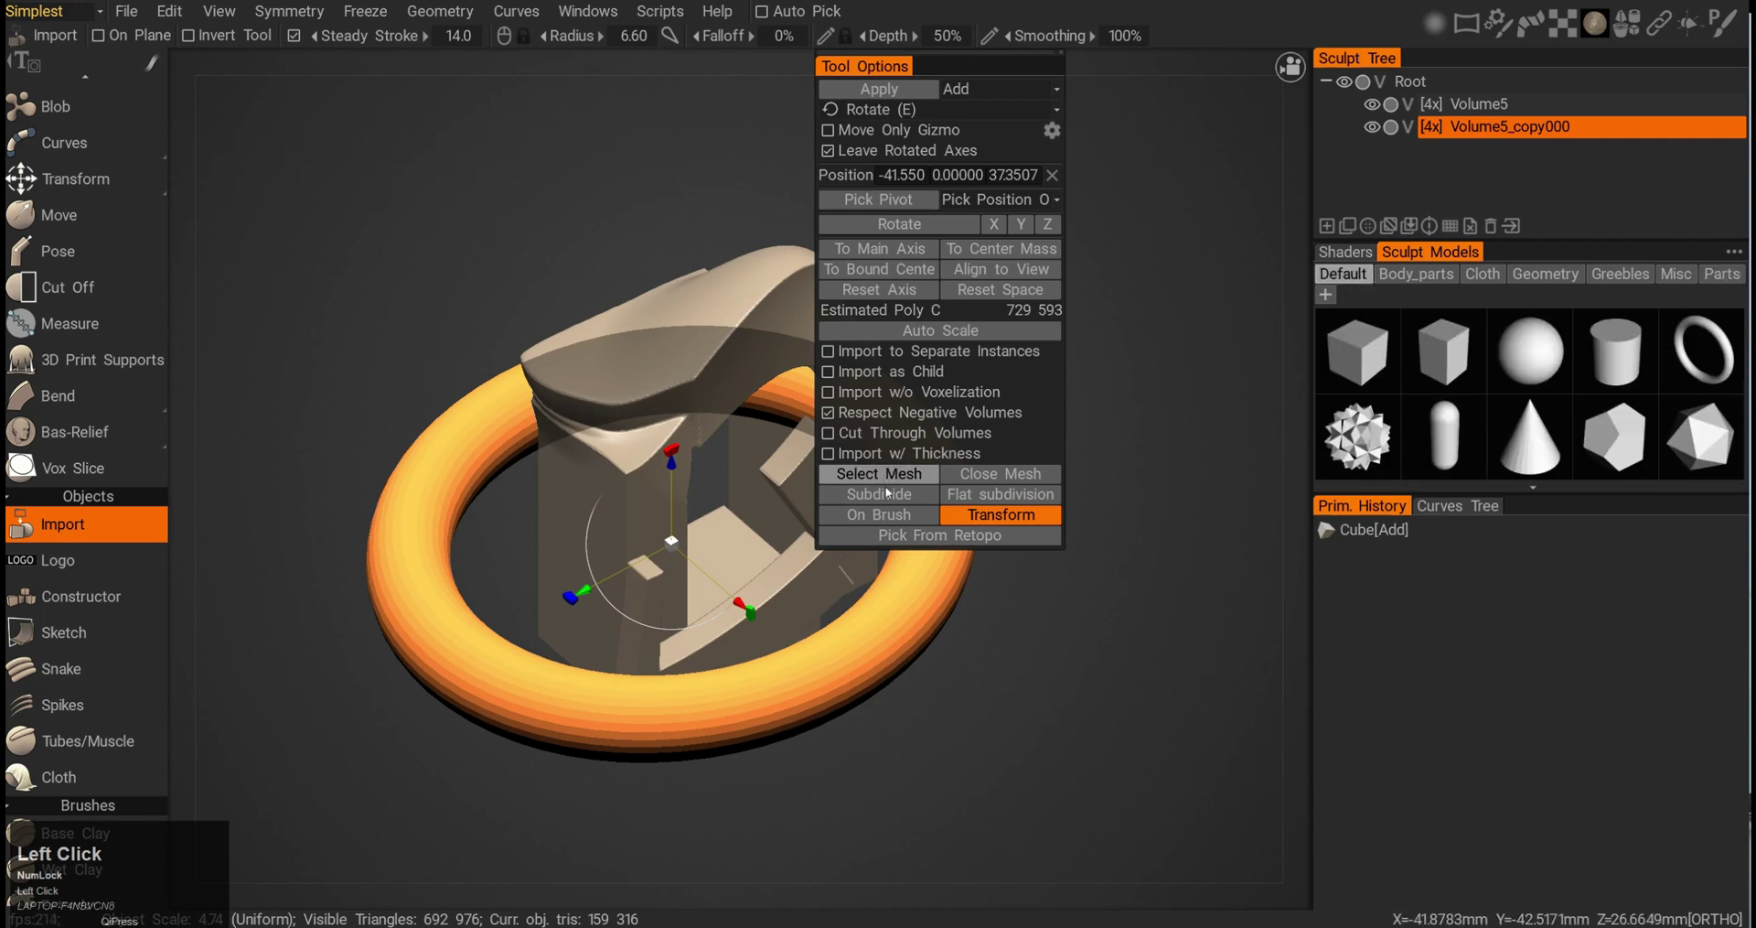
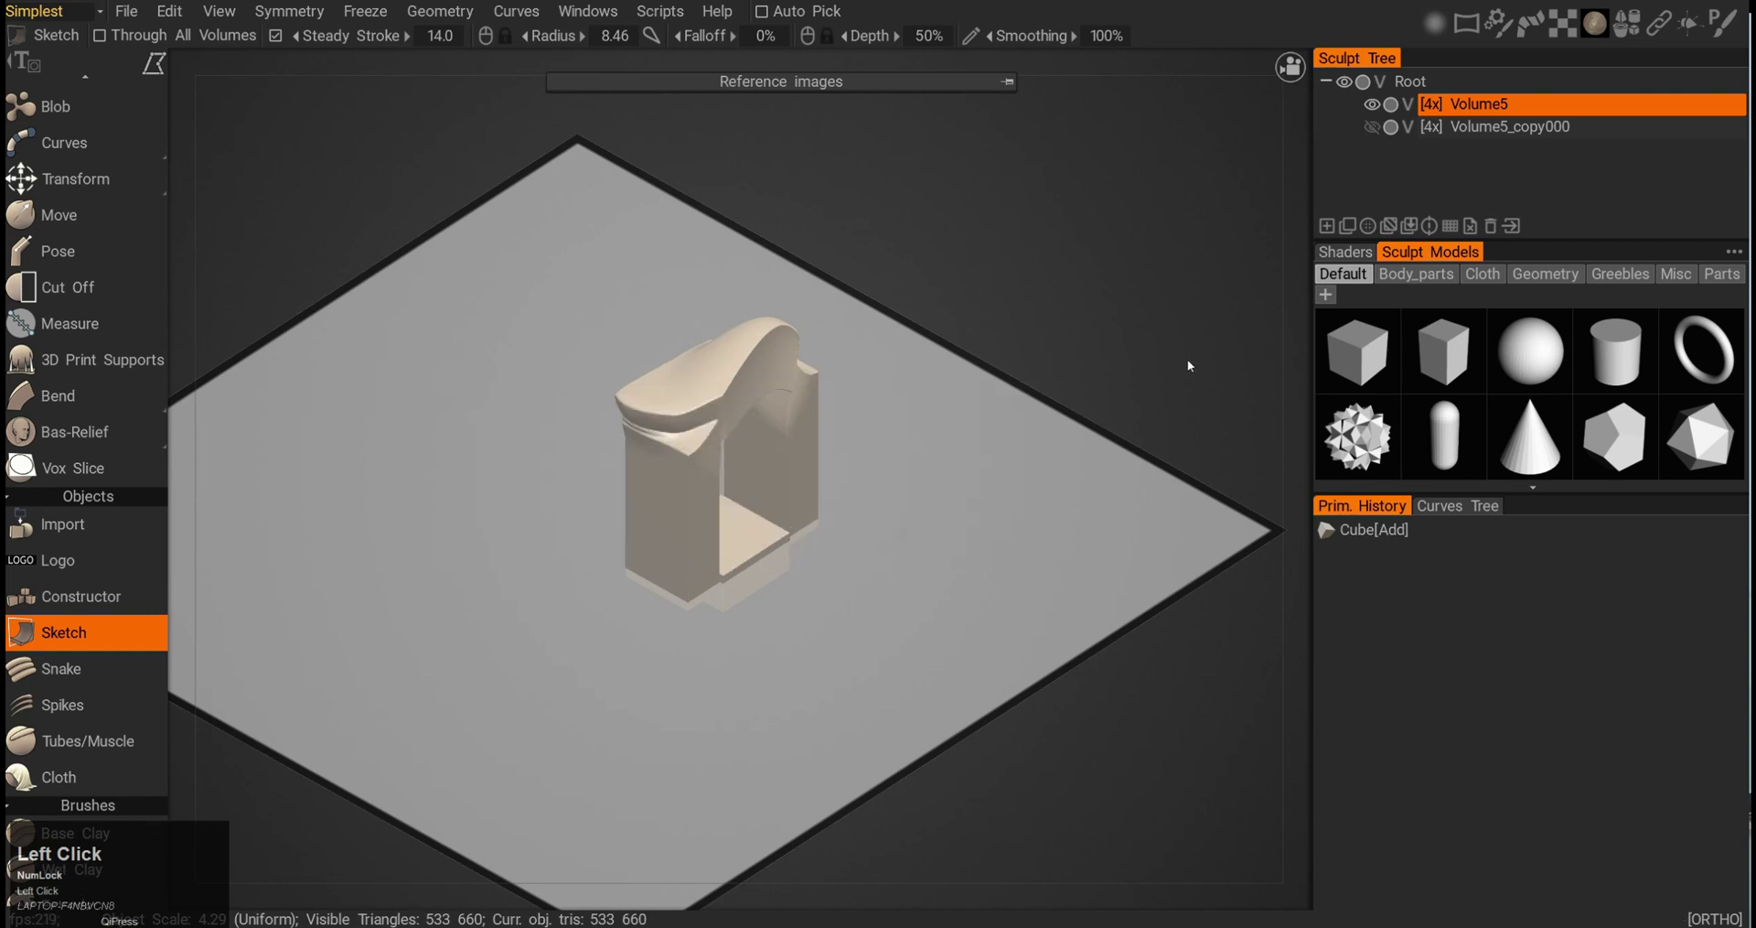
# - Expand the Sketch tool's Reference images bar to load perforated-plate images for the X, Y and Z planes
pyautogui.middleClick(1403, 330)
pyautogui.click(1475, 235)
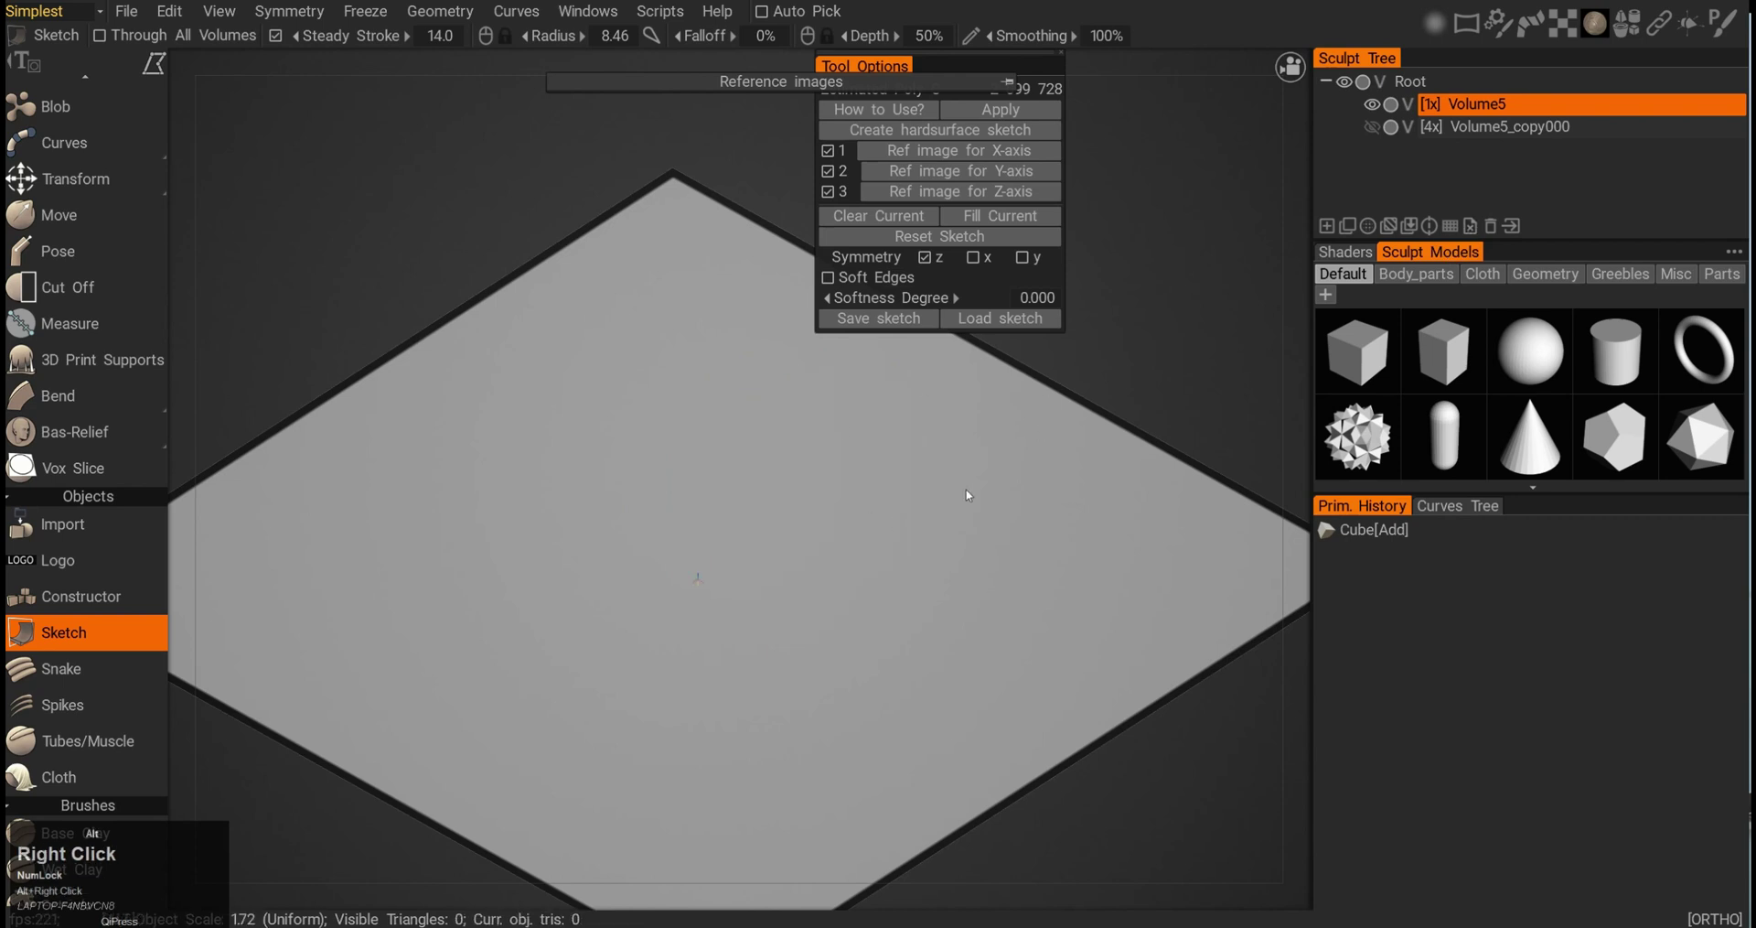
pyautogui.click(948, 481)
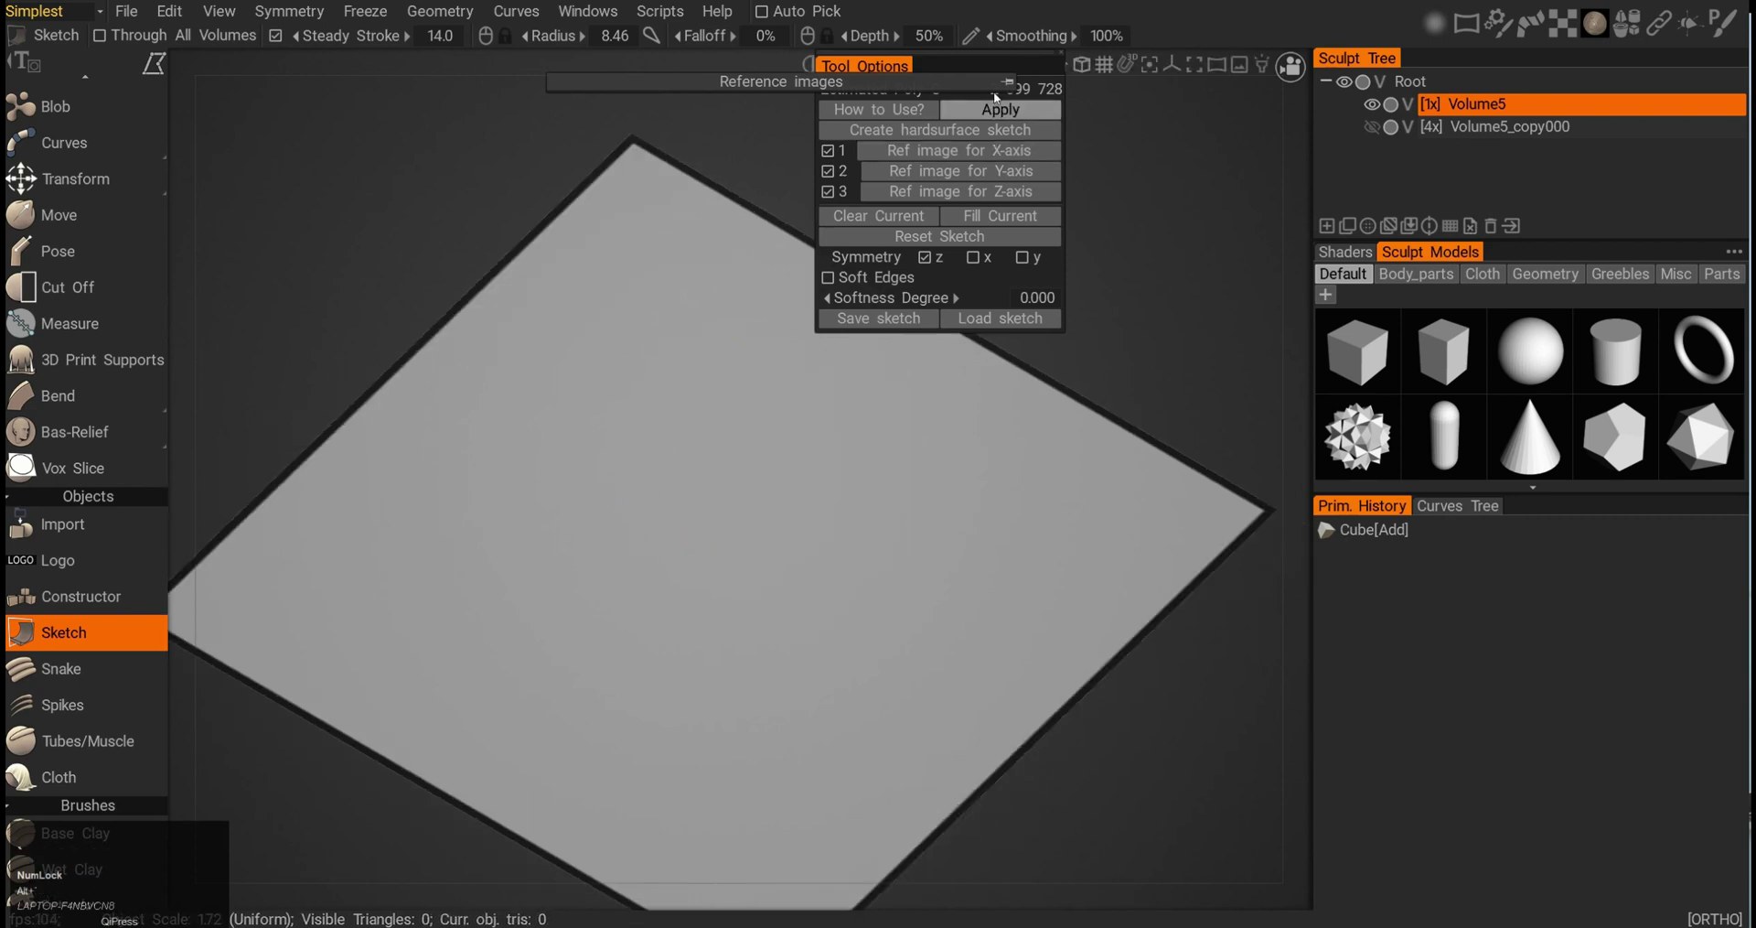
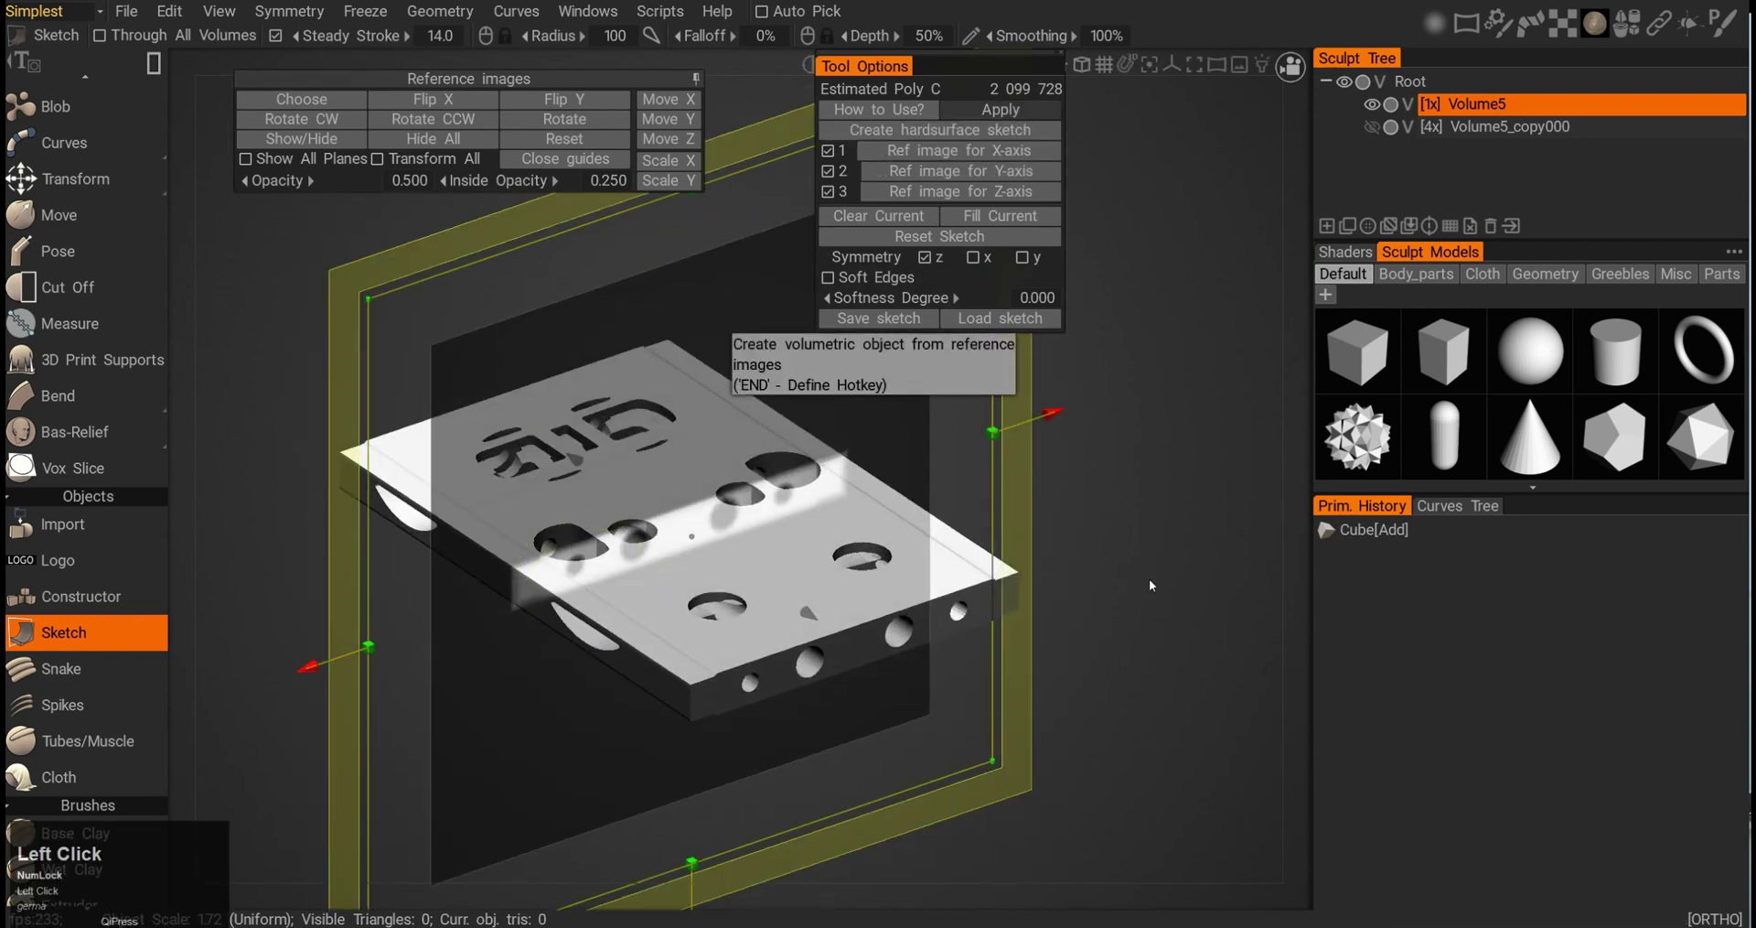
# - Apply the reference-image sketch so Volume5 becomes a solid perforated plate
pyautogui.click(1089, 576)
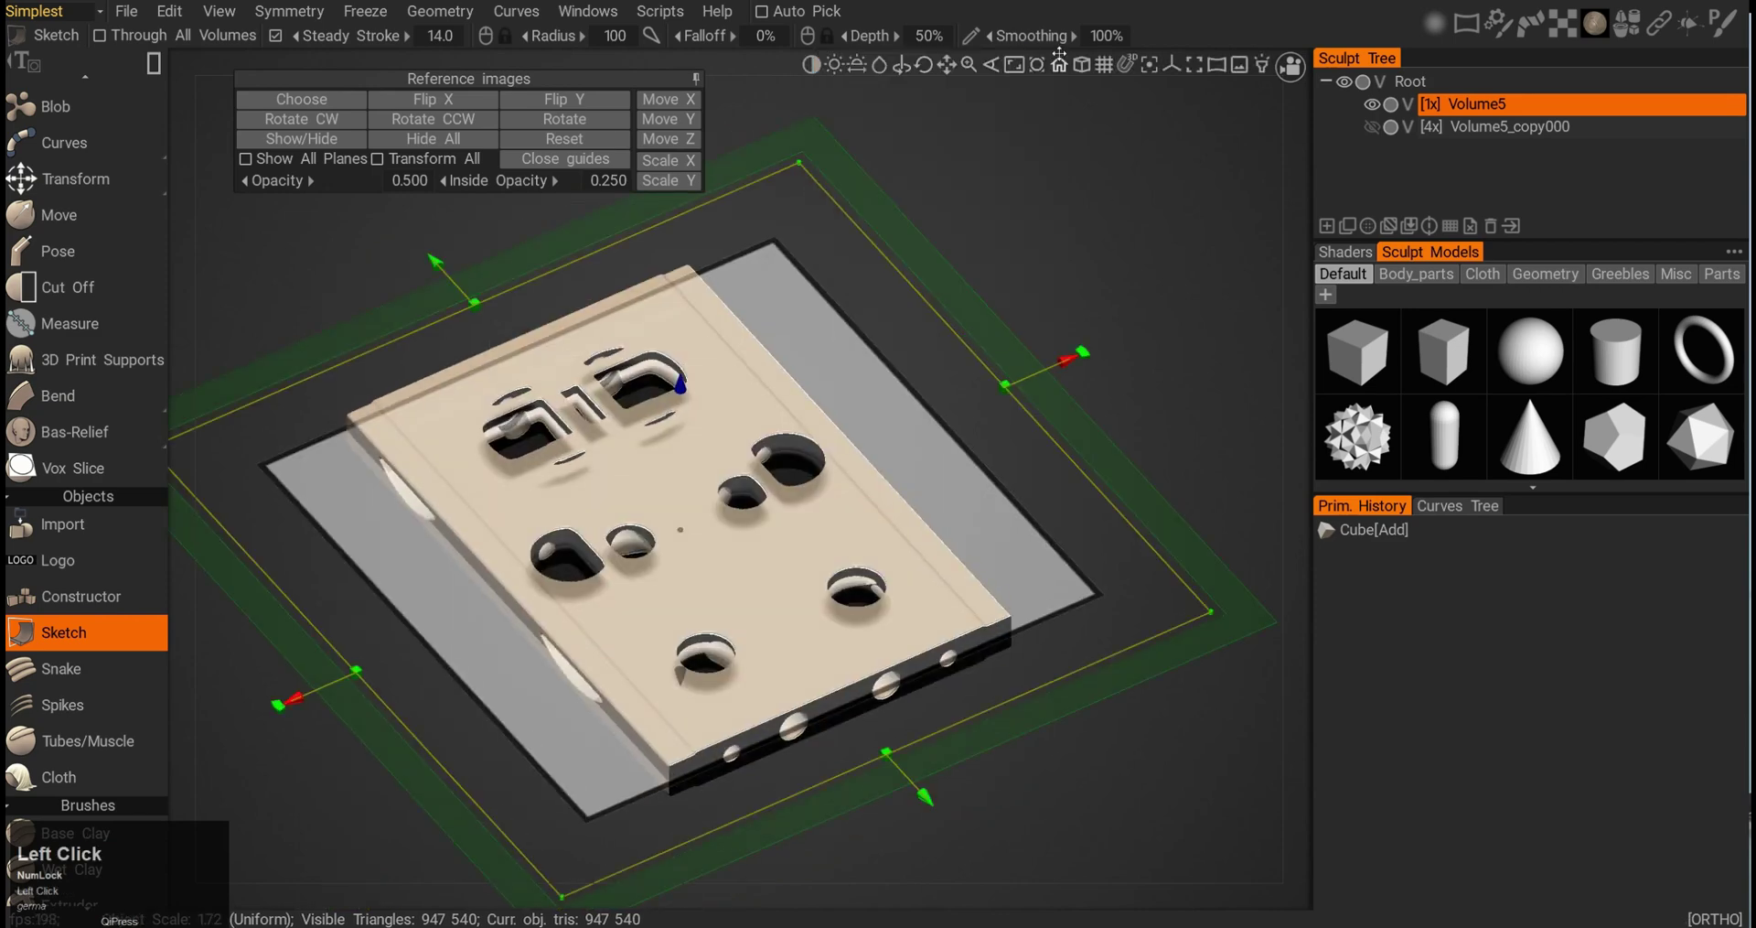
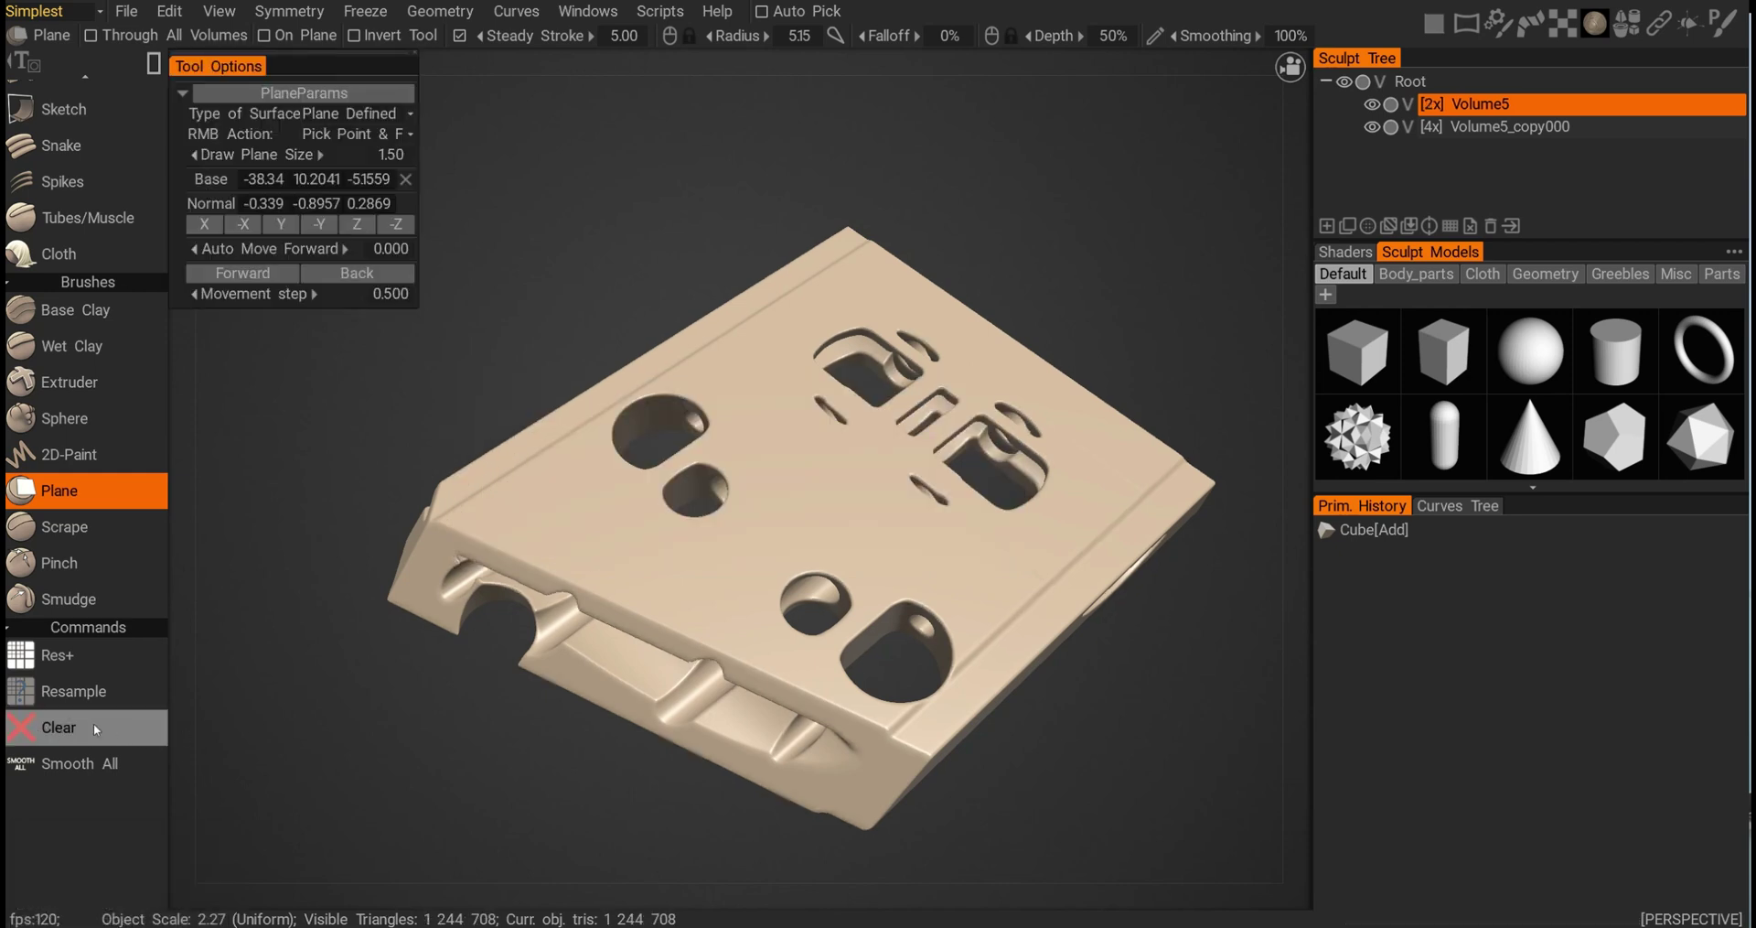
# - Clear the sculpt volume, then undo to keep the 2x plate intact
pyautogui.click(99, 728)
pyautogui.press('ctrl+z')
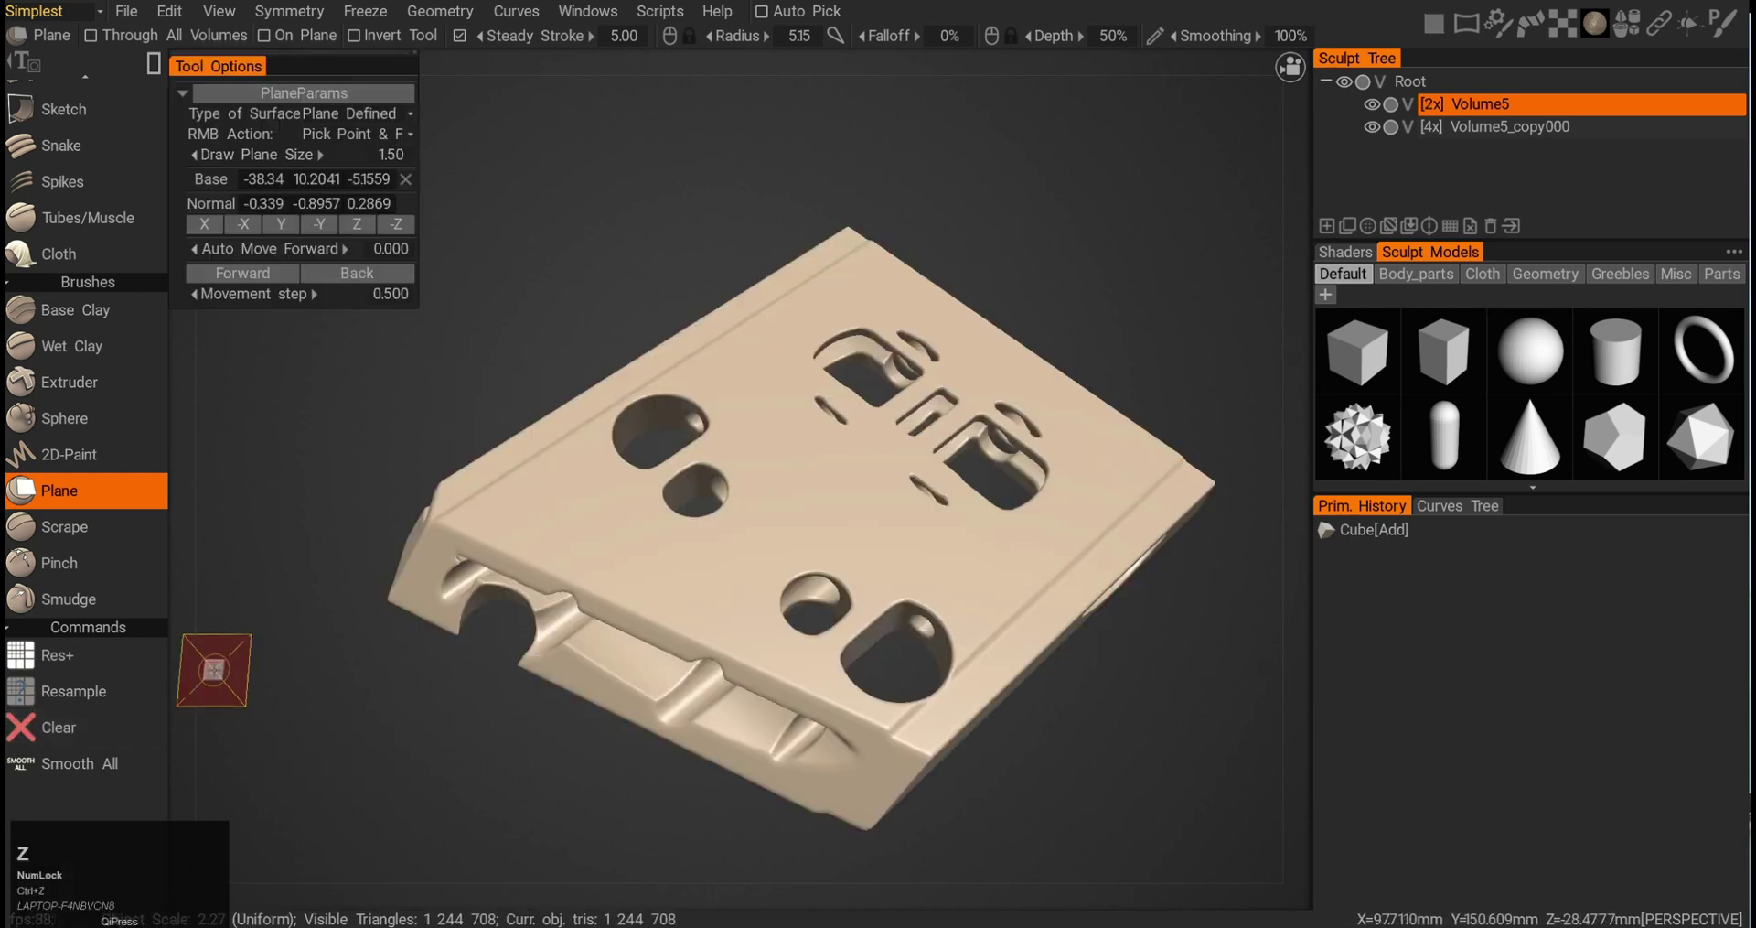
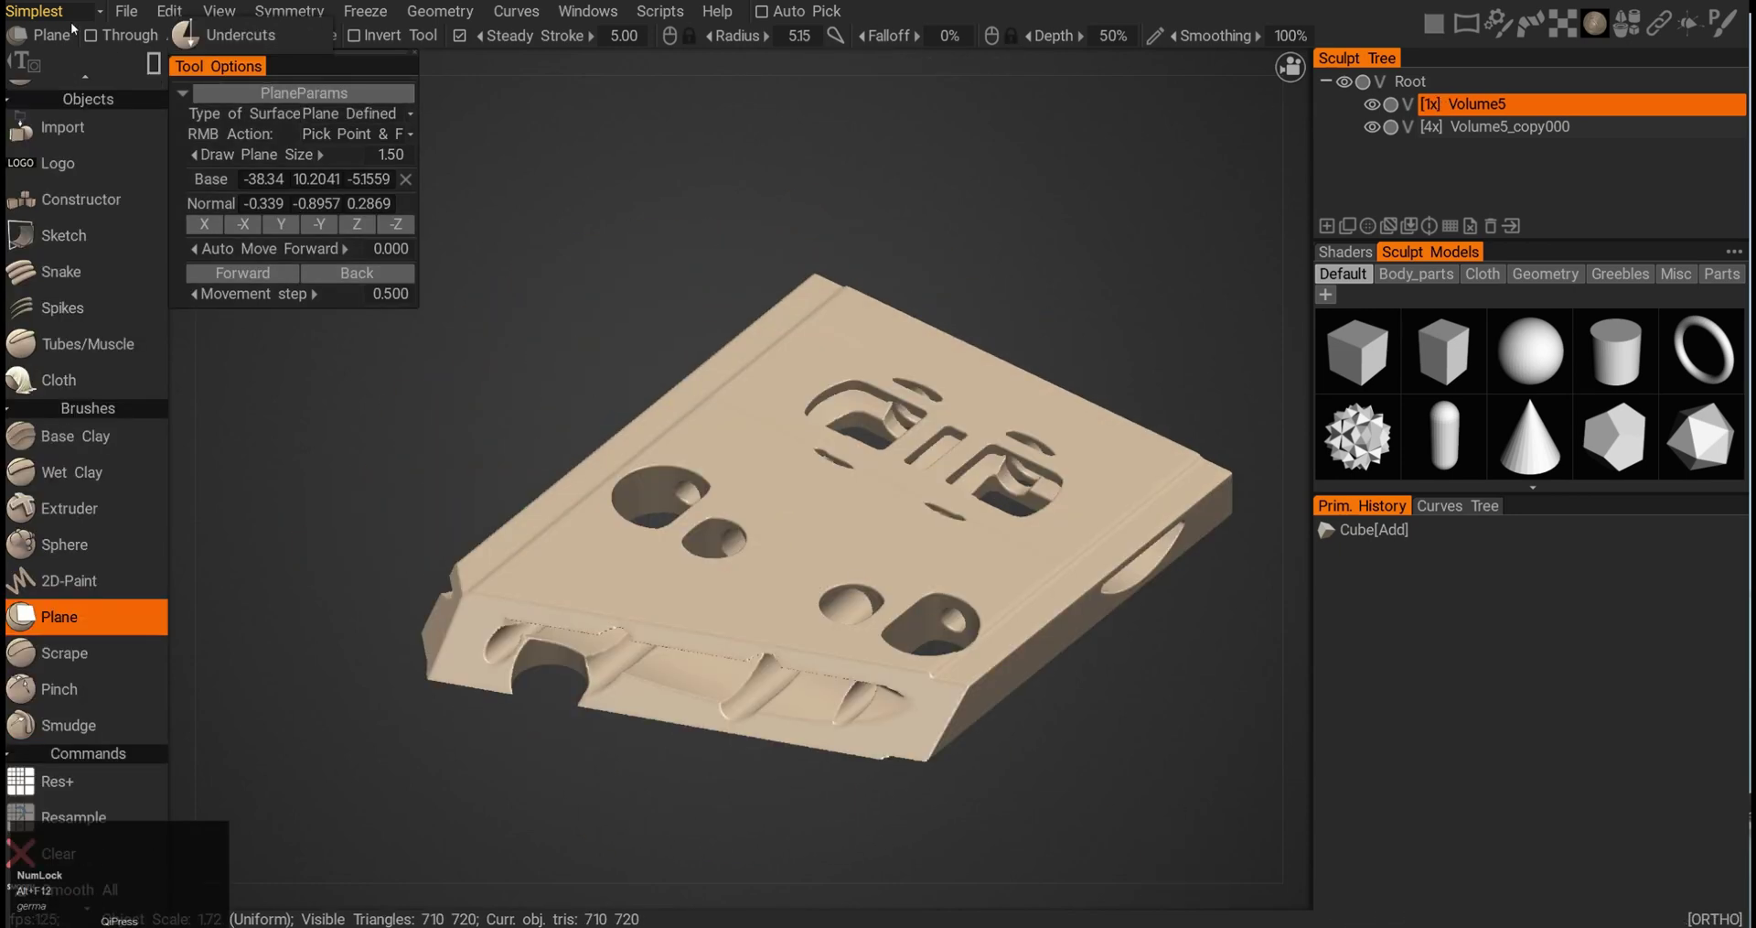
pyautogui.click(73, 19)
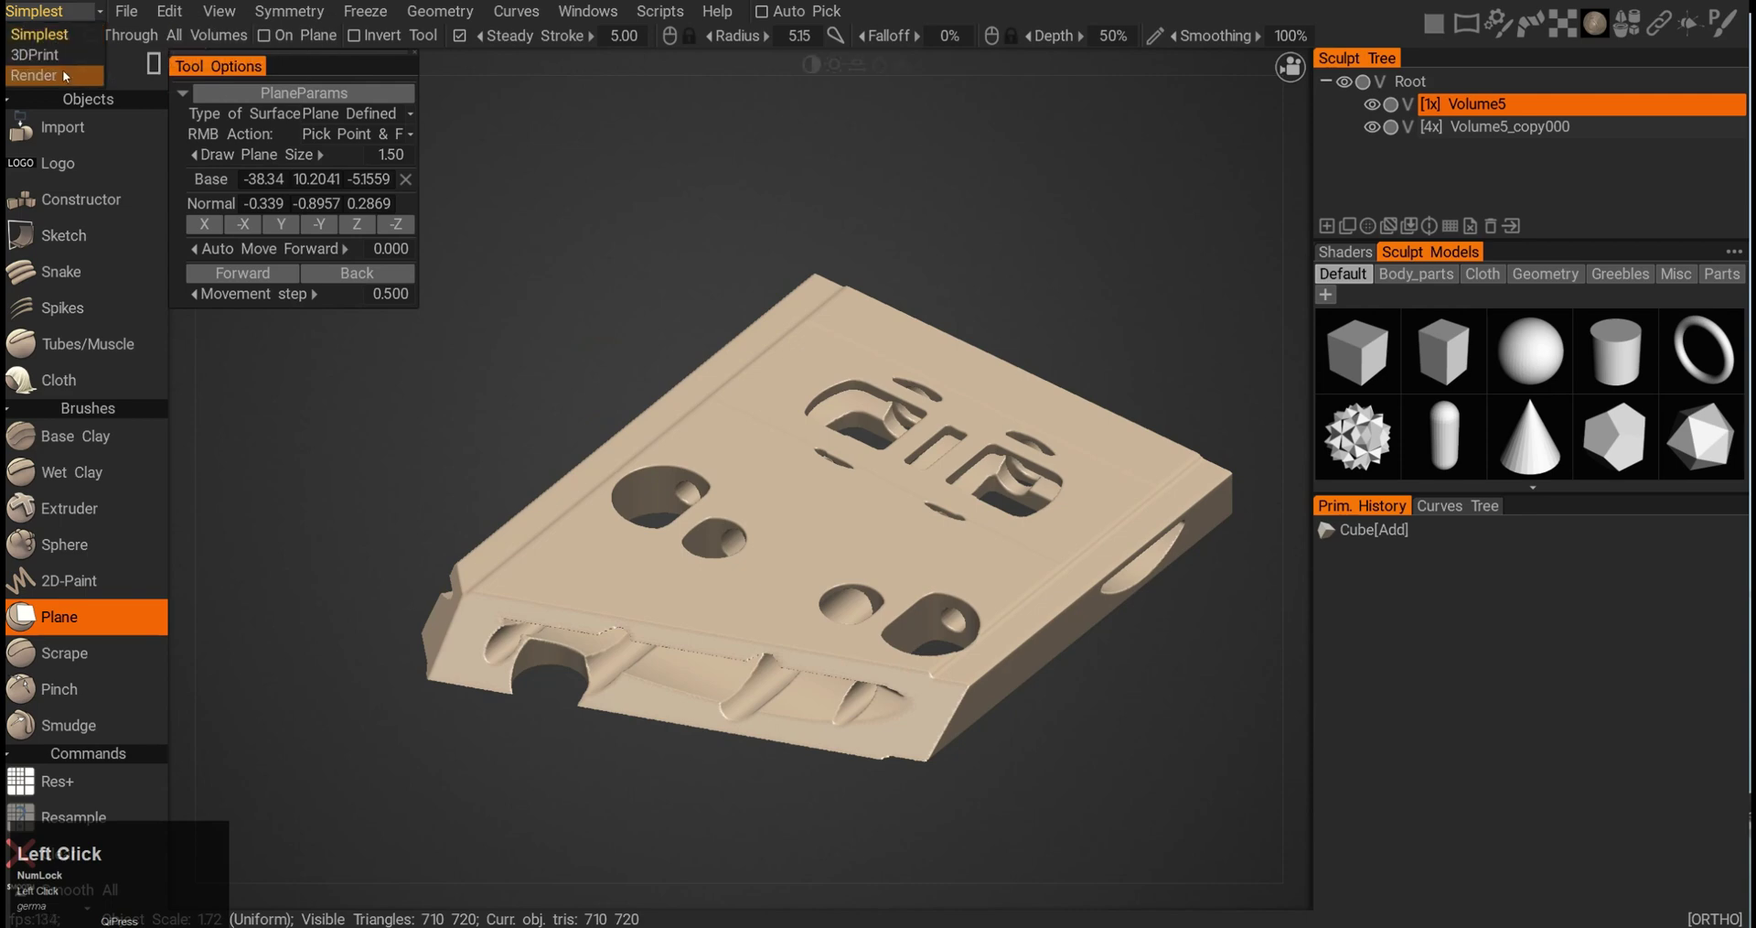
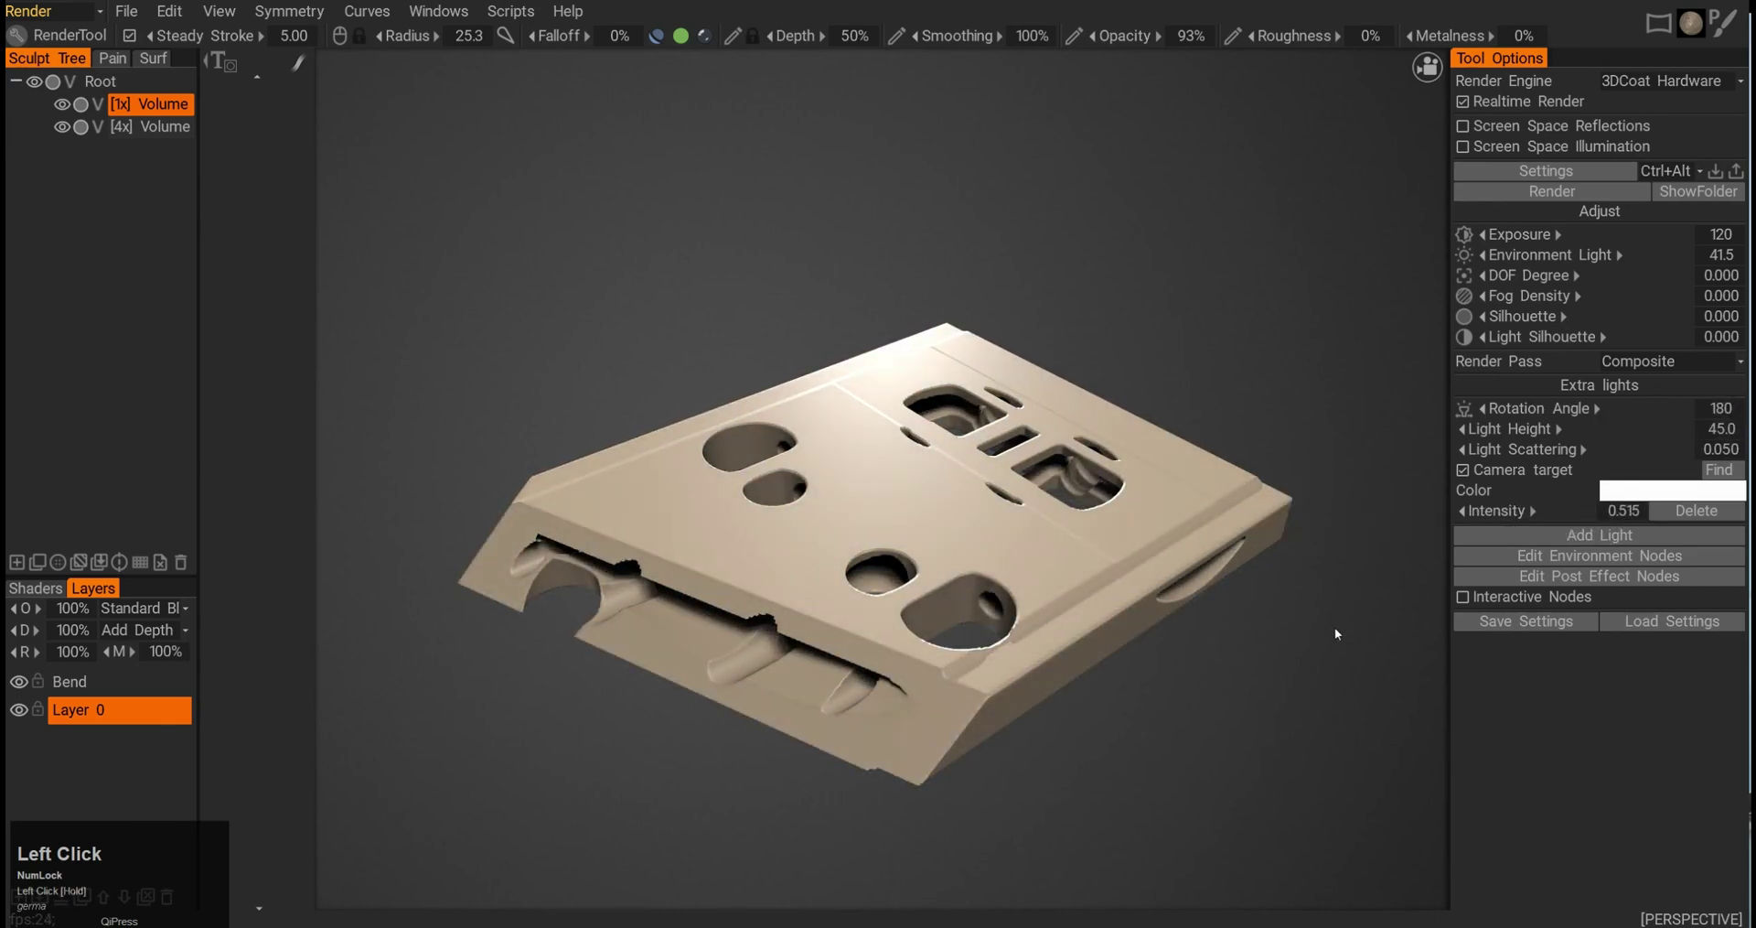
pyautogui.moveTo(1316, 587); pyautogui.dragTo(1132, 629)
pyautogui.click(1133, 629)
pyautogui.middleClick(1192, 596)
pyautogui.moveTo(1246, 528); pyautogui.dragTo(1275, 587)
pyautogui.middleClick(1208, 392)
pyautogui.click(1211, 391)
pyautogui.middleClick(1235, 365)
pyautogui.click(1227, 344)
pyautogui.press('alt+F12')
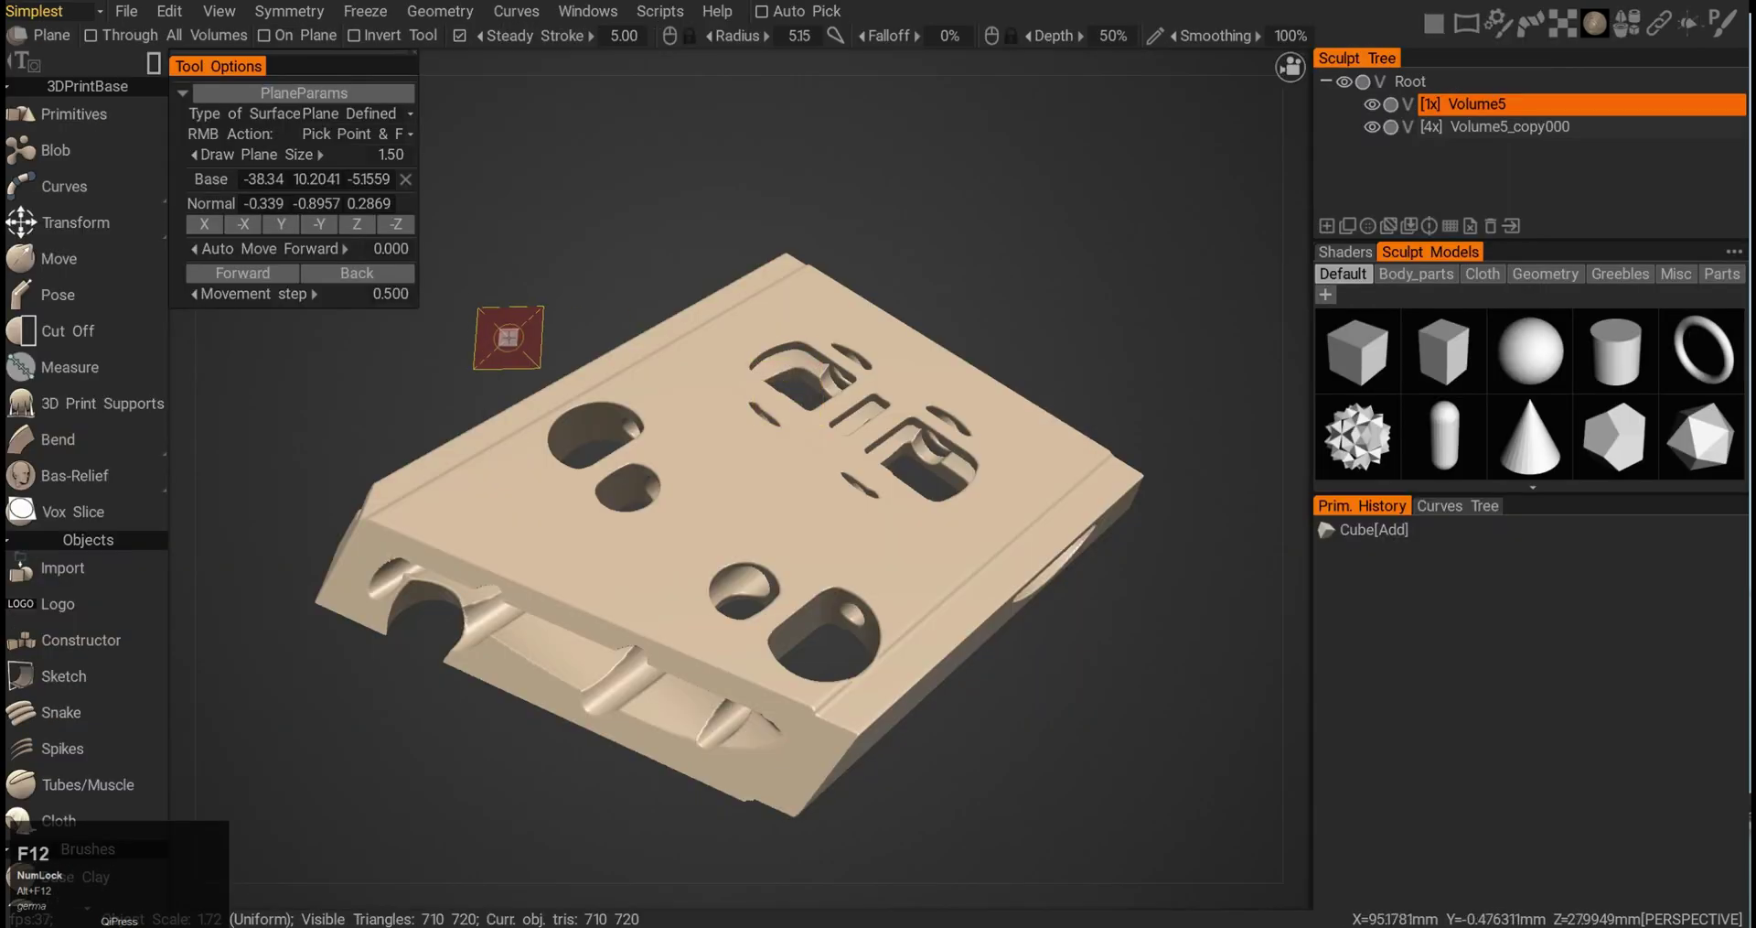
# - Browse the workspace list and voxel tools from the workspaces menu
pyautogui.click(48, 23)
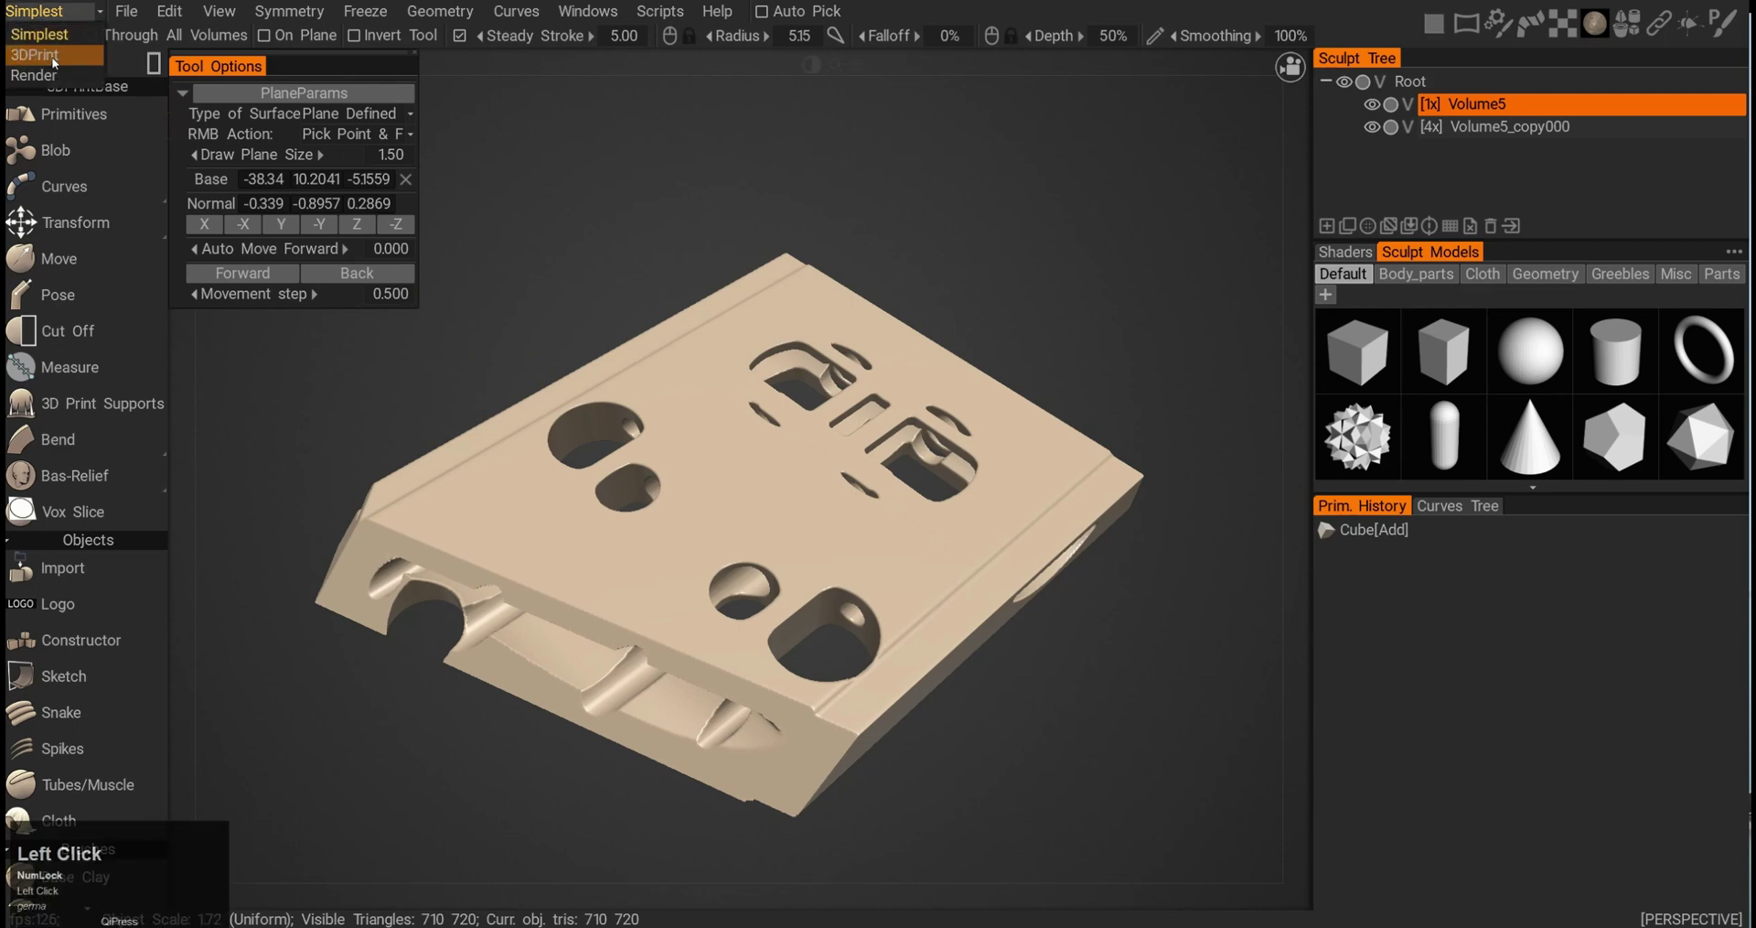
pyautogui.scroll(-3)
pyautogui.scroll(-3)
pyautogui.scroll(-3)
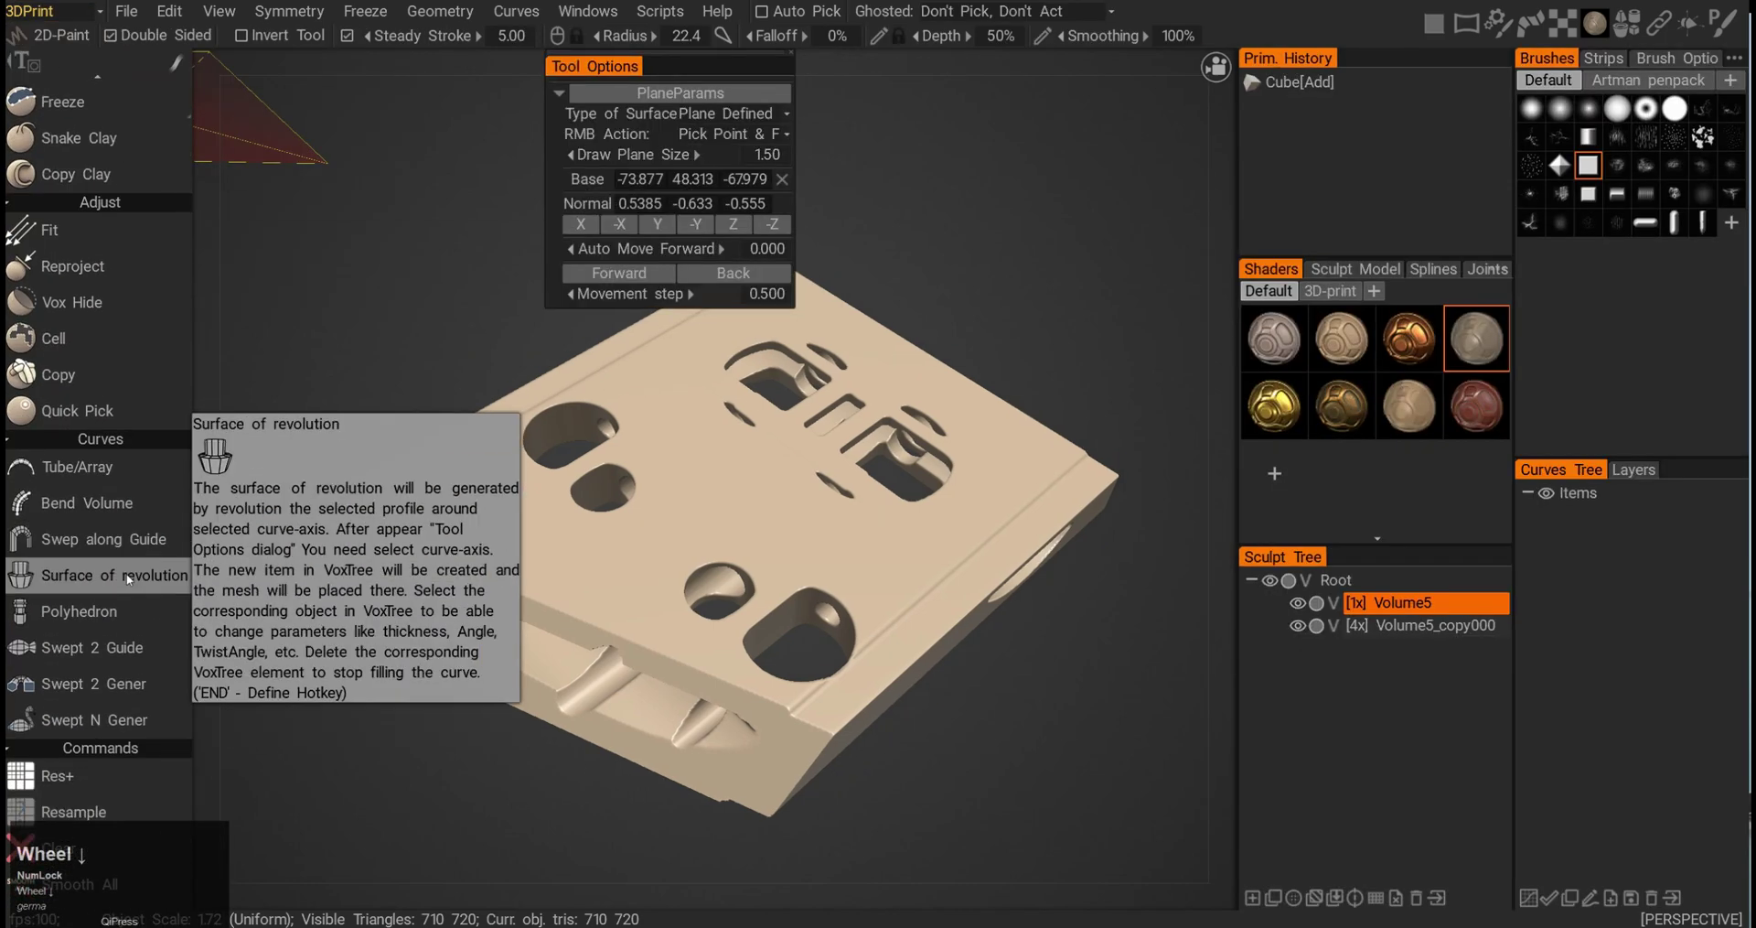
pyautogui.scroll(3)
pyautogui.scroll(3)
pyautogui.scroll(3)
pyautogui.scroll(3)
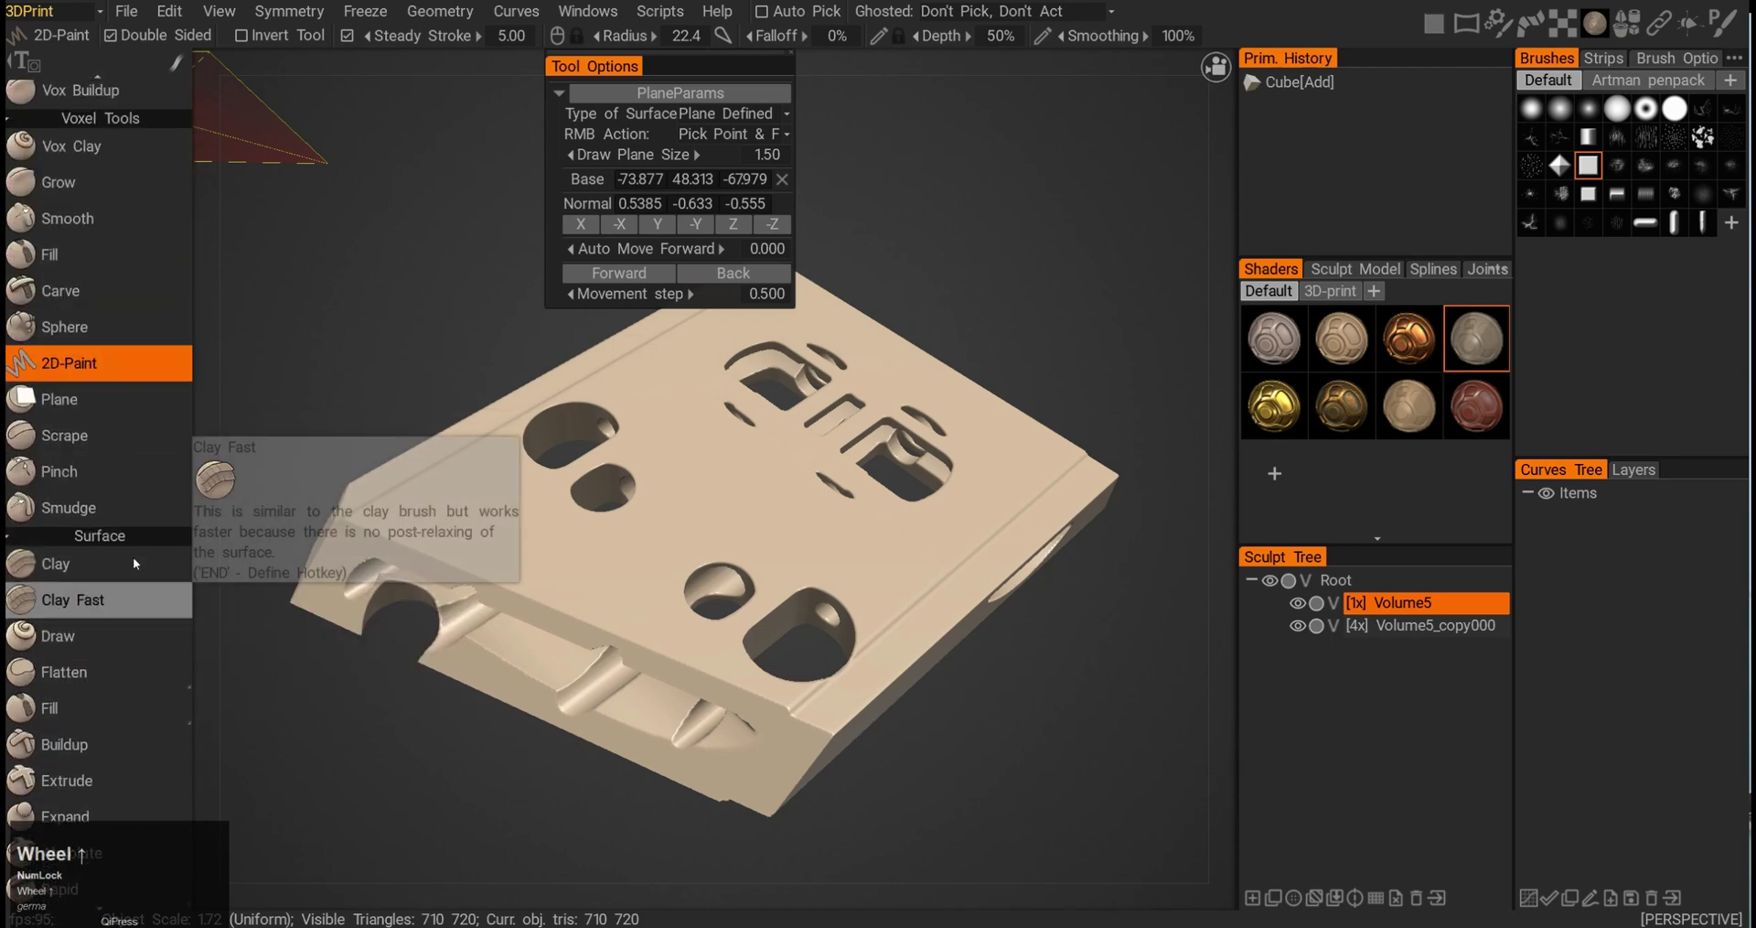
pyautogui.scroll(-3)
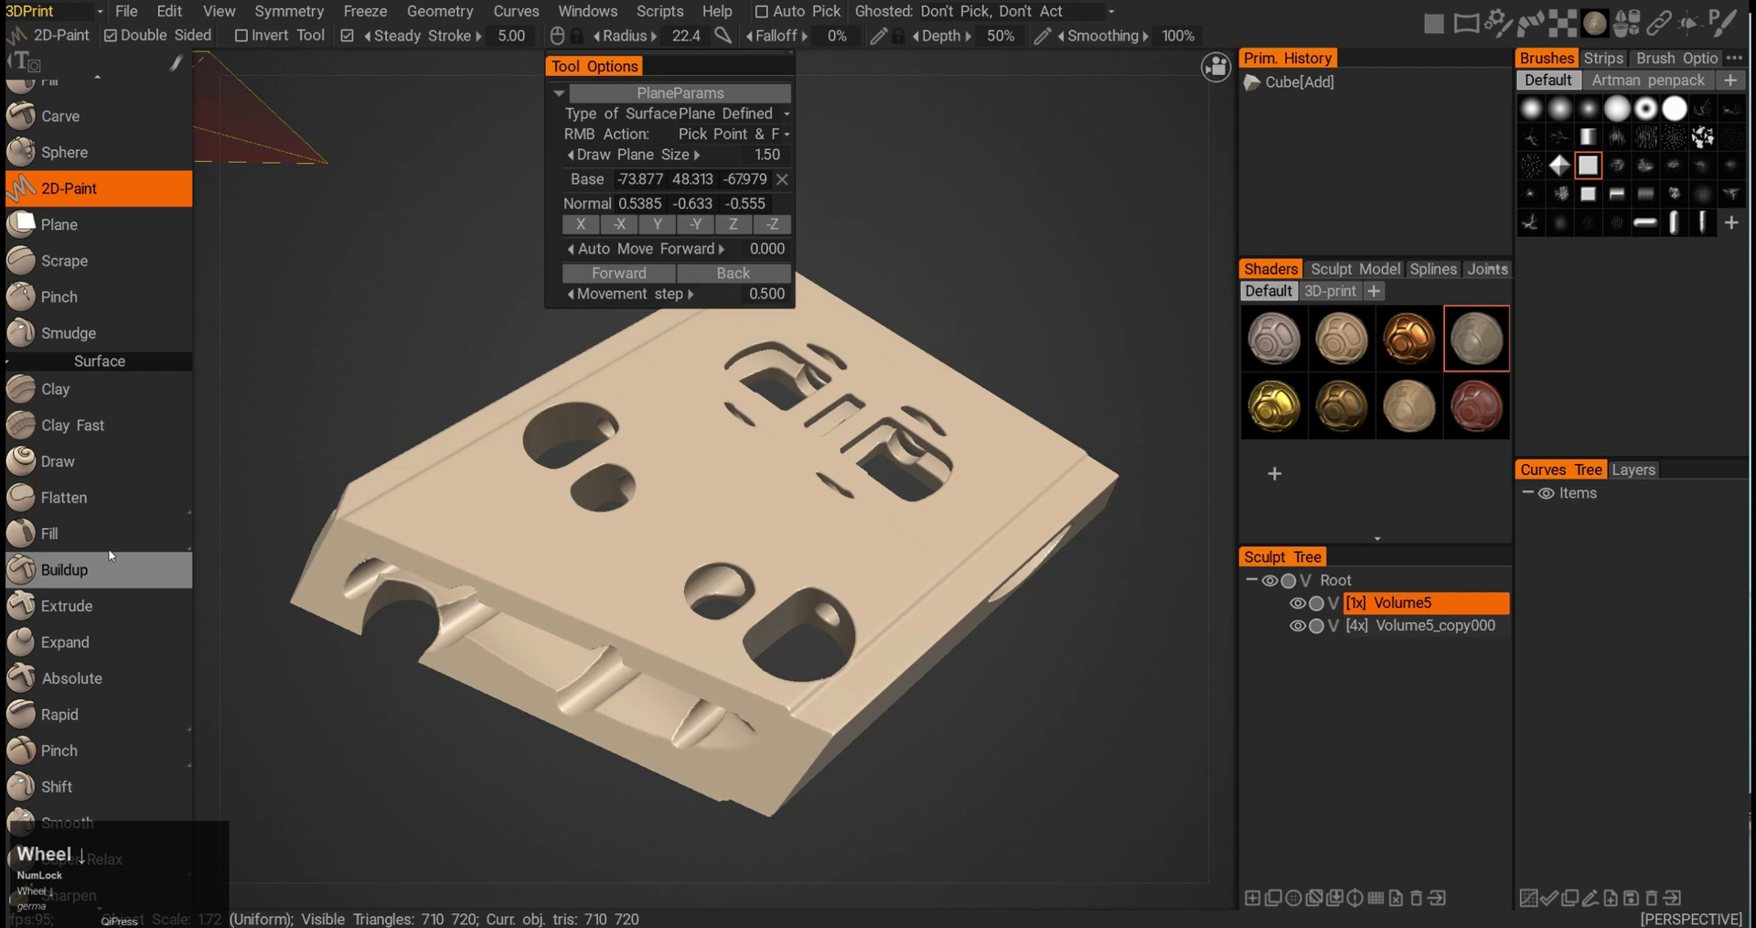
pyautogui.scroll(-3)
pyautogui.scroll(-3)
pyautogui.scroll(-3)
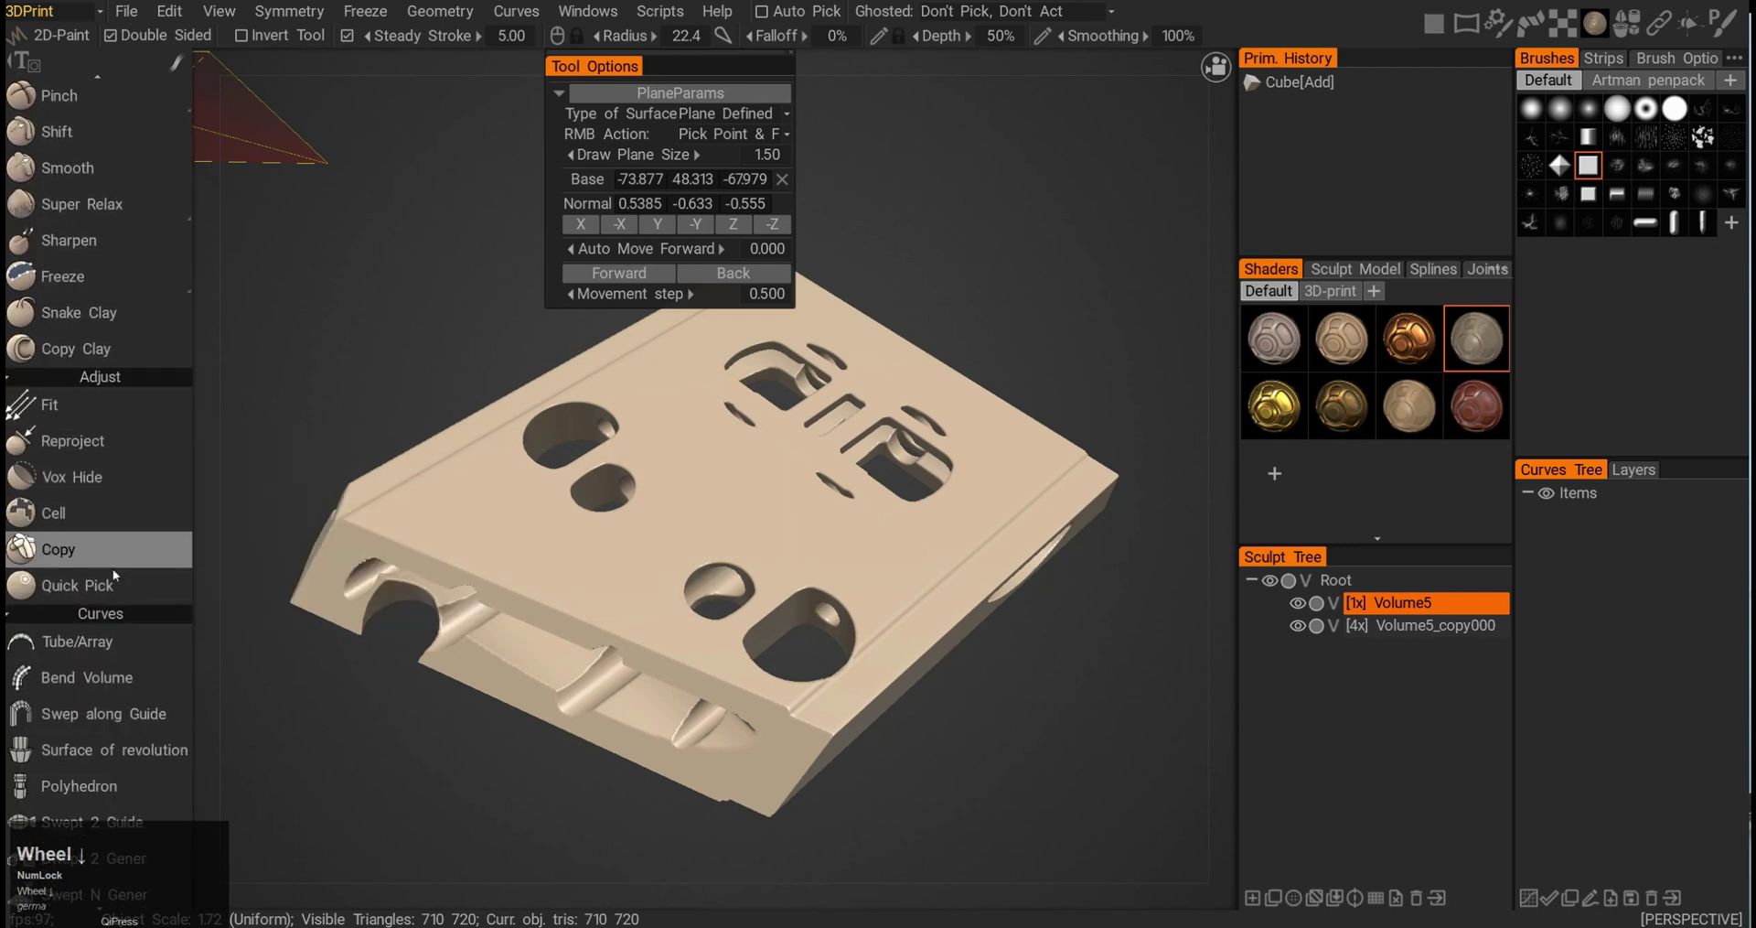
pyautogui.scroll(-3)
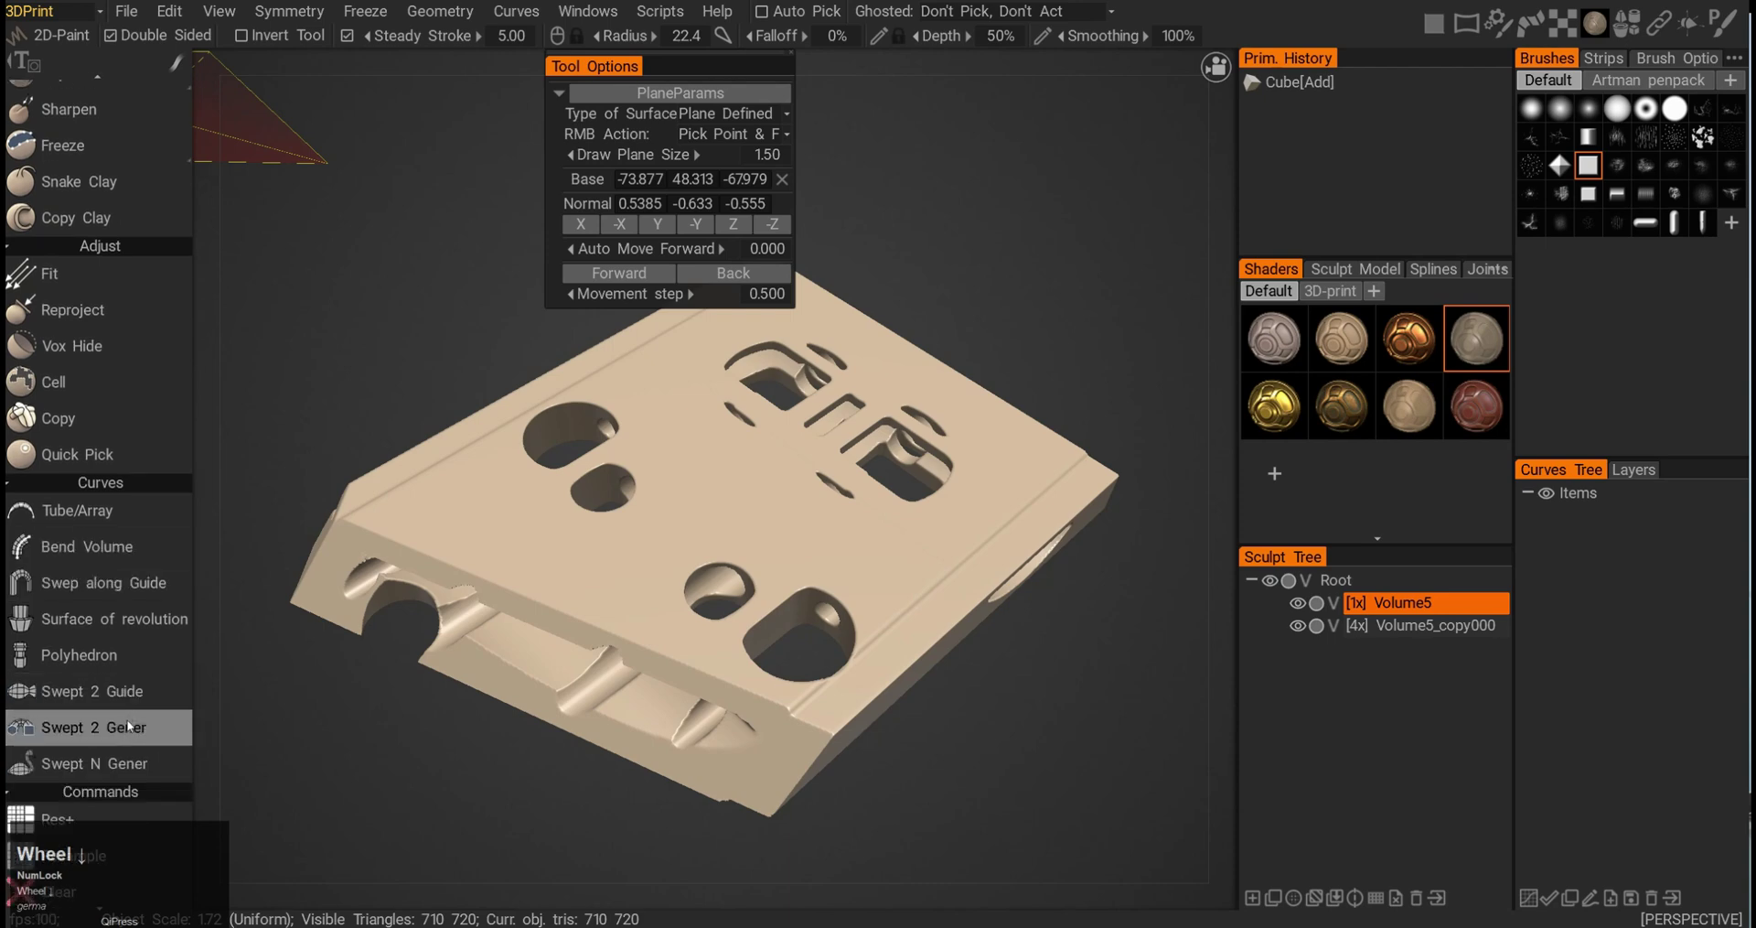
pyautogui.scroll(3)
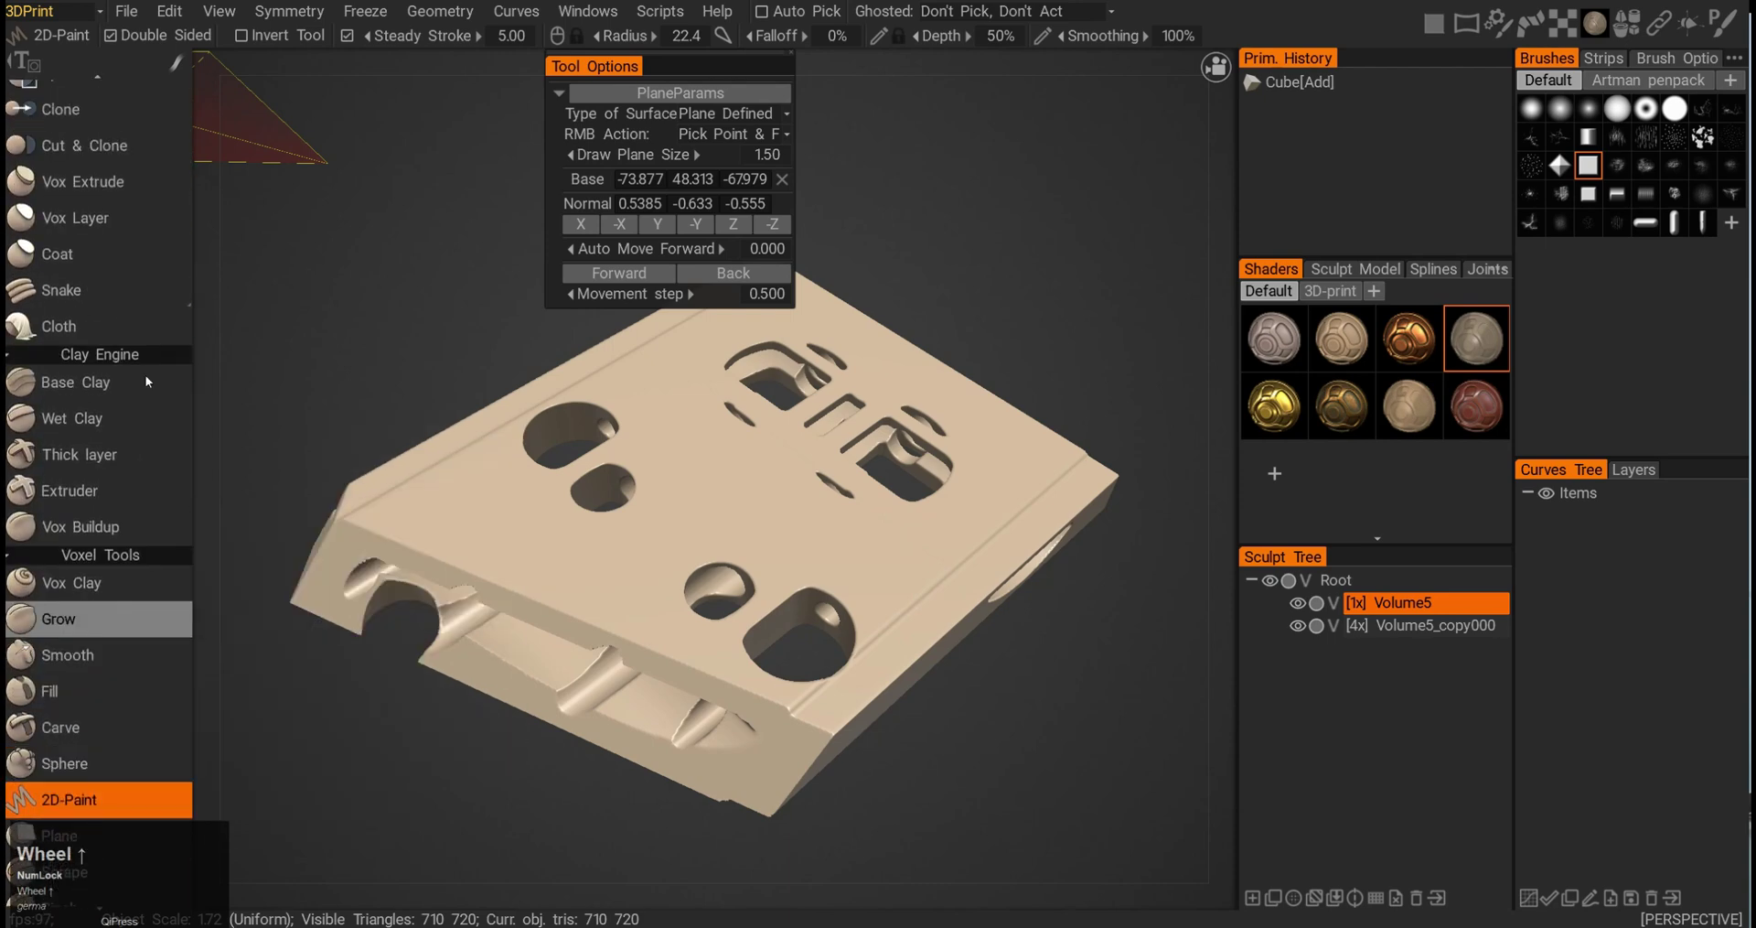
# - Switch the workspace dropdown toward the Simplest layout
pyautogui.click(75, 13)
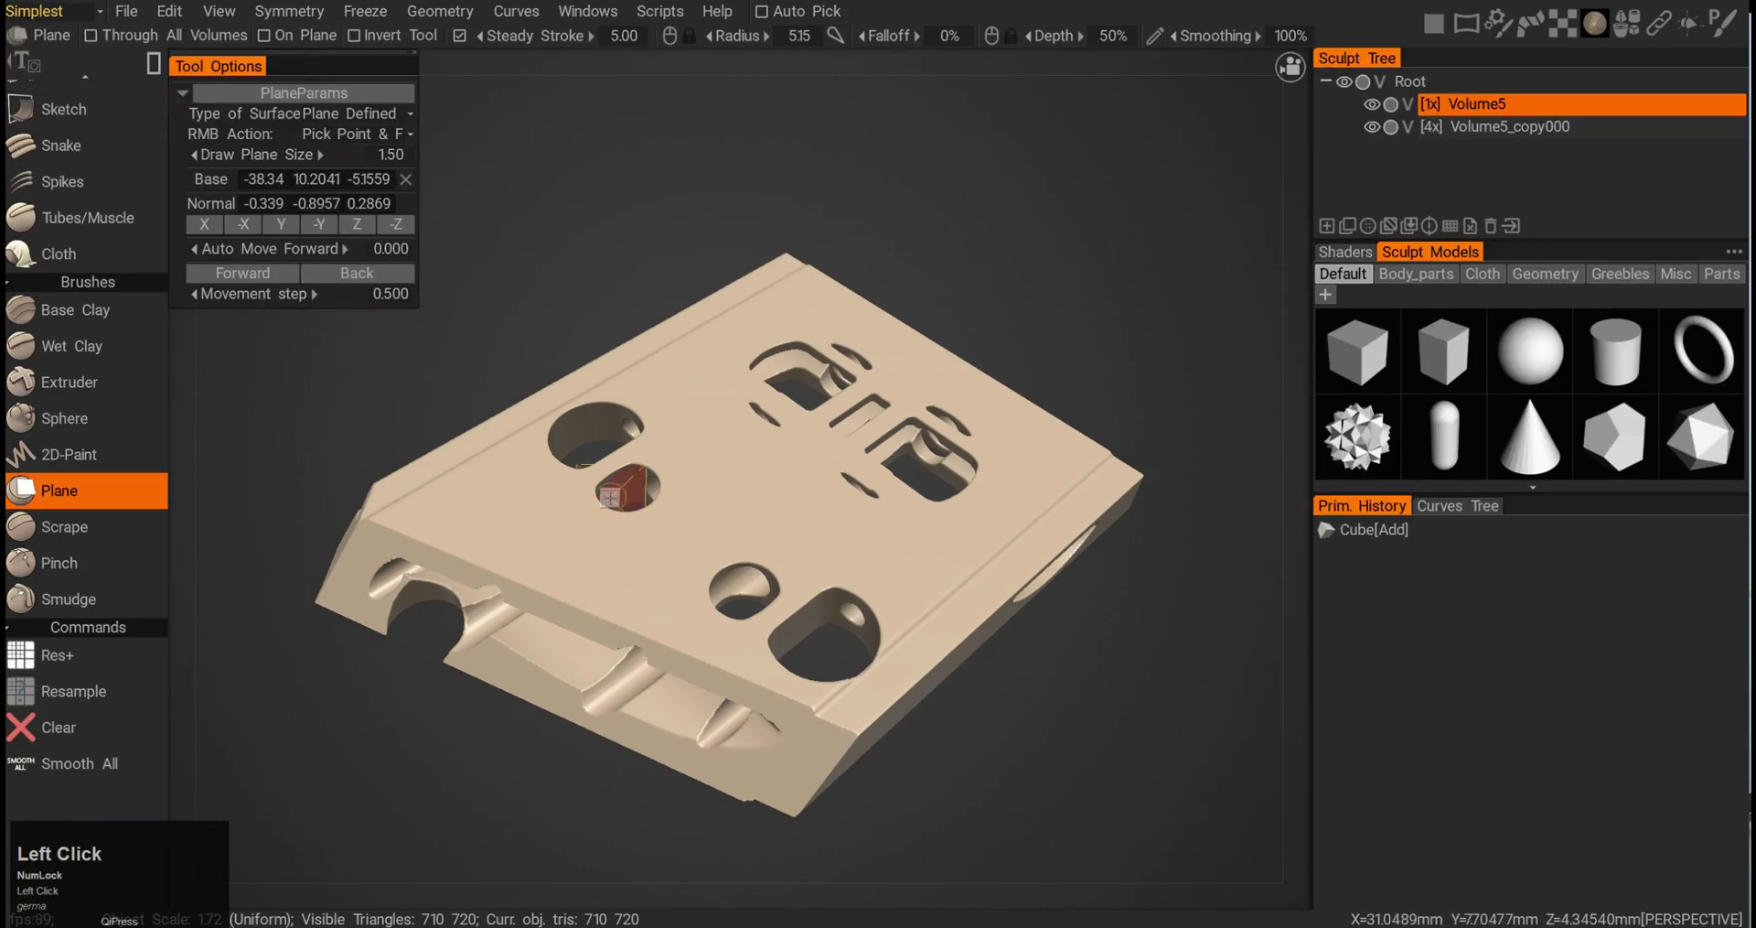